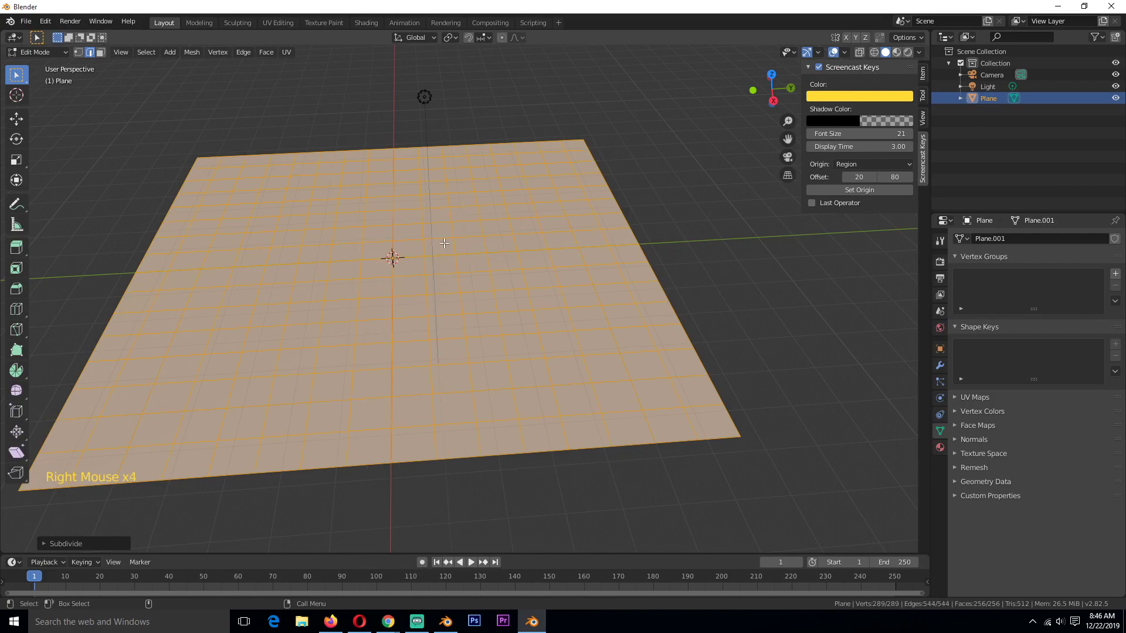
In face select mode, select two crossing strips of faces across the subdivided plane
{"action": "key", "text": "`"}
{"action": "key", "text": "alt+a"}
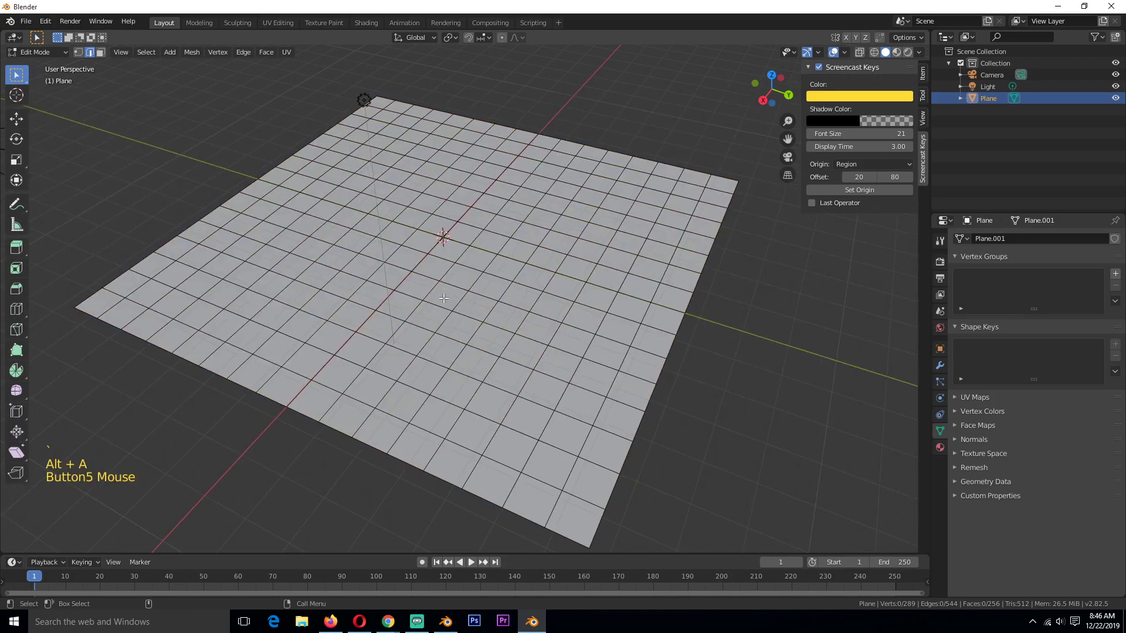
{"action": "key", "text": "3"}
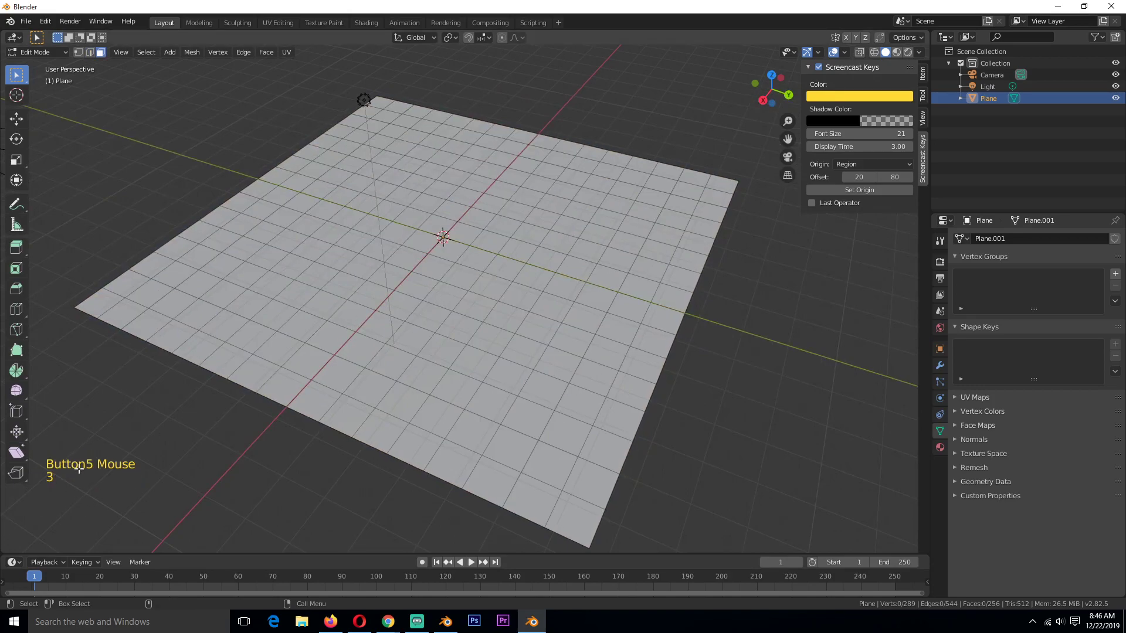
{"action": "scroll", "scroll_direction": "up", "scroll_amount": 3}
{"action": "key", "text": "3"}
{"action": "left_click", "coordinate": [261, 390]}
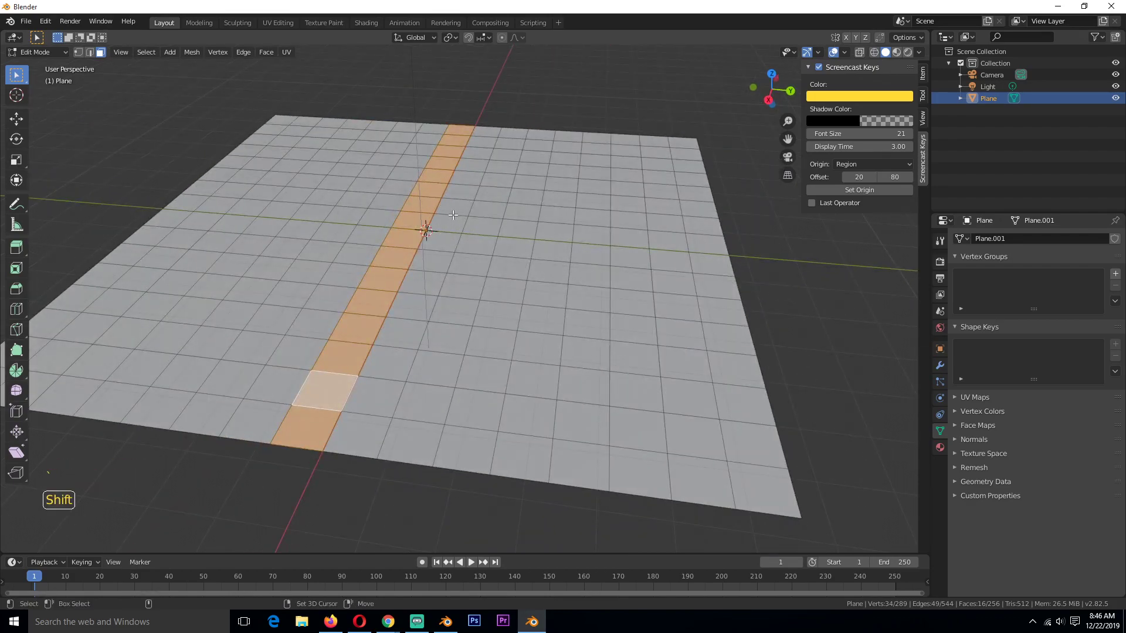
{"action": "left_click", "coordinate": [465, 221]}
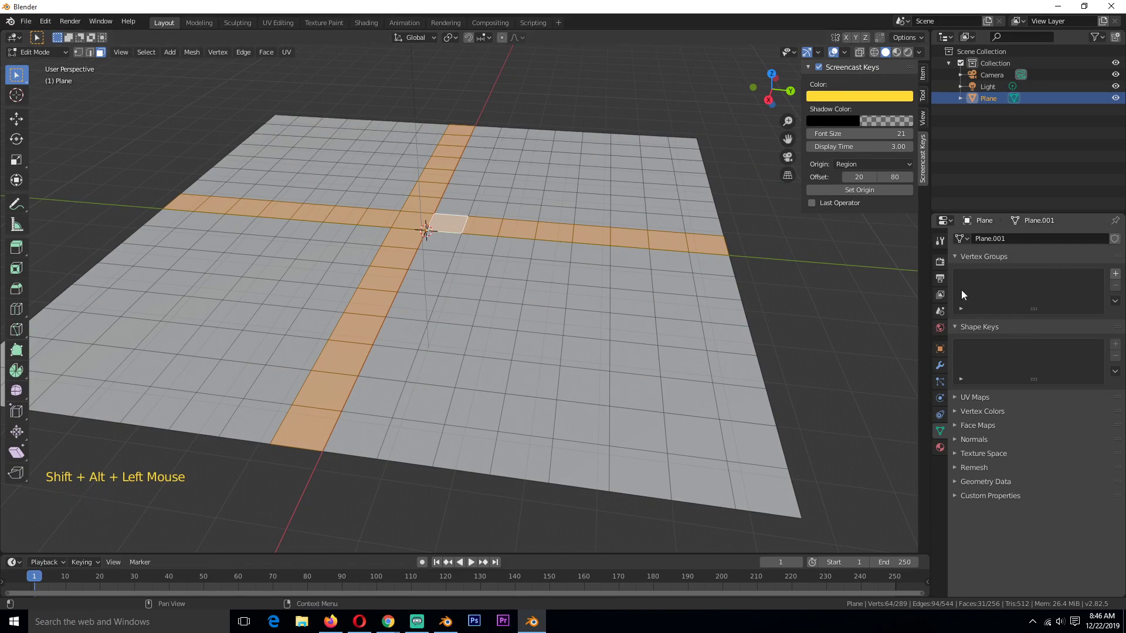
Create a vertex group named Group and assign the crossing strips to it
{"action": "left_click", "coordinate": [1122, 278]}
{"action": "key", "text": "1"}
{"action": "left_click", "coordinate": [981, 346]}
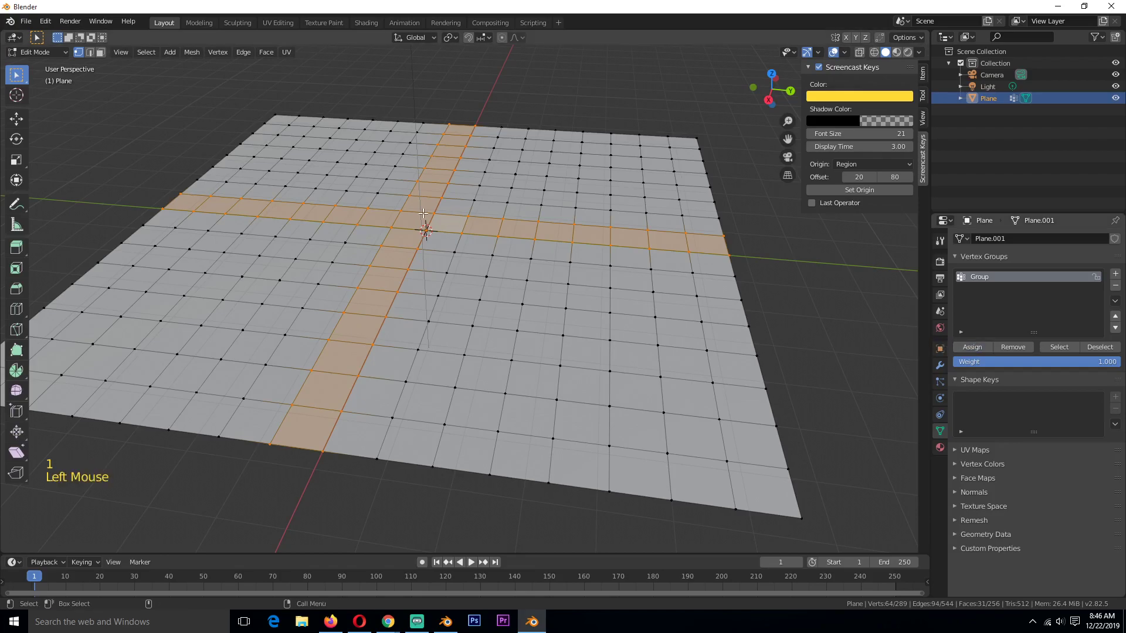
{"action": "left_click", "coordinate": [434, 221]}
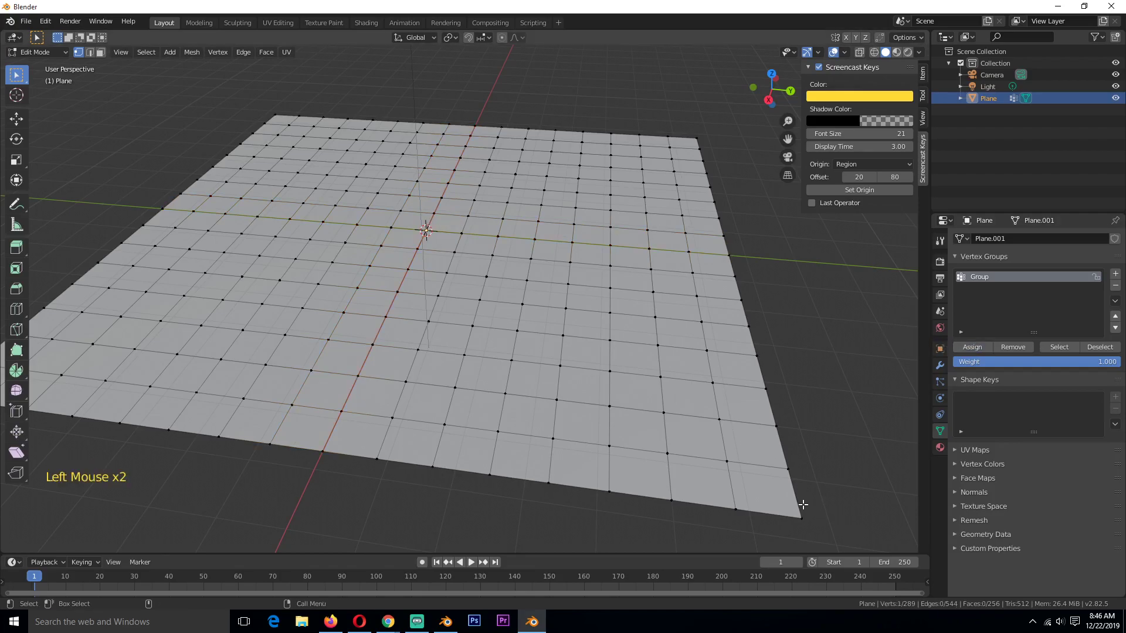
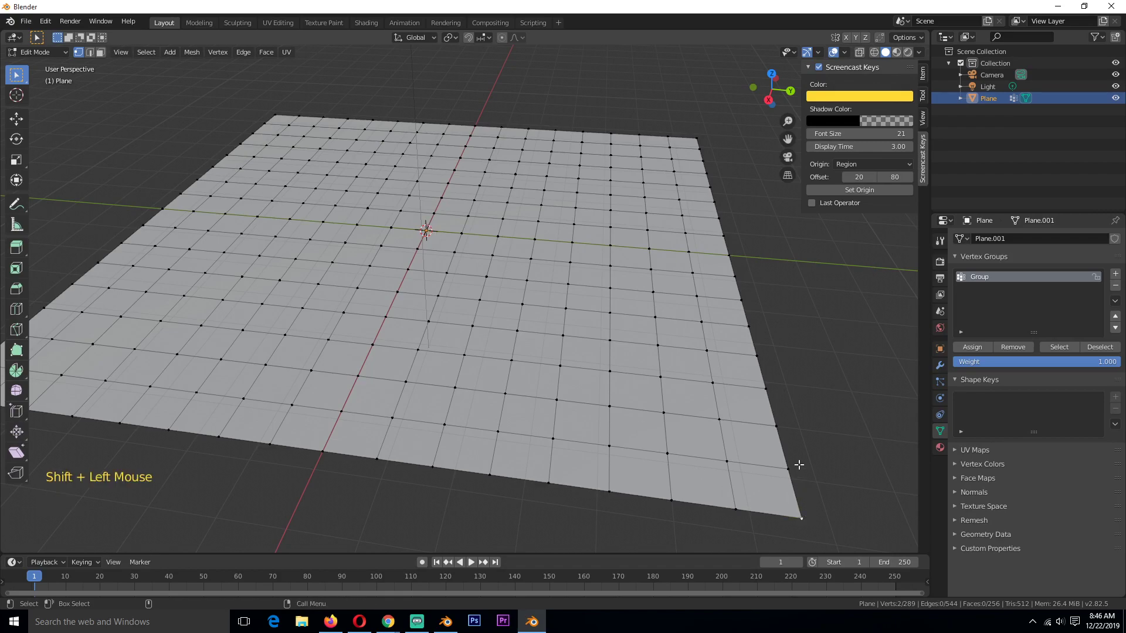
Join the centre and corner vertices, bevel the edge into a diagonal strip and assign it to the group
{"action": "key", "text": "j"}
{"action": "key", "text": "ctrl+b"}
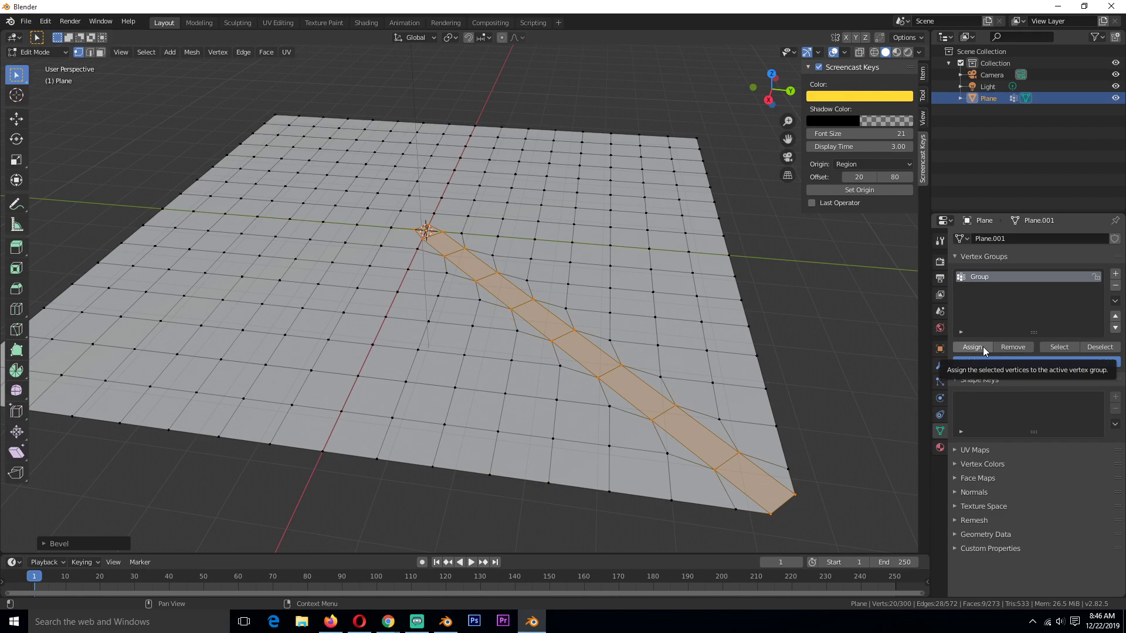
{"action": "left_click", "coordinate": [990, 349]}
{"action": "key", "text": "Tab"}
{"action": "left_click", "coordinate": [937, 446]}
Add a second material slot with new Material.002 and darken its base colour
{"action": "double_click", "coordinate": [1025, 297]}
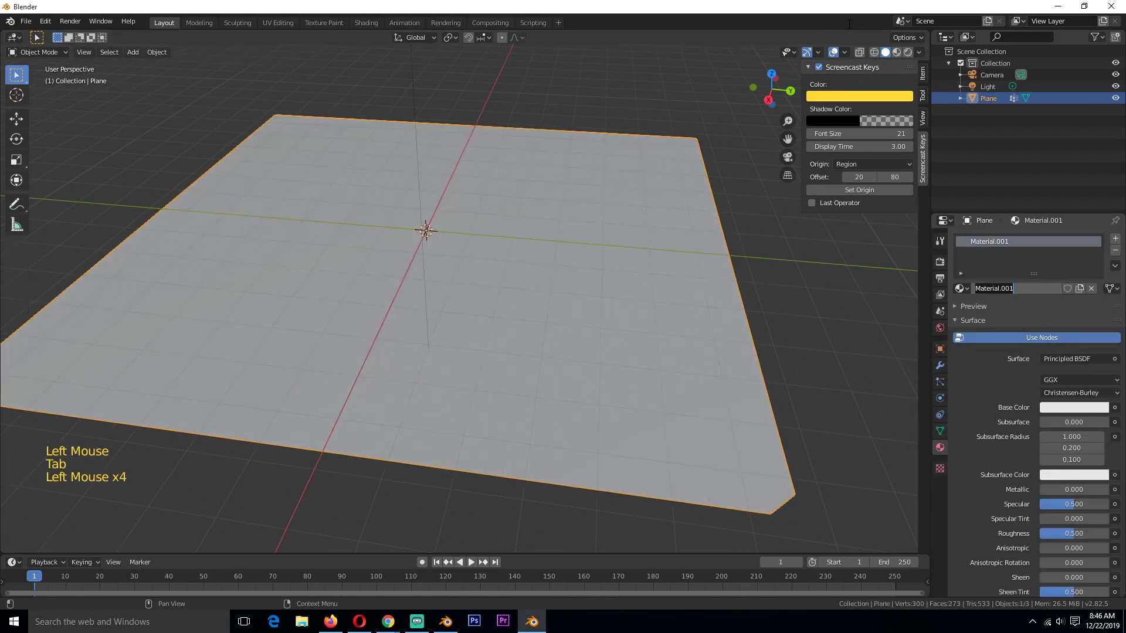
{"action": "double_click", "coordinate": [701, 68]}
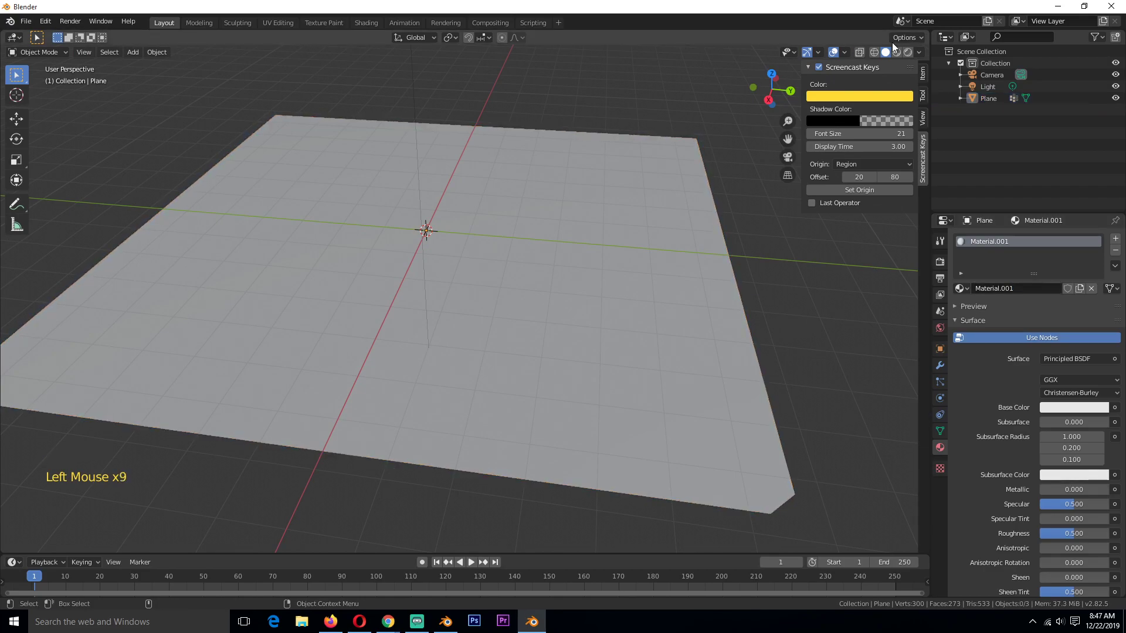
{"action": "left_click", "coordinate": [862, 77]}
{"action": "left_click", "coordinate": [655, 145]}
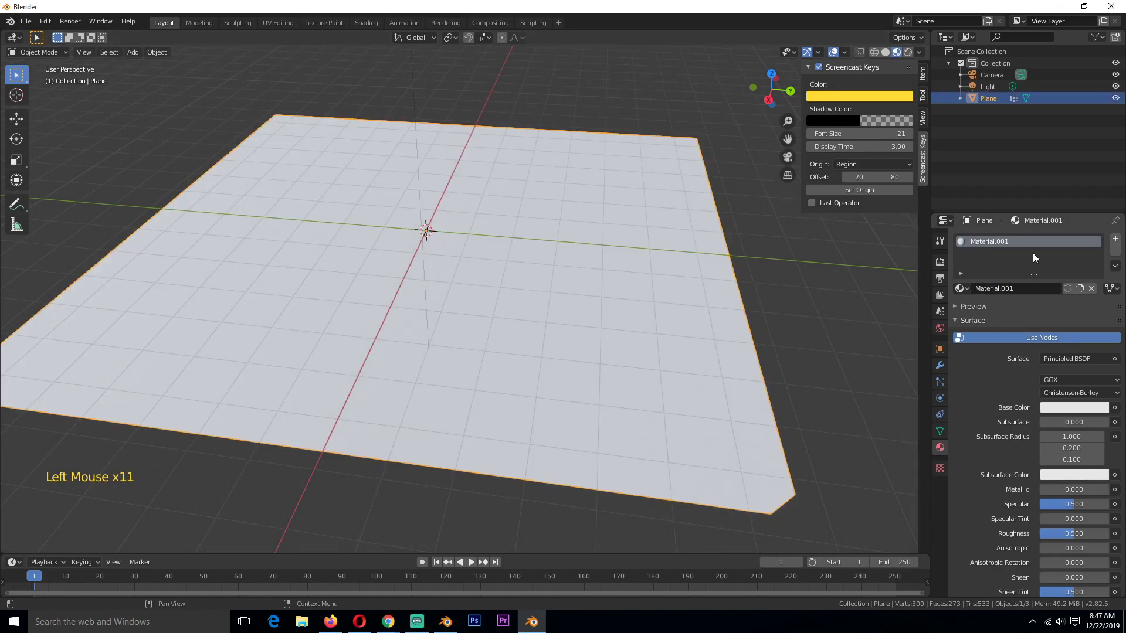
{"action": "left_click", "coordinate": [1125, 242]}
{"action": "left_click", "coordinate": [1049, 315]}
{"action": "left_click", "coordinate": [1067, 440]}
{"action": "left_click", "coordinate": [1080, 430]}
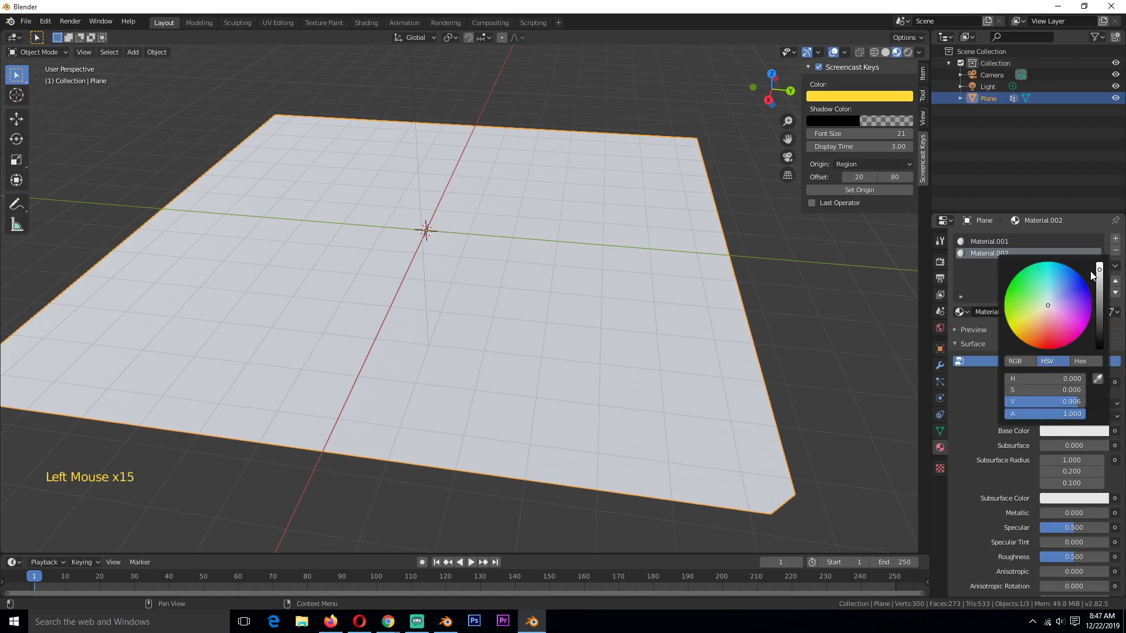
In edit mode, select all road-strip faces through the vertex group's Select button
{"action": "left_click", "coordinate": [948, 430]}
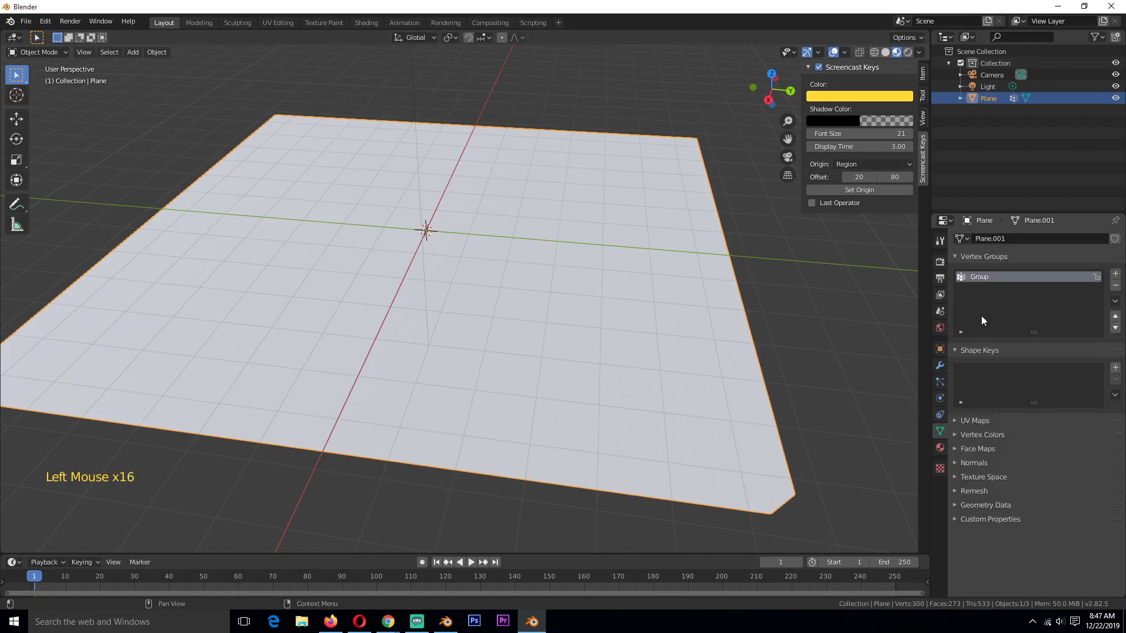
{"action": "key", "text": "Tab"}
{"action": "key", "text": "alt+a"}
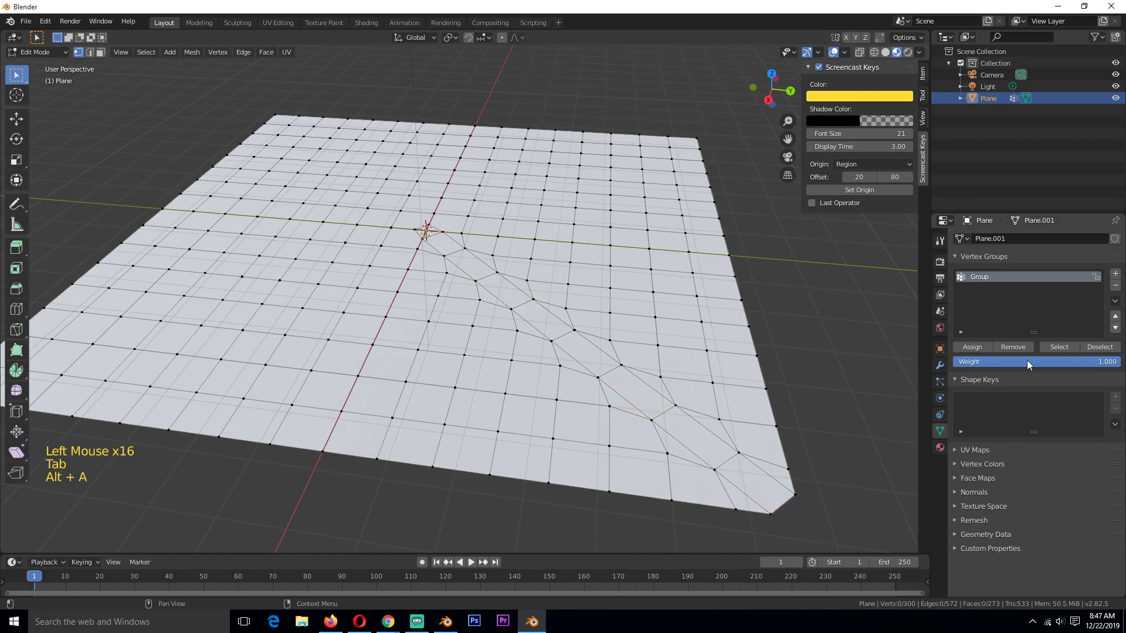
{"action": "left_click", "coordinate": [1066, 348]}
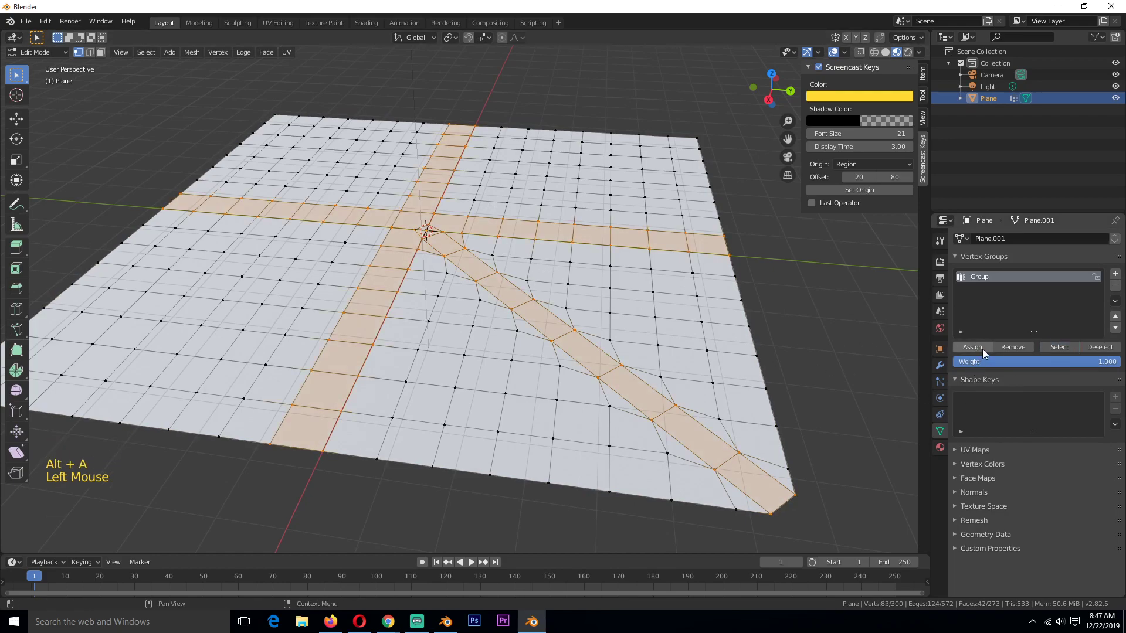
{"action": "left_click", "coordinate": [989, 352]}
{"action": "left_click", "coordinate": [945, 369]}
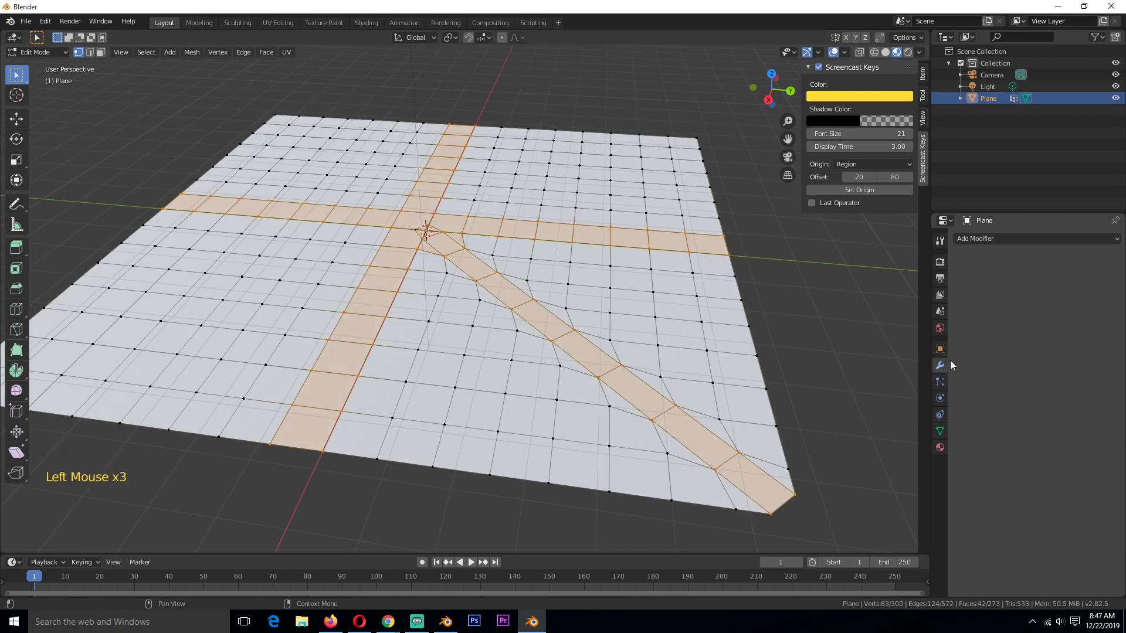
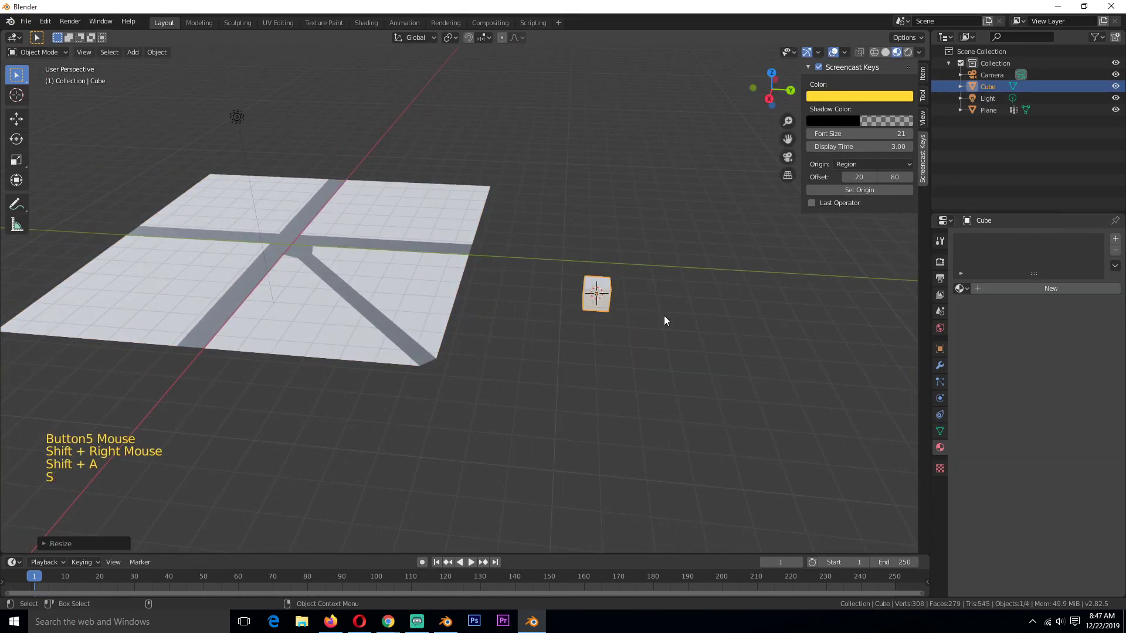
Move the newly added small cube upward beside the plane
{"action": "key", "text": "g"}
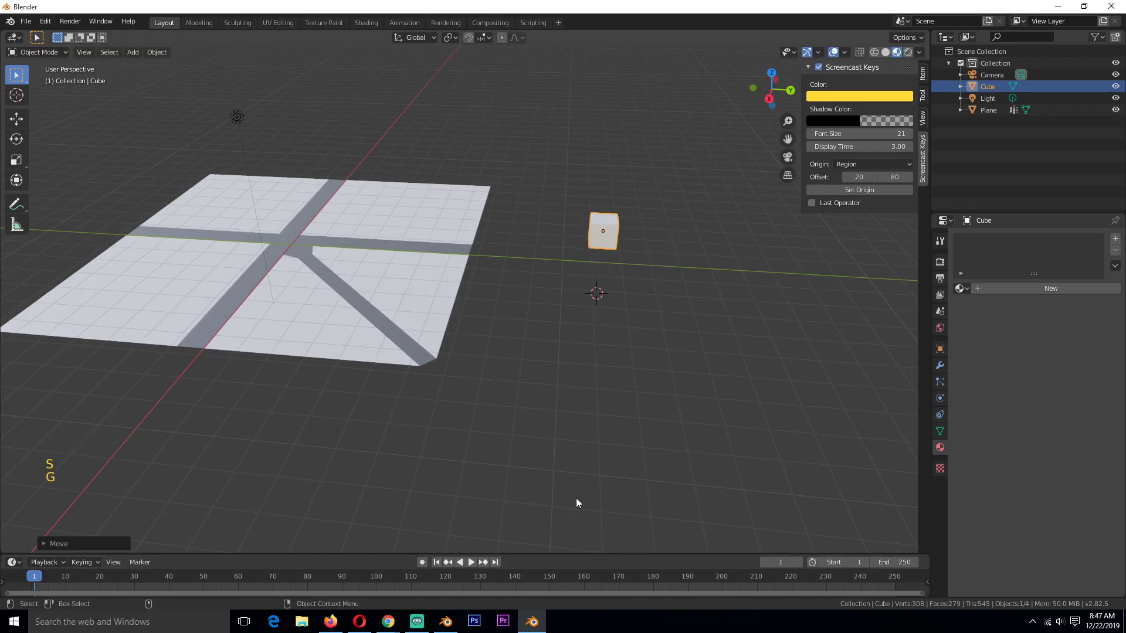
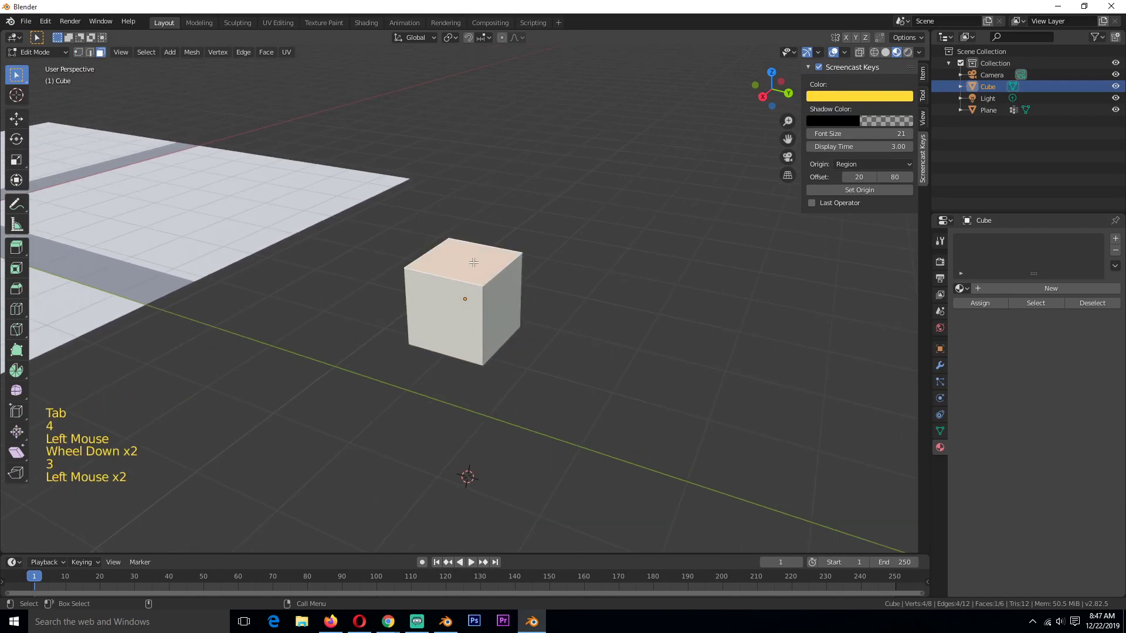
Shape the cube into a tall block with an inset, extruded roof
{"action": "key", "text": "g"}
{"action": "key", "text": "i"}
{"action": "key", "text": "e"}
{"action": "key", "text": "Tab"}
{"action": "left_click", "coordinate": [493, 230]}
Duplicate the block, inset and extrude a pointed tower on it, and select both buildings
{"action": "key", "text": "shift+d"}
{"action": "key", "text": "Tab"}
{"action": "key", "text": "i"}
{"action": "key", "text": "e"}
{"action": "key", "text": "i"}
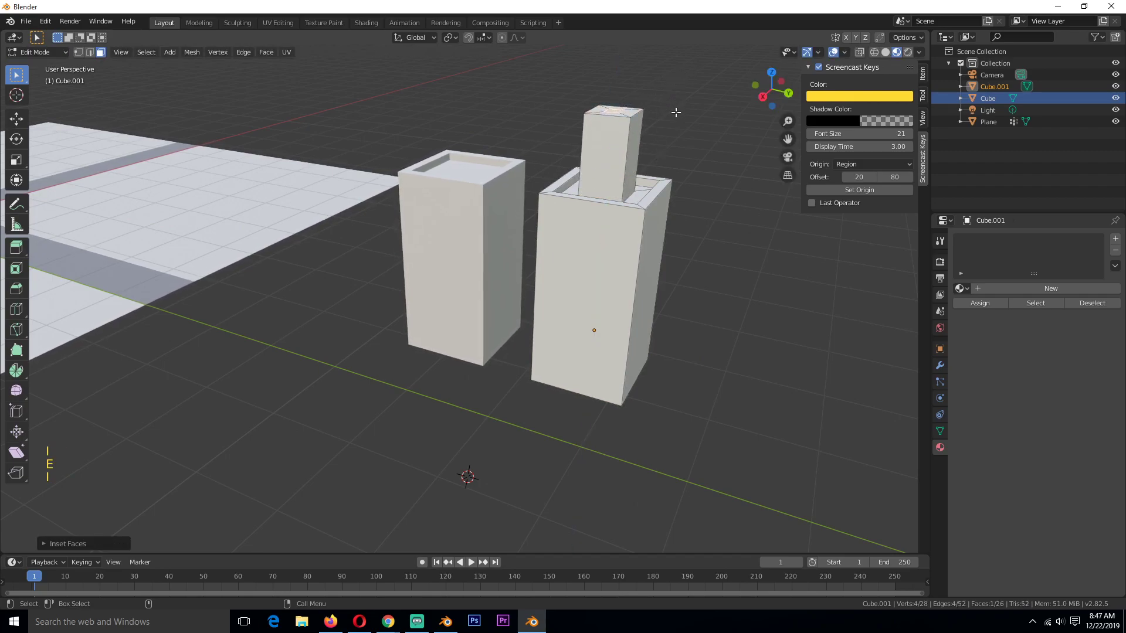
{"action": "key", "text": "alt+s"}
{"action": "key", "text": "Tab"}
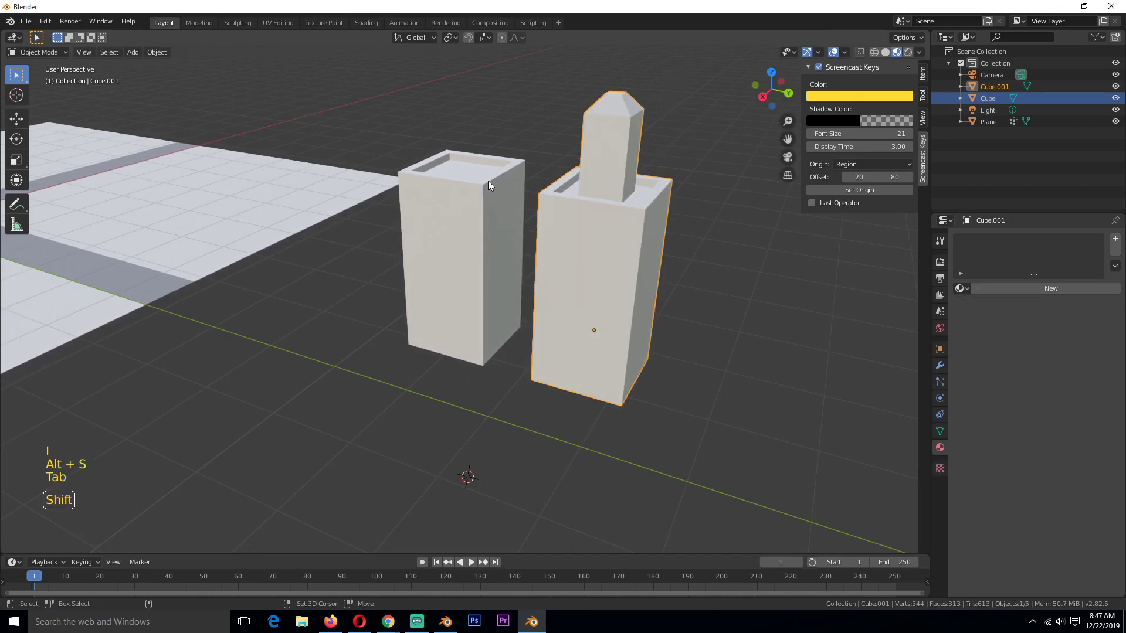
{"action": "left_click", "coordinate": [498, 196]}
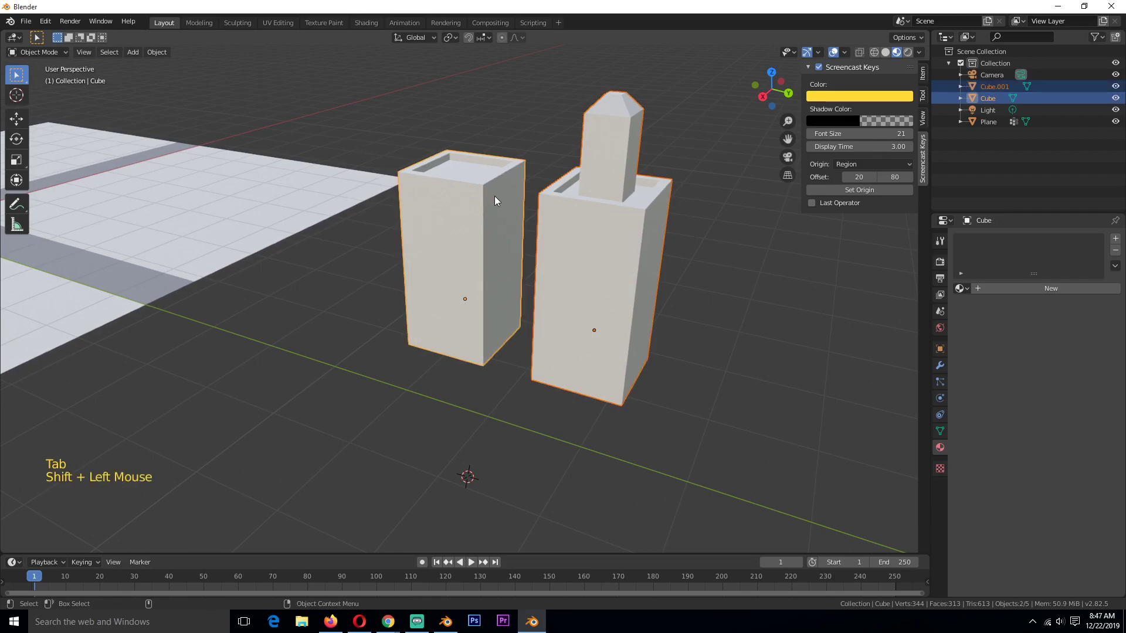
Move both buildings into a new collection named builds
{"action": "key", "text": "m"}
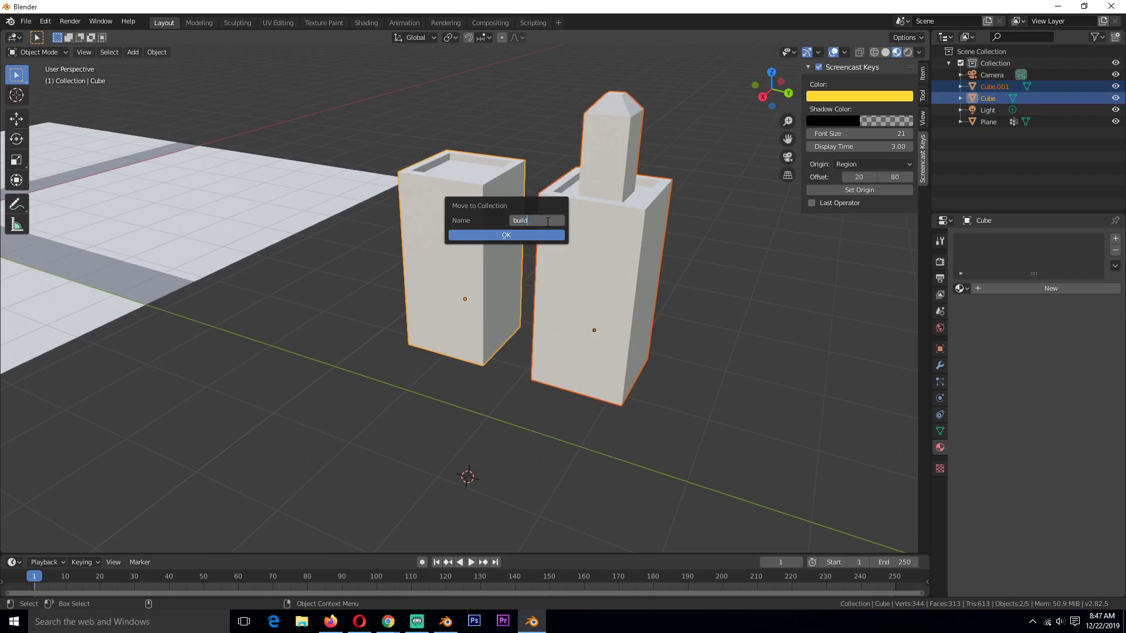
{"action": "left_click", "coordinate": [642, 239]}
{"action": "left_click", "coordinate": [446, 273]}
Duplicate a building and loop-cut it horizontally to reshape a third block
{"action": "key", "text": "shift+d"}
{"action": "key", "text": "Tab"}
{"action": "key", "text": "ctrl+r"}
{"action": "key", "text": "3"}
{"action": "left_click", "coordinate": [398, 357]}
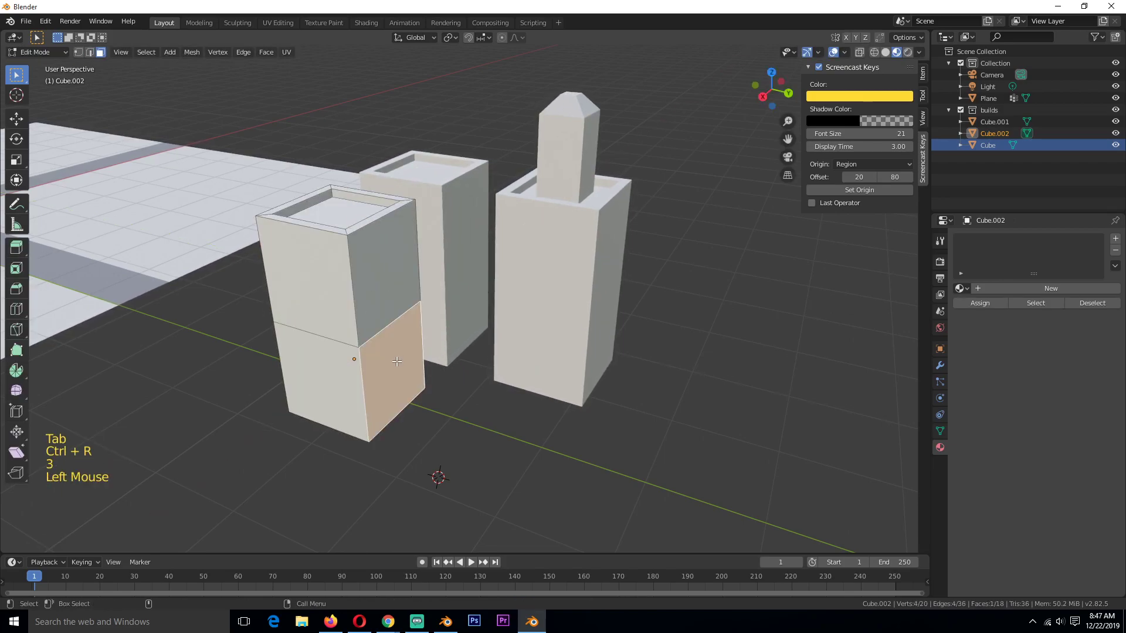
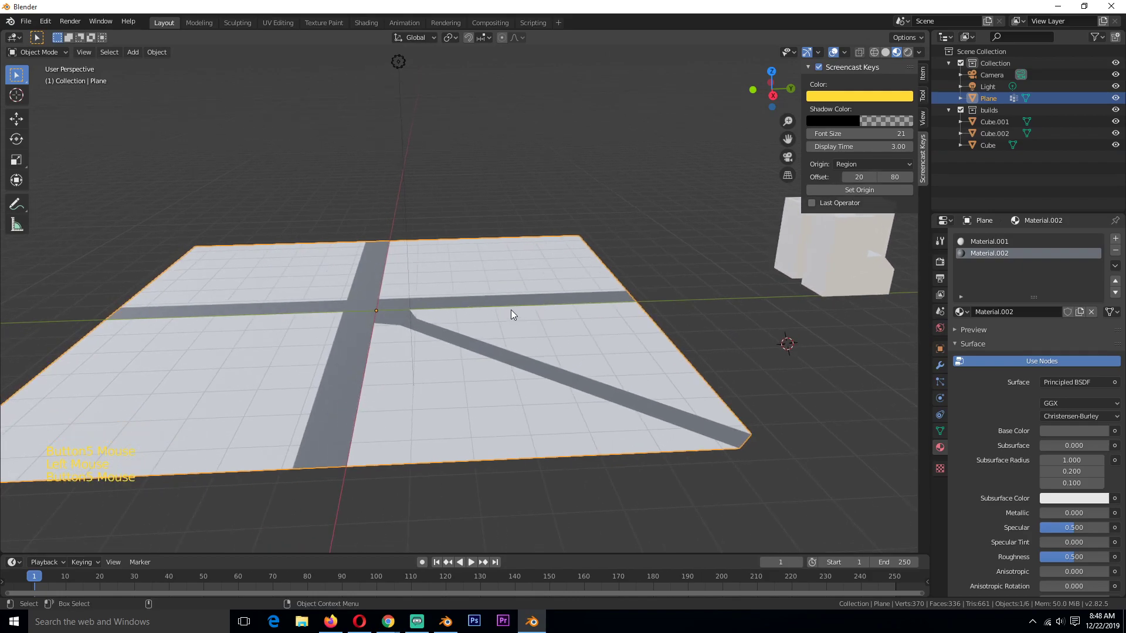
Select the plane and show its empty Particles settings
{"action": "scroll", "scroll_direction": "down", "scroll_amount": 3}
{"action": "scroll", "scroll_direction": "up", "scroll_amount": 3}
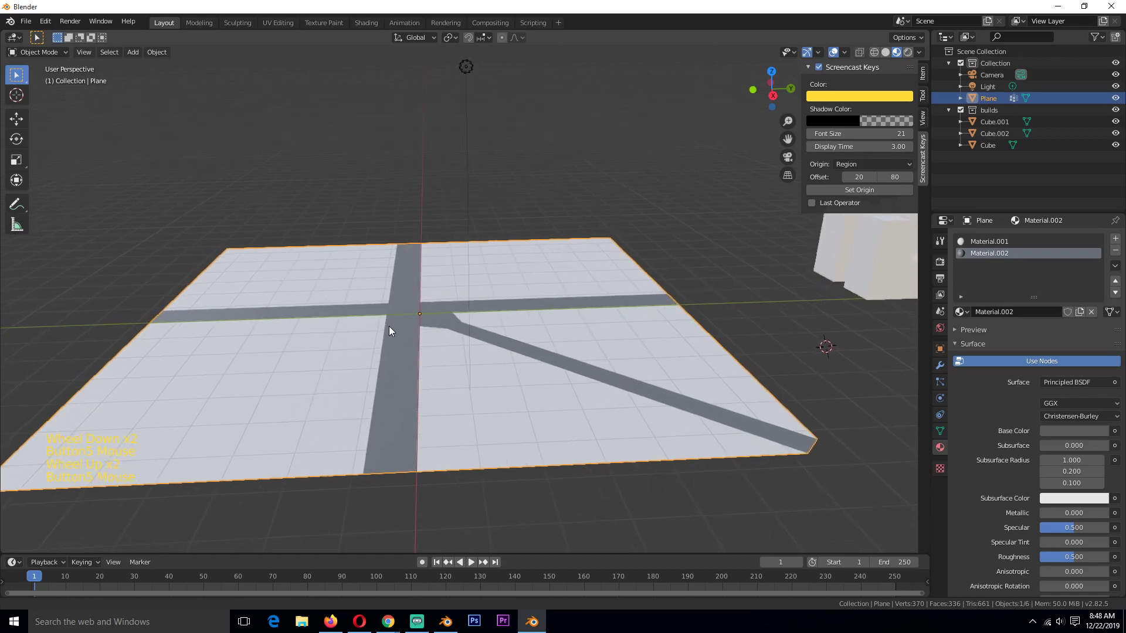
{"action": "key", "text": "`"}
{"action": "key", "text": "`"}
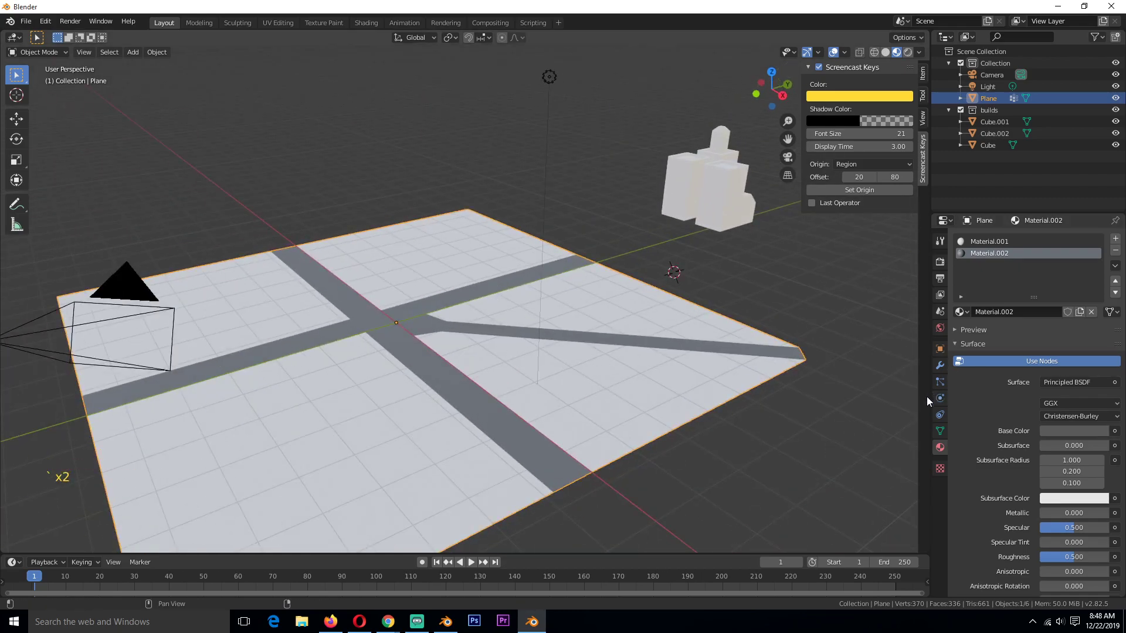
{"action": "left_click", "coordinate": [944, 381]}
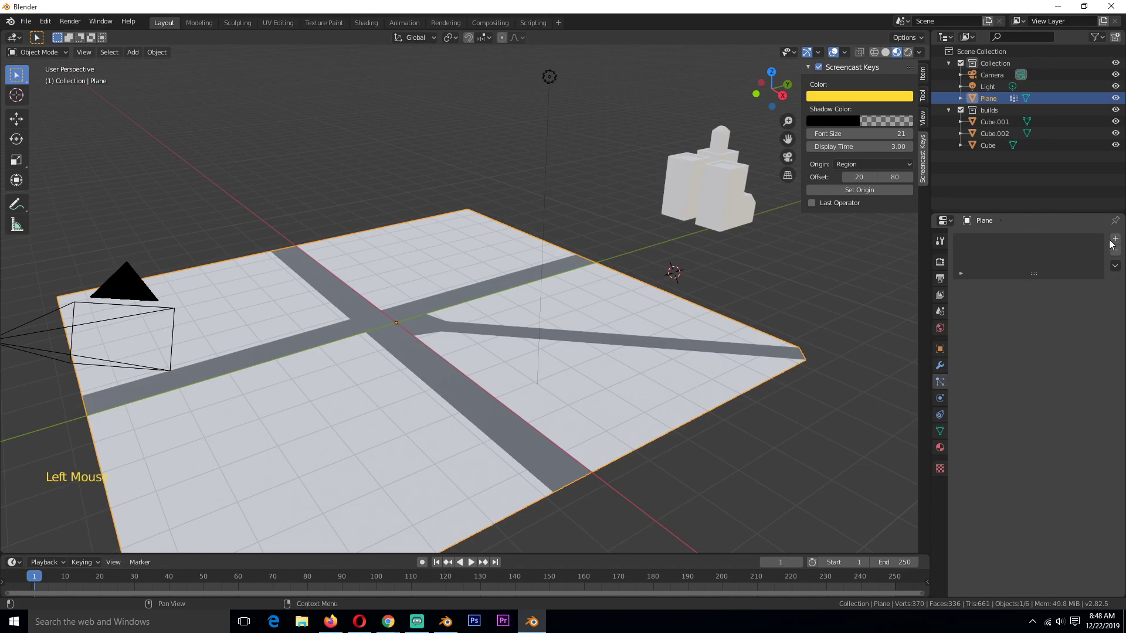
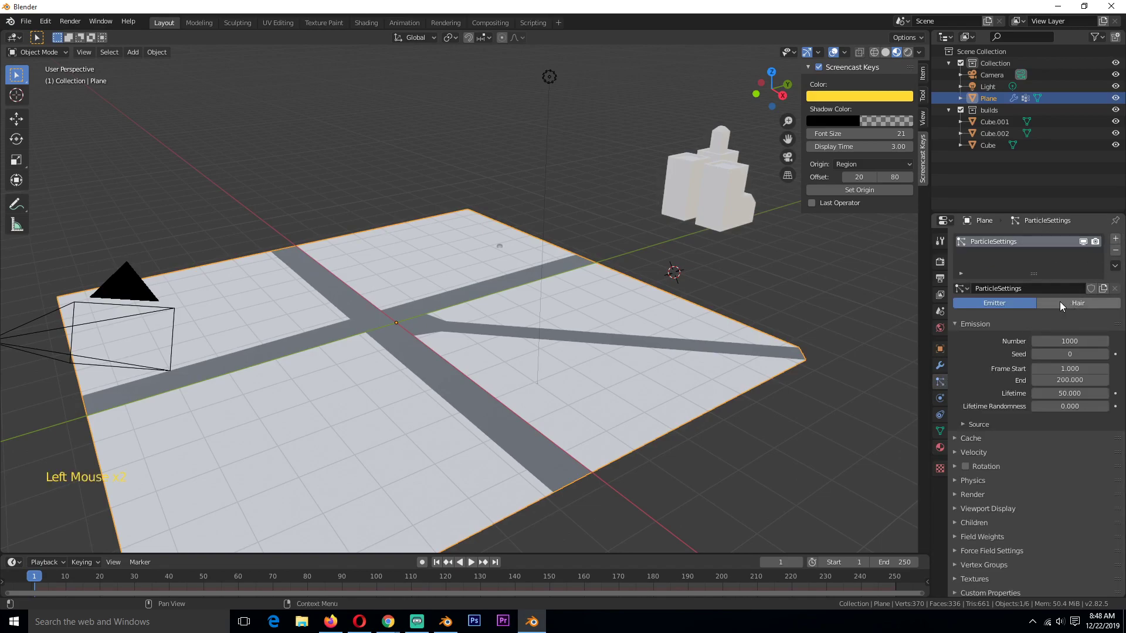
Make the plane's particle system Hair, rendered as the builds collection
{"action": "double_click", "coordinate": [1082, 311]}
{"action": "left_click", "coordinate": [725, 380]}
{"action": "left_click", "coordinate": [974, 441]}
{"action": "left_click", "coordinate": [1080, 459]}
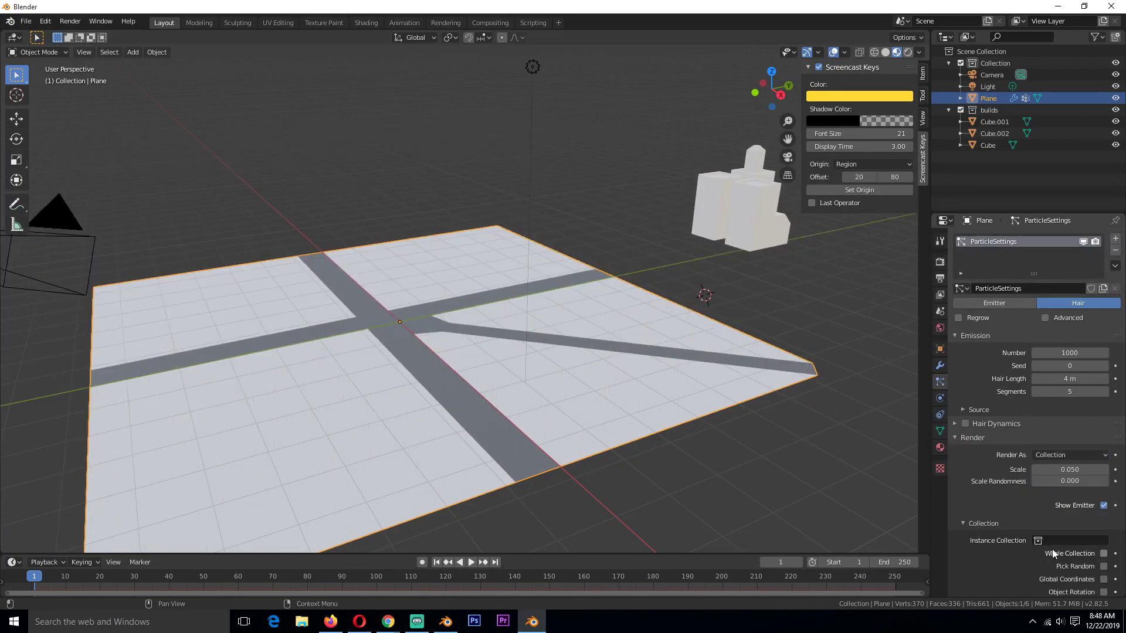
{"action": "left_click", "coordinate": [1074, 545]}
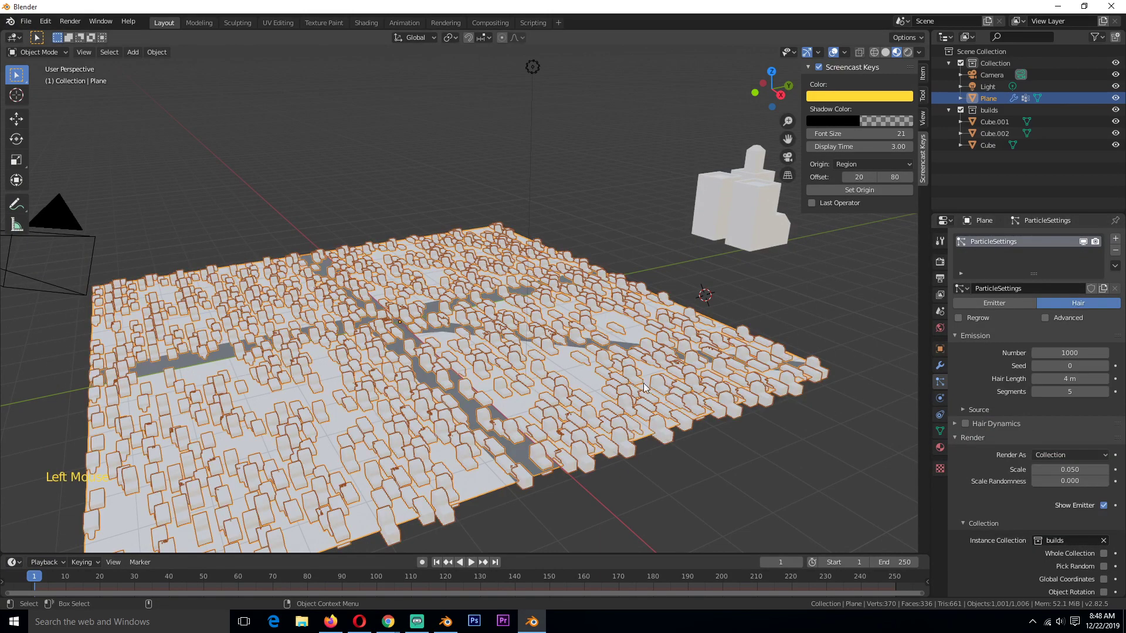
Enable Advanced hair settings and turn on particle Rotation
{"action": "left_click", "coordinate": [893, 58]}
{"action": "key", "text": "alt+a"}
{"action": "left_click", "coordinate": [926, 55]}
{"action": "left_click", "coordinate": [599, 147]}
{"action": "scroll", "scroll_direction": "up", "scroll_amount": 3}
{"action": "scroll", "scroll_direction": "down", "scroll_amount": 3}
{"action": "left_click", "coordinate": [628, 355]}
{"action": "scroll", "scroll_direction": "down", "scroll_amount": 3}
{"action": "scroll", "scroll_direction": "up", "scroll_amount": 3}
Set the Orientation Axis to Object Y so instanced buildings stand upright
{"action": "left_click", "coordinate": [1055, 300]}
{"action": "left_click", "coordinate": [990, 439]}
{"action": "left_click", "coordinate": [969, 438]}
{"action": "left_click", "coordinate": [1081, 455]}
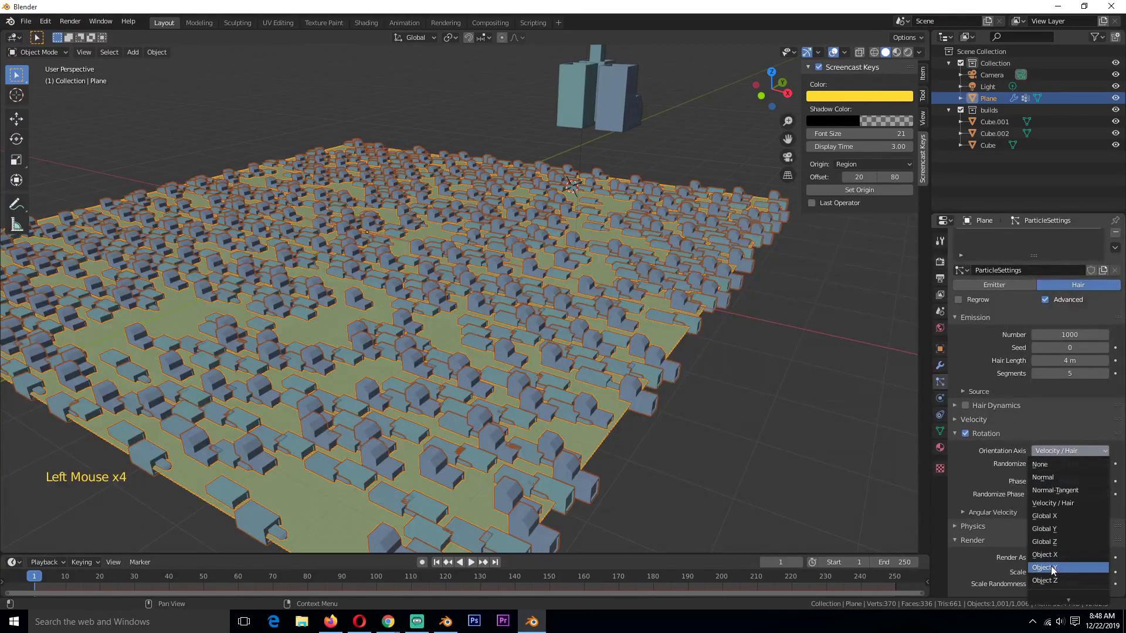
{"action": "left_click", "coordinate": [1067, 454]}
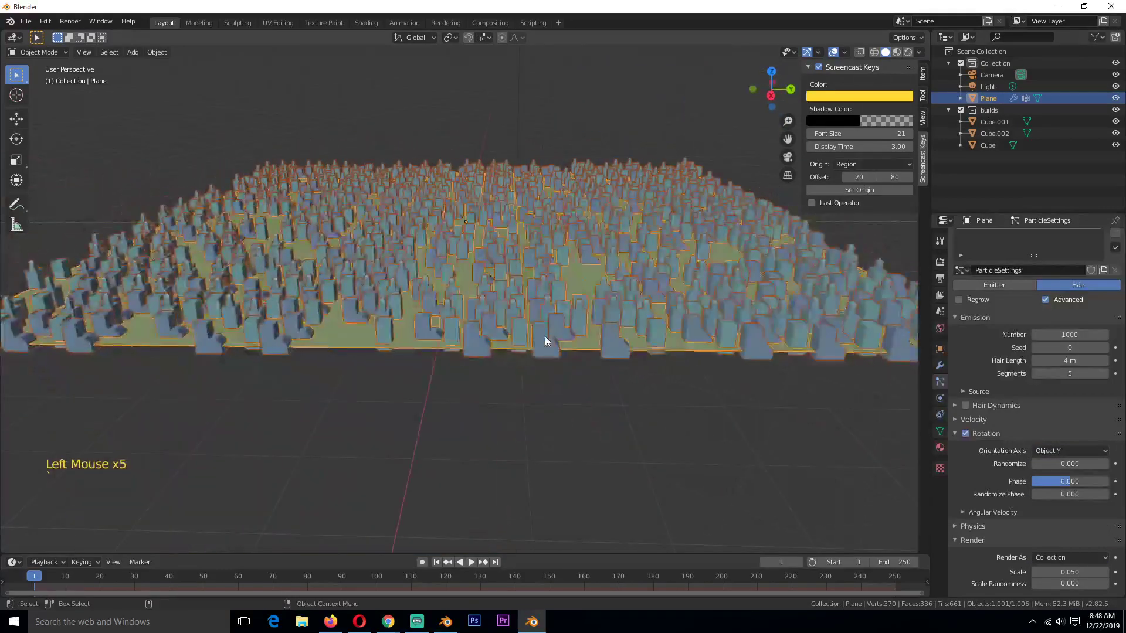
{"action": "key", "text": "alt+a"}
{"action": "scroll", "scroll_direction": "down", "scroll_amount": 3}
{"action": "scroll", "scroll_direction": "up", "scroll_amount": 3}
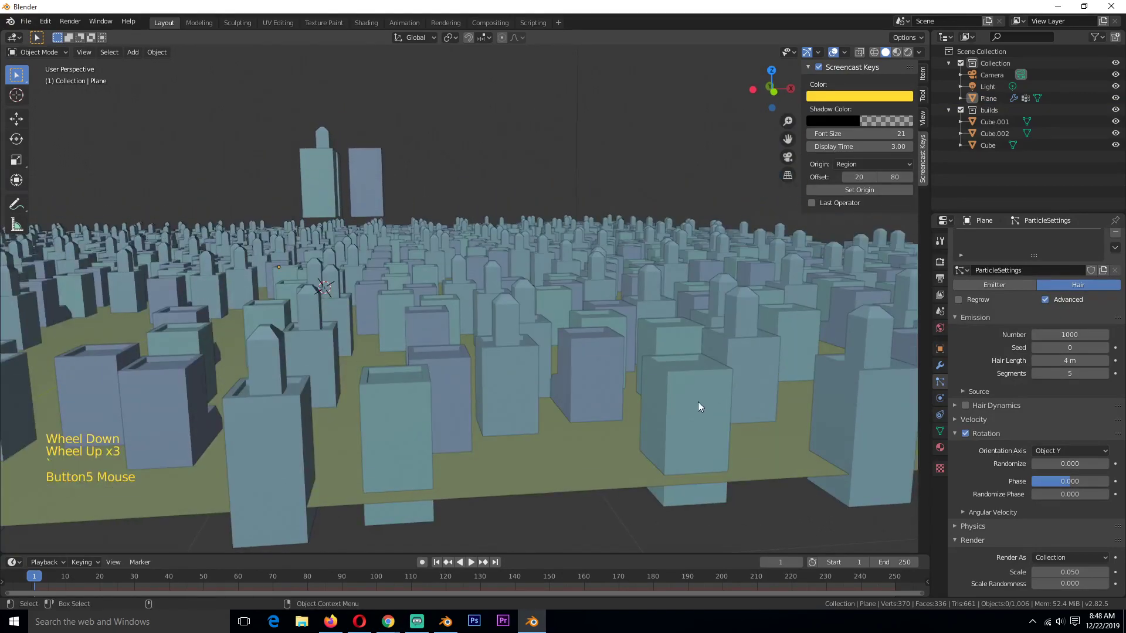
{"action": "left_click", "coordinate": [731, 414]}
Select all three building source objects and view them from the side
{"action": "left_click", "coordinate": [353, 161]}
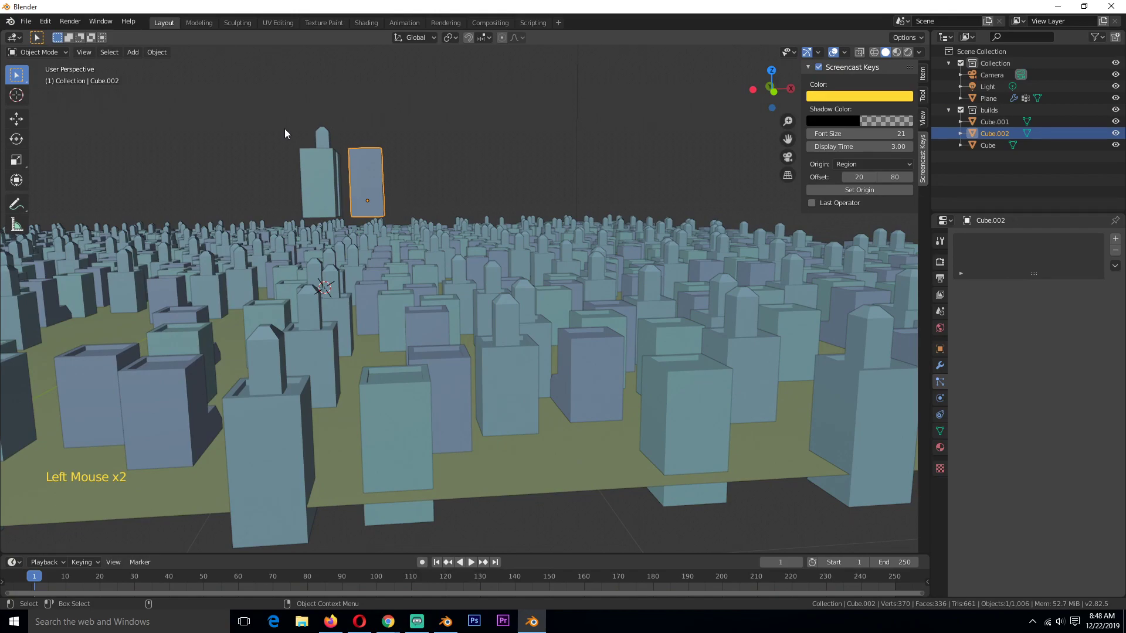
{"action": "left_click", "coordinate": [434, 386]}
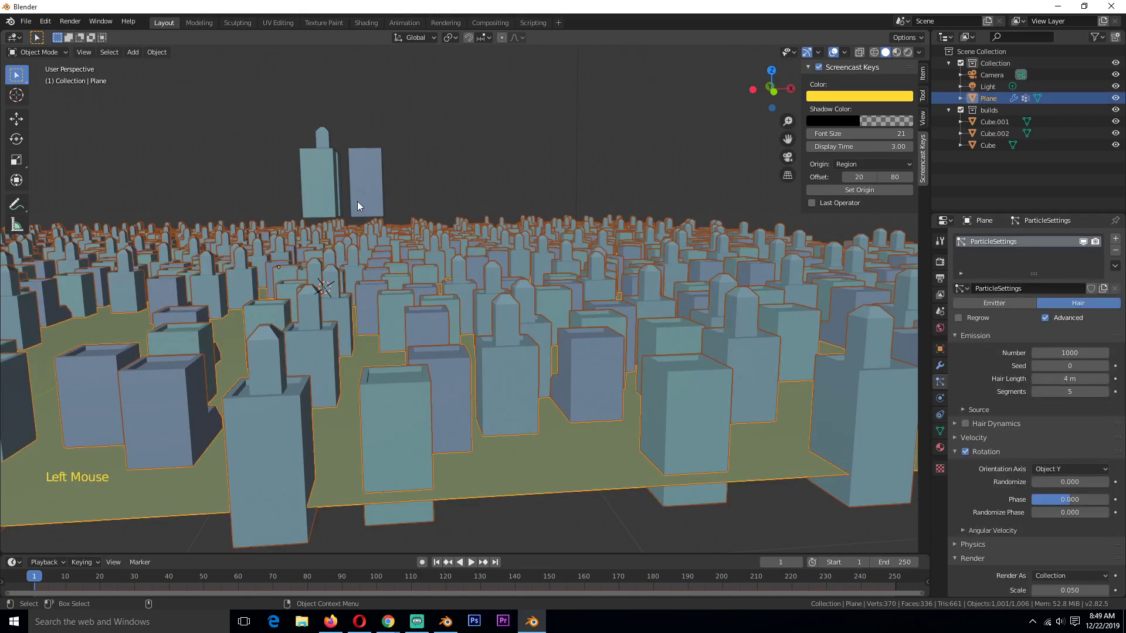
{"action": "left_click", "coordinate": [360, 206]}
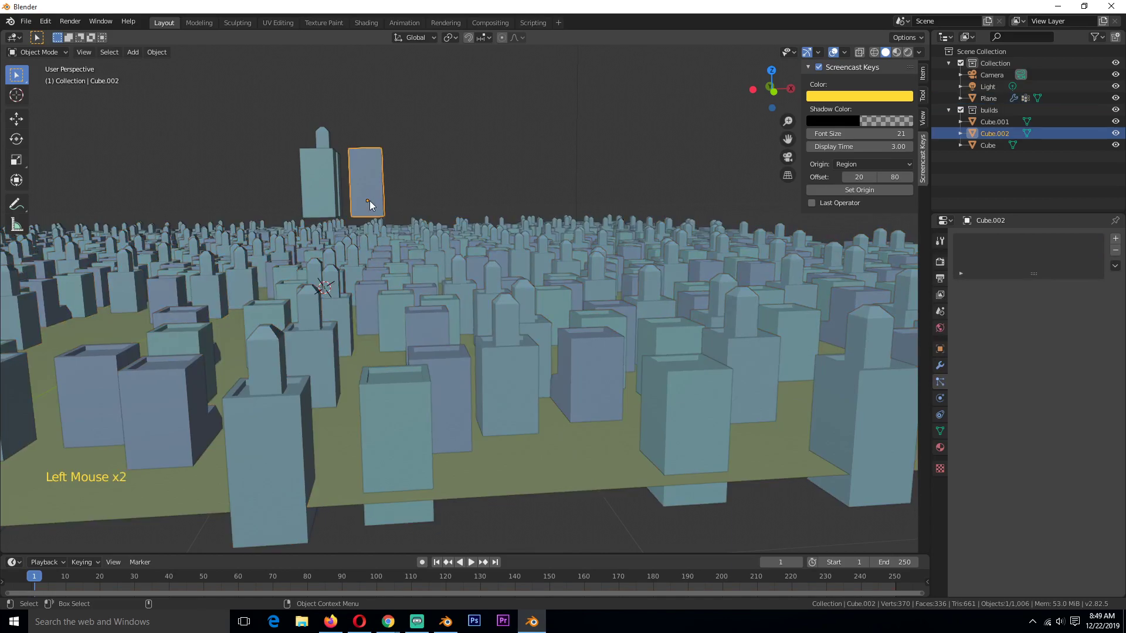
{"action": "left_click", "coordinate": [373, 205]}
{"action": "key", "text": "KP_Decimal"}
{"action": "scroll", "scroll_direction": "up", "scroll_amount": 3}
{"action": "scroll", "scroll_direction": "down", "scroll_amount": 3}
{"action": "key", "text": "KP_1"}
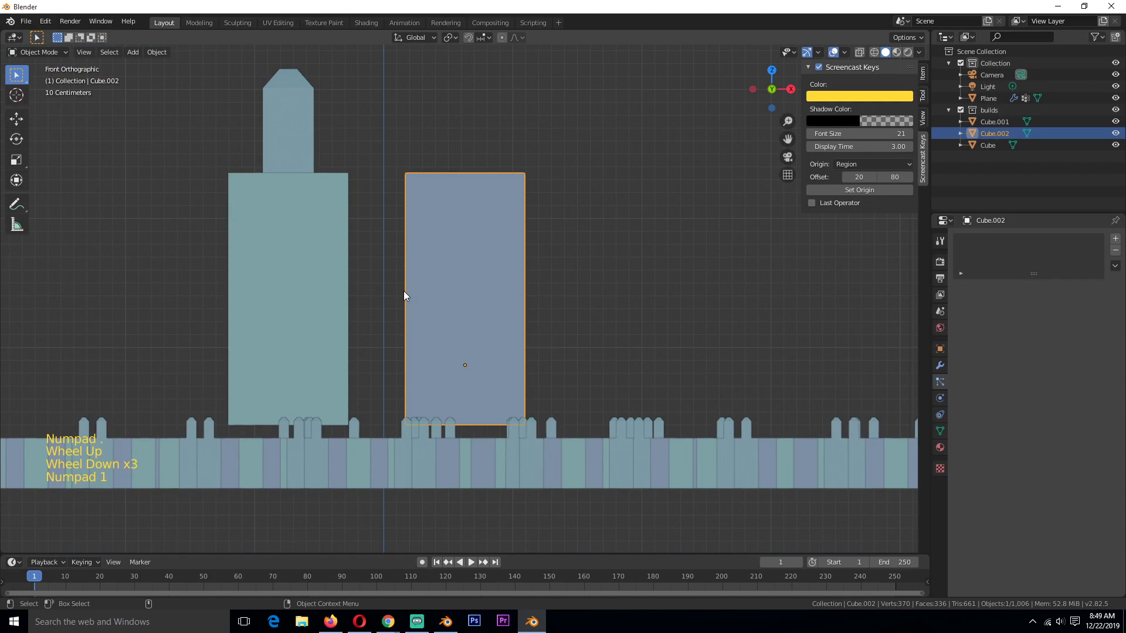
{"action": "key", "text": "KP_3"}
{"action": "left_click", "coordinate": [335, 126]}
In edit mode, raise all the buildings' geometry vertically so instances rest on the plane
{"action": "key", "text": "Tab"}
{"action": "key", "text": "a"}
{"action": "key", "text": "z"}
{"action": "key", "text": "1"}
{"action": "key", "text": "h"}
{"action": "key", "text": "ctrl+z"}
{"action": "key", "text": "g"}
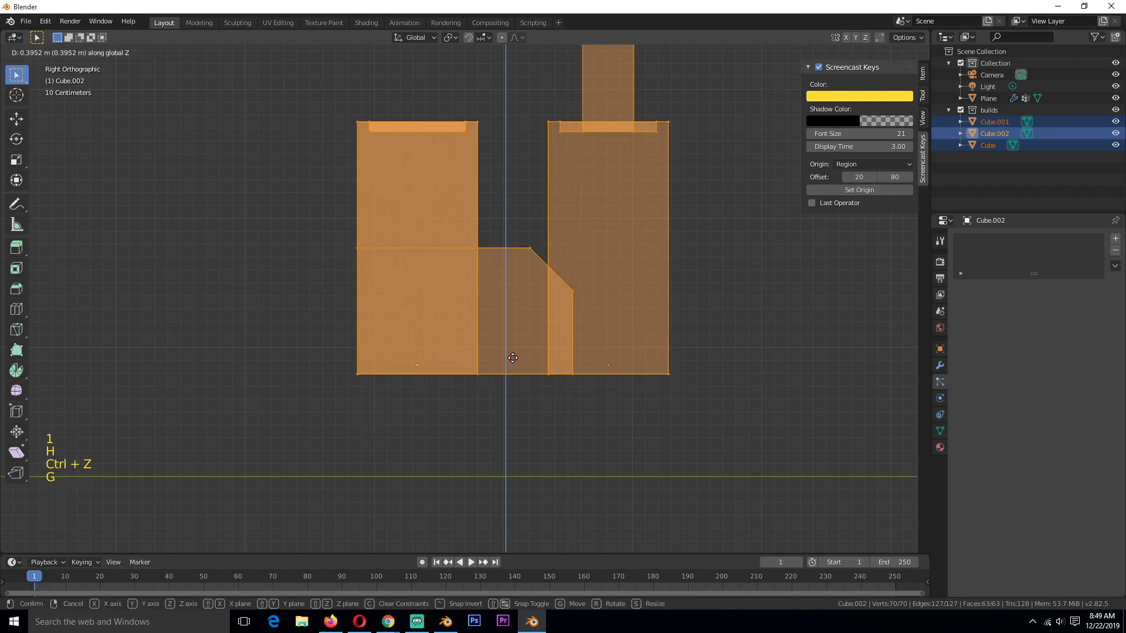
{"action": "scroll", "scroll_direction": "down", "scroll_amount": 3}
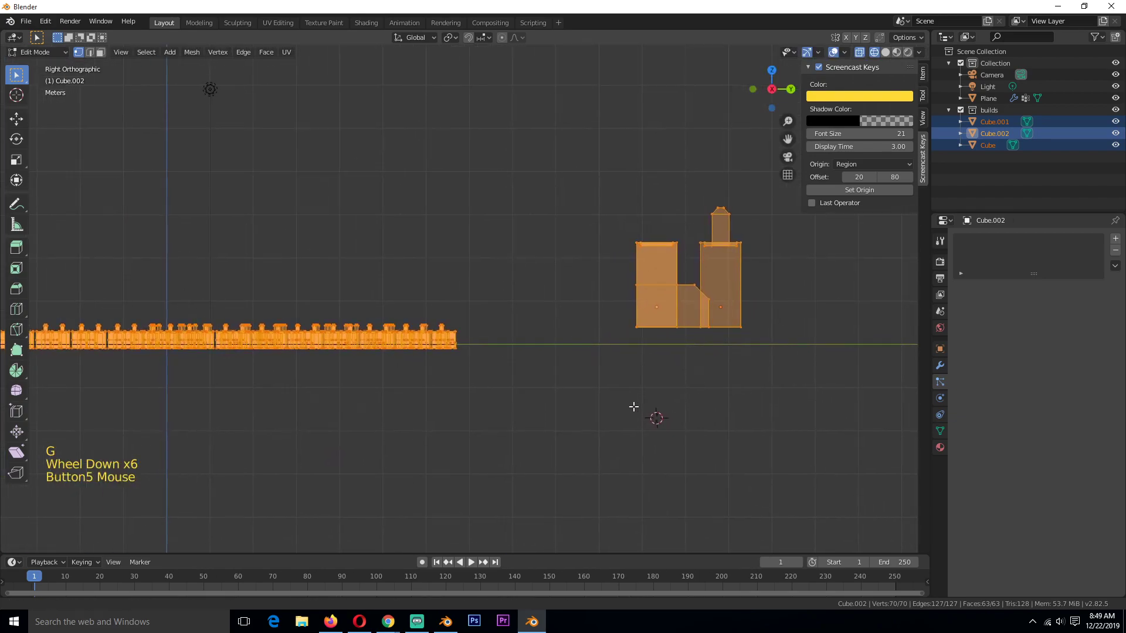
{"action": "scroll", "scroll_direction": "up", "scroll_amount": 3}
{"action": "key", "text": "g"}
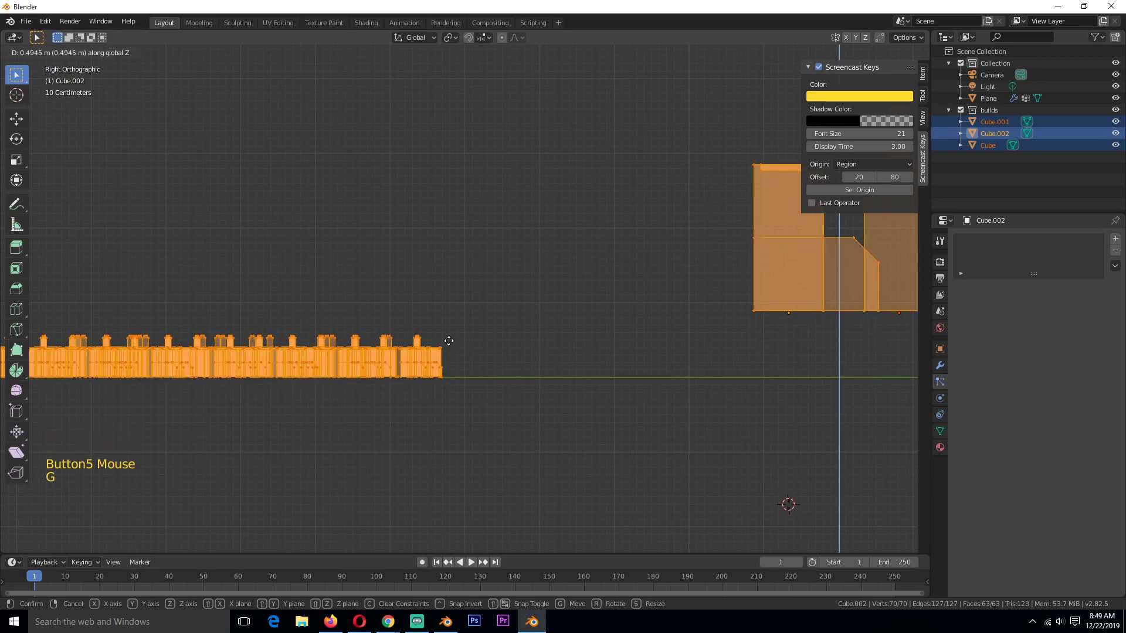
{"action": "key", "text": "Tab"}
{"action": "key", "text": "z"}
{"action": "key", "text": "`"}
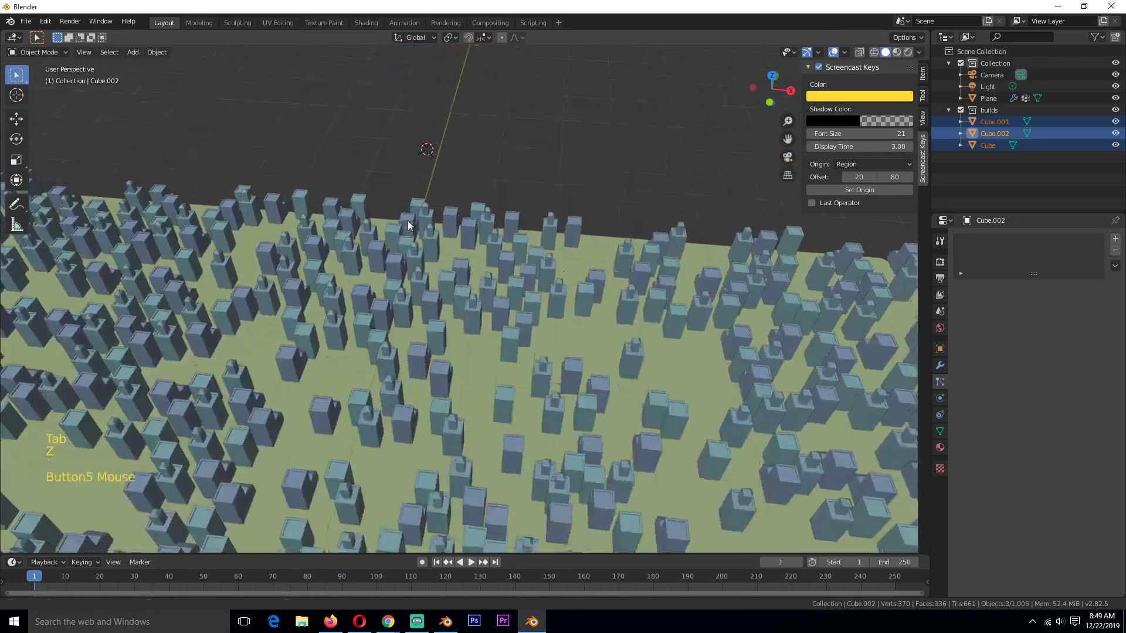
Select the ground plane and bring its particle Render settings into view
{"action": "scroll", "scroll_direction": "down", "scroll_amount": 3}
{"action": "key", "text": "`"}
{"action": "scroll", "scroll_direction": "down", "scroll_amount": 3}
{"action": "left_click", "coordinate": [501, 364]}
{"action": "key", "text": "`"}
{"action": "scroll", "scroll_direction": "up", "scroll_amount": 3}
{"action": "key", "text": "`"}
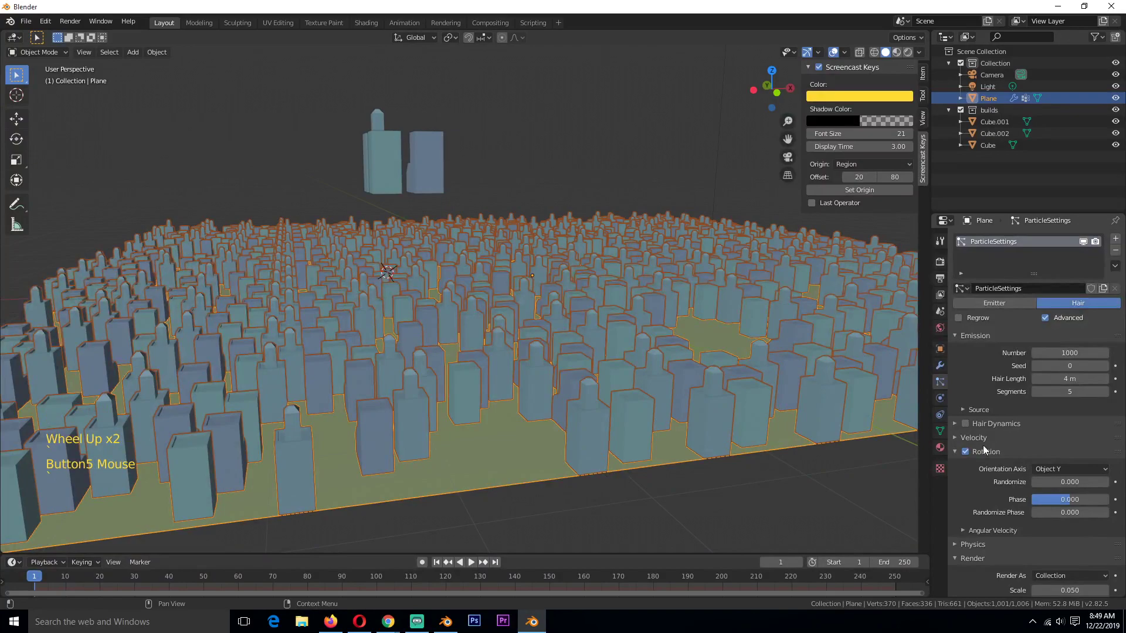
Give the instanced buildings Scale 0.110 and Scale Randomness 0.507, then deselect to review
{"action": "scroll", "scroll_direction": "down", "scroll_amount": 3}
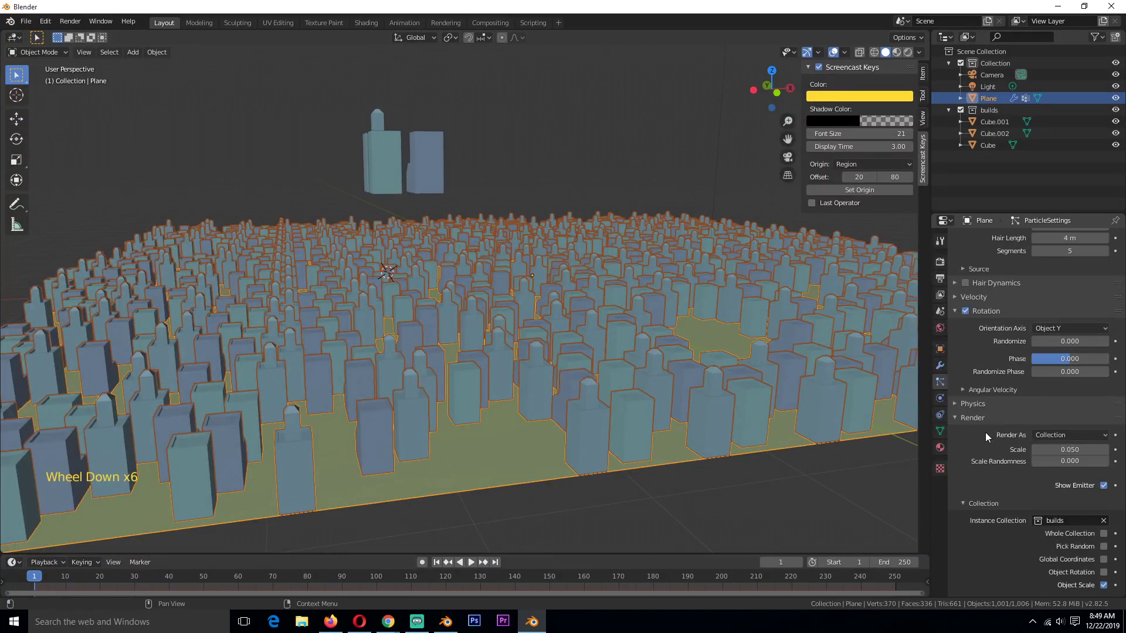
{"action": "scroll", "scroll_direction": "down", "scroll_amount": 3}
{"action": "scroll", "scroll_direction": "down", "scroll_amount": 3}
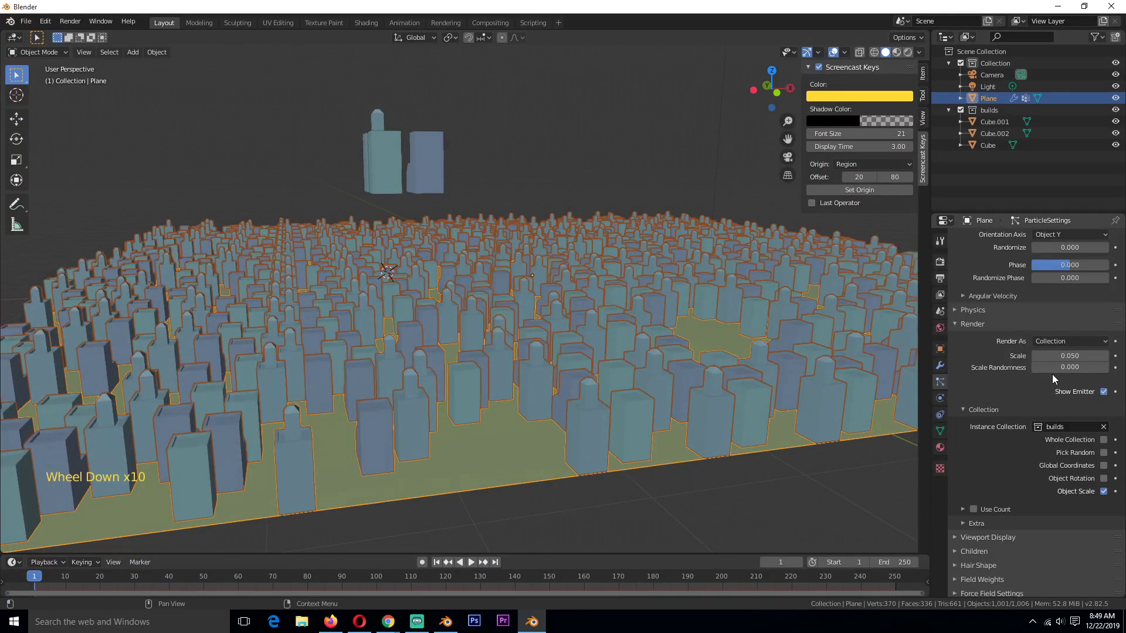
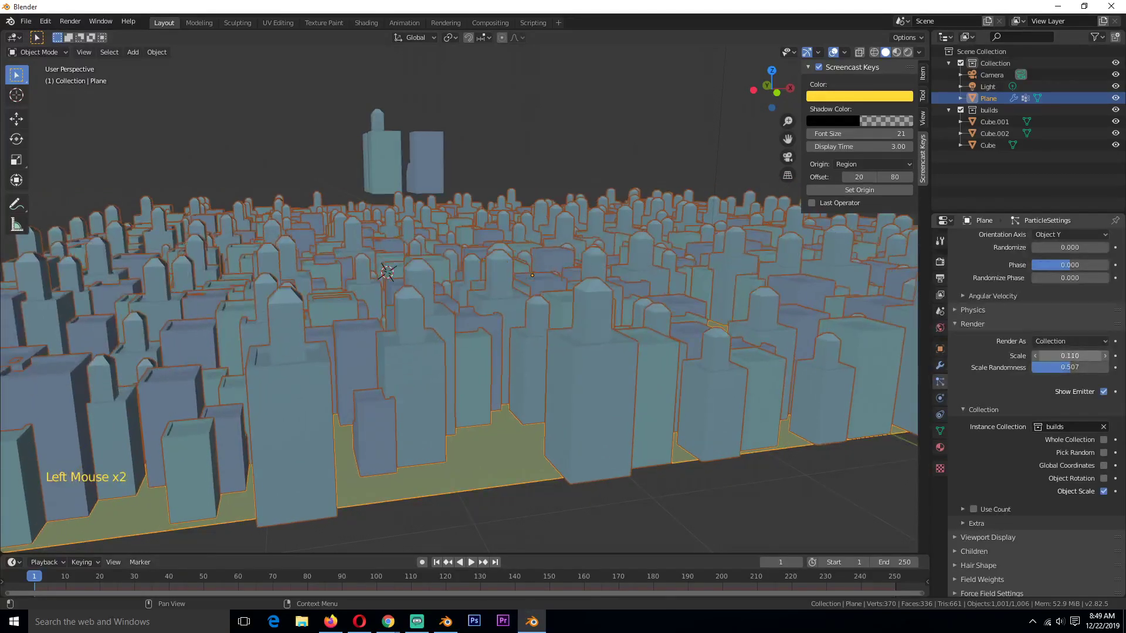
{"action": "key", "text": "alt+a"}
{"action": "key", "text": "`"}
{"action": "key", "text": "`"}
Enable Use Count for the particle collection so buildings draw per-object counts
{"action": "left_click", "coordinate": [200, 160]}
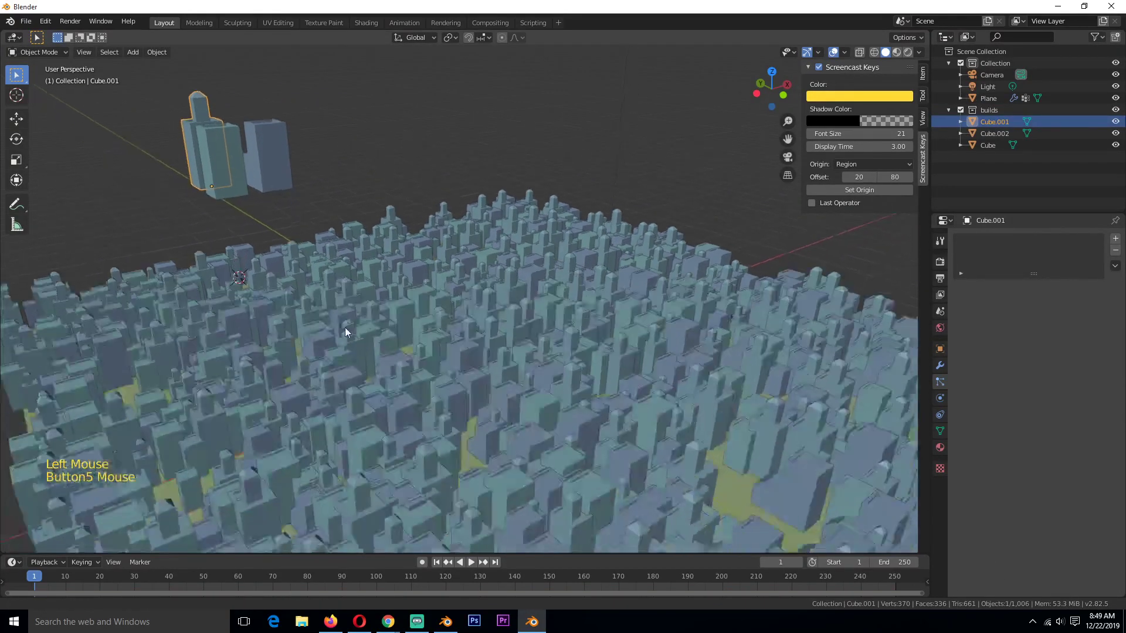
{"action": "left_click", "coordinate": [456, 331]}
{"action": "scroll", "scroll_direction": "down", "scroll_amount": 3}
{"action": "scroll", "scroll_direction": "down", "scroll_amount": 3}
{"action": "scroll", "scroll_direction": "down", "scroll_amount": 3}
{"action": "left_click", "coordinate": [977, 512]}
{"action": "left_click", "coordinate": [973, 513]}
{"action": "scroll", "scroll_direction": "down", "scroll_amount": 3}
{"action": "scroll", "scroll_direction": "down", "scroll_amount": 3}
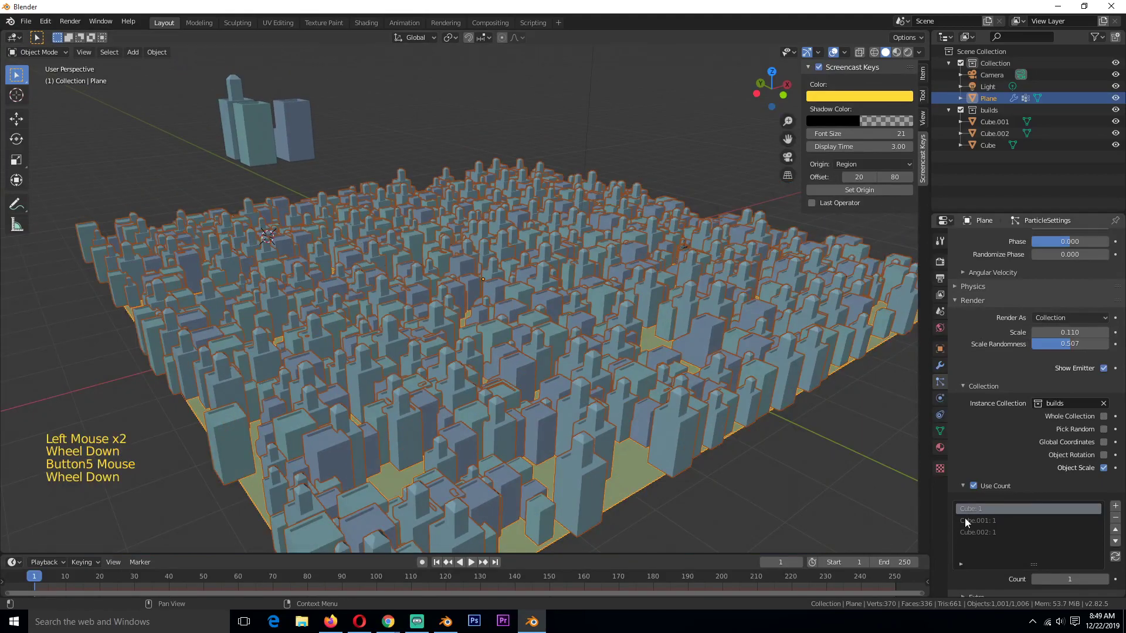
Check the Cube building piece and adjust counts in the list, picking Cube.002
{"action": "left_click", "coordinate": [251, 102]}
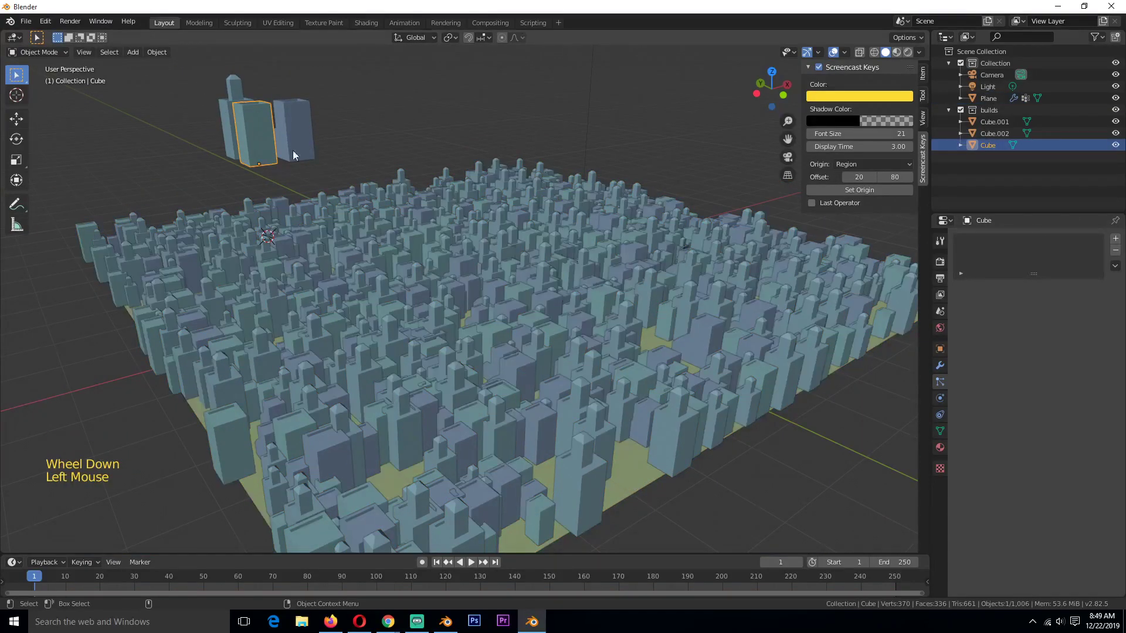
{"action": "left_click", "coordinate": [717, 318]}
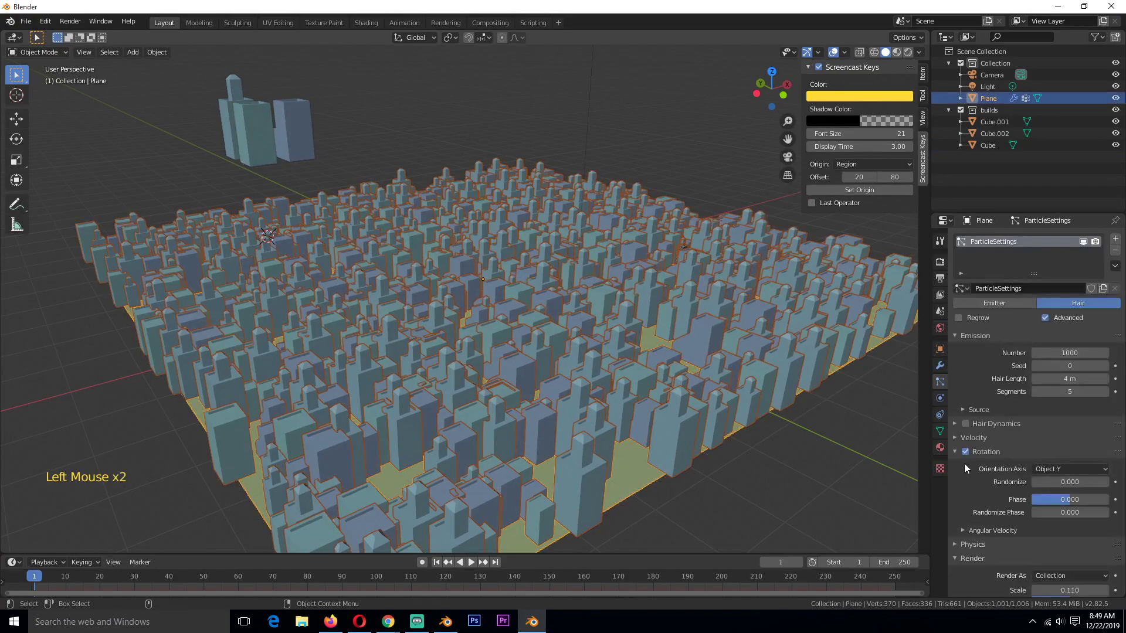
{"action": "scroll", "scroll_direction": "down", "scroll_amount": 3}
{"action": "double_click", "coordinate": [984, 486]}
{"action": "left_click", "coordinate": [984, 465]}
{"action": "left_click", "coordinate": [984, 480]}
{"action": "left_click", "coordinate": [983, 489]}
{"action": "left_click", "coordinate": [979, 463]}
{"action": "left_click", "coordinate": [987, 486]}
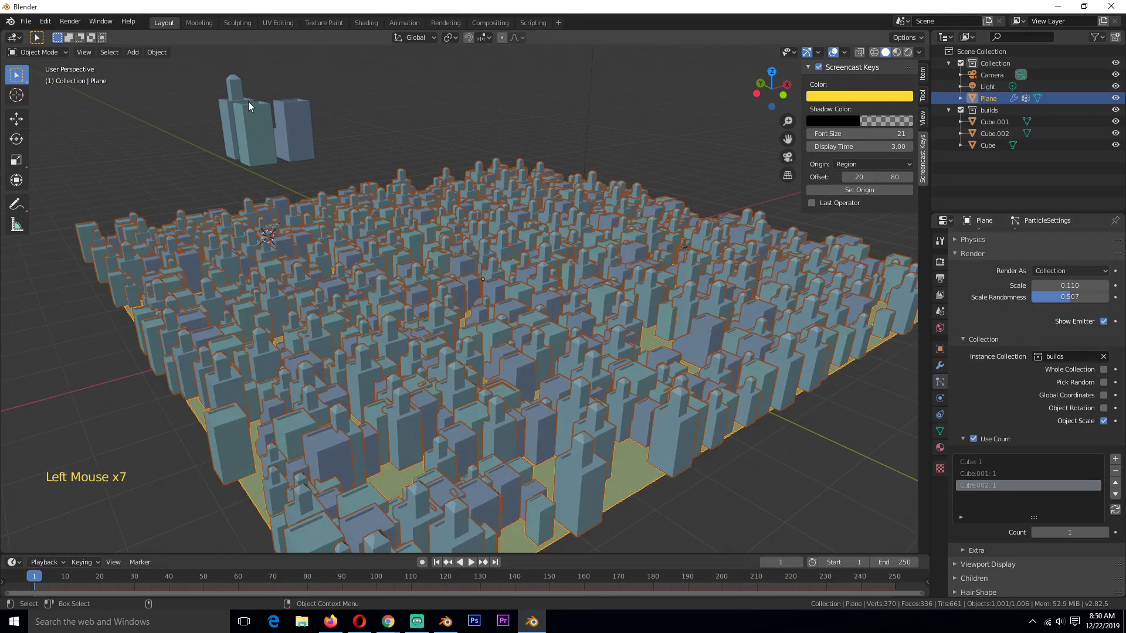
Check the Cube.001 building piece and pick Cube.001 in the count list
{"action": "left_click", "coordinate": [214, 84]}
{"action": "left_click", "coordinate": [233, 92]}
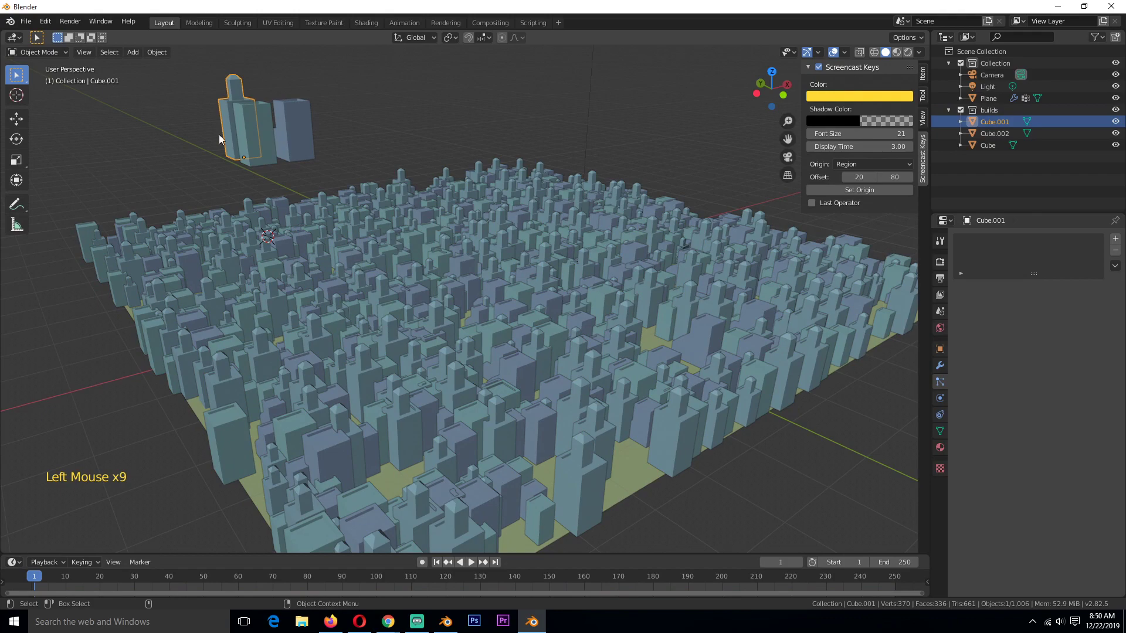
{"action": "left_click", "coordinate": [775, 427]}
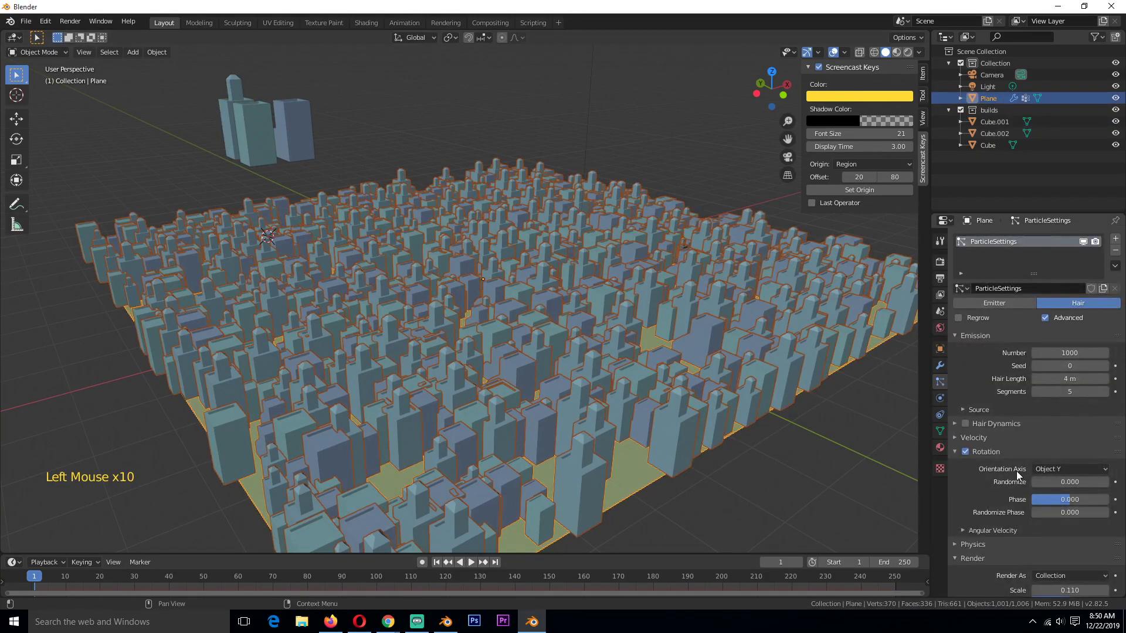
{"action": "scroll", "scroll_direction": "down", "scroll_amount": 3}
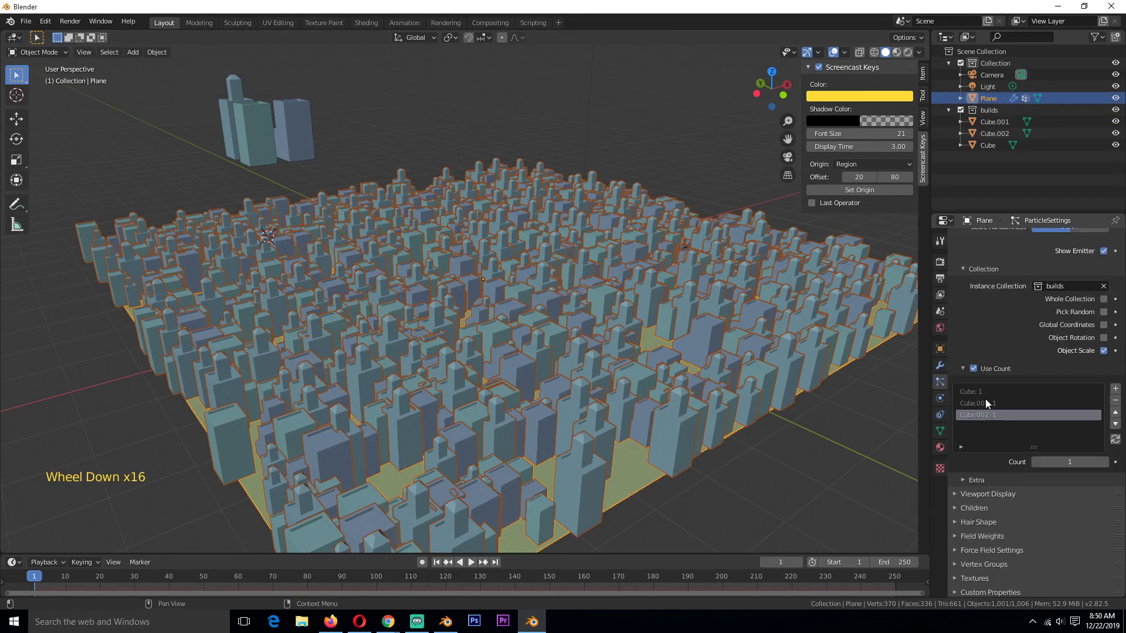
{"action": "left_click", "coordinate": [989, 404]}
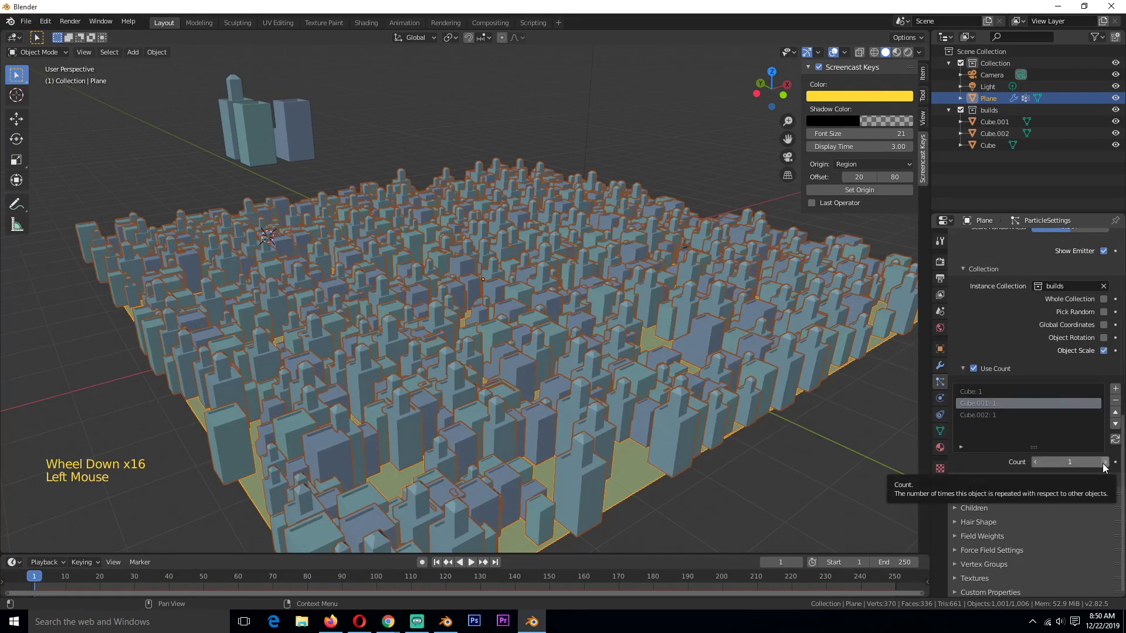
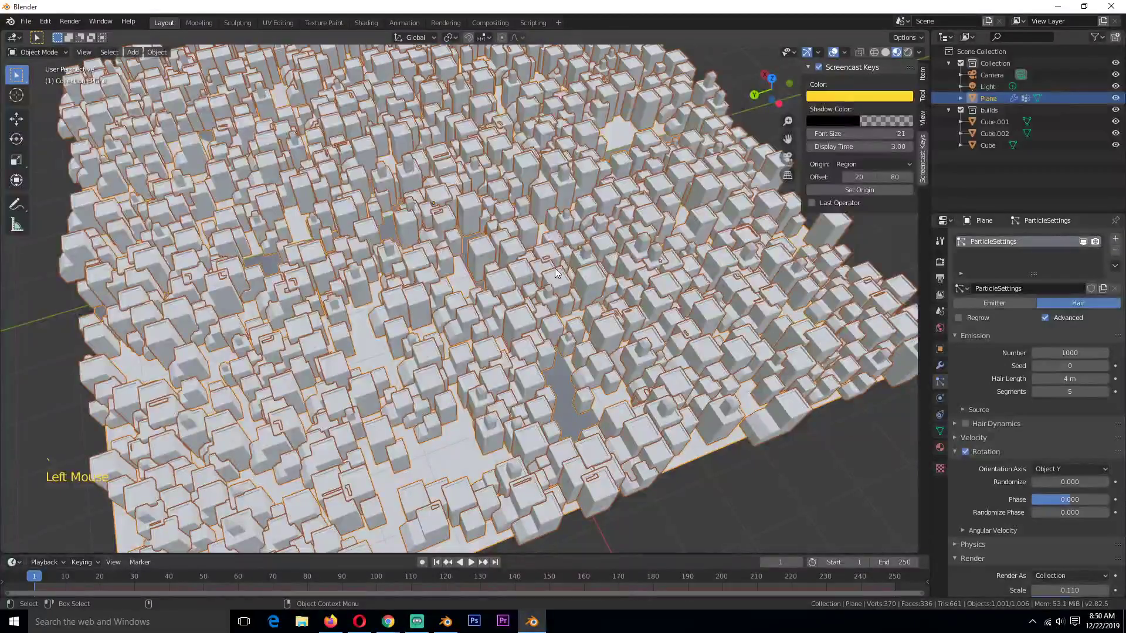
Deselect, review the unevenly weighted city, and reselect the plane's particle settings
{"action": "key", "text": "alt+a"}
{"action": "key", "text": "`"}
{"action": "key", "text": "`"}
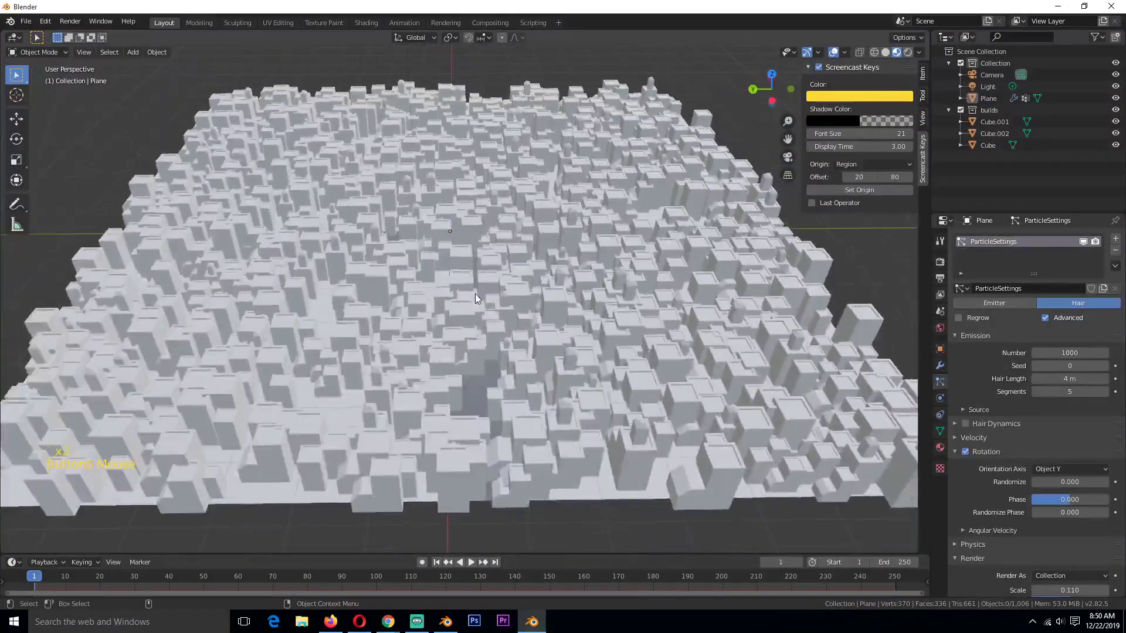
{"action": "left_click", "coordinate": [523, 298]}
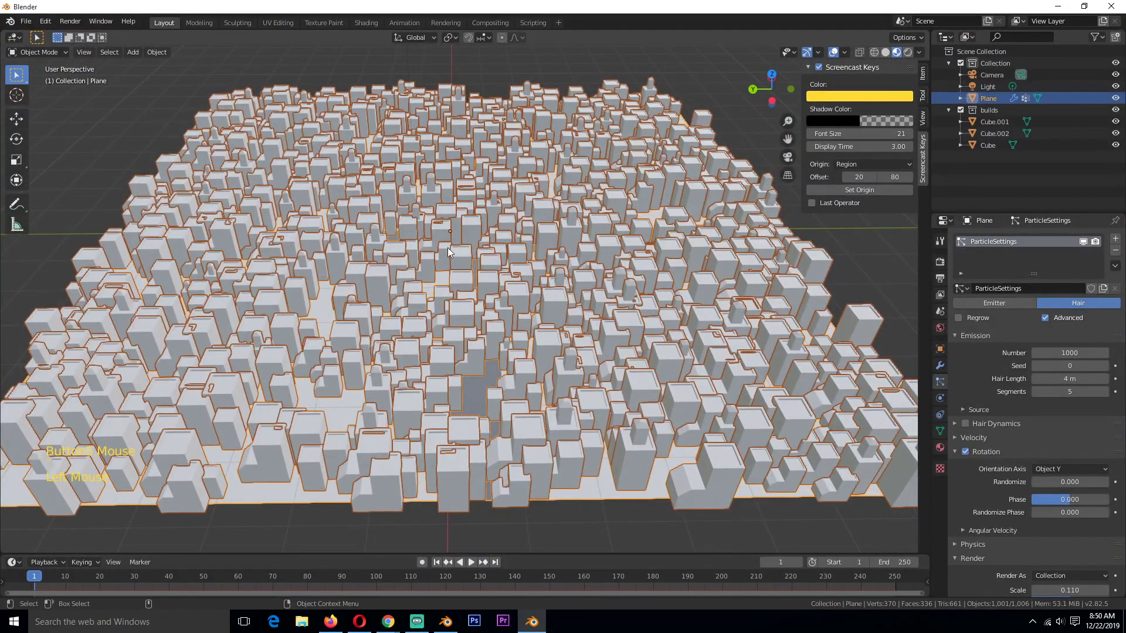
{"action": "scroll", "scroll_direction": "down", "scroll_amount": 3}
Collapse the other particle panels and expand the Vertex Groups panel
{"action": "left_click", "coordinate": [944, 434]}
{"action": "left_click", "coordinate": [983, 431]}
{"action": "left_click", "coordinate": [983, 428]}
{"action": "left_click", "coordinate": [944, 386]}
{"action": "scroll", "scroll_direction": "down", "scroll_amount": 3}
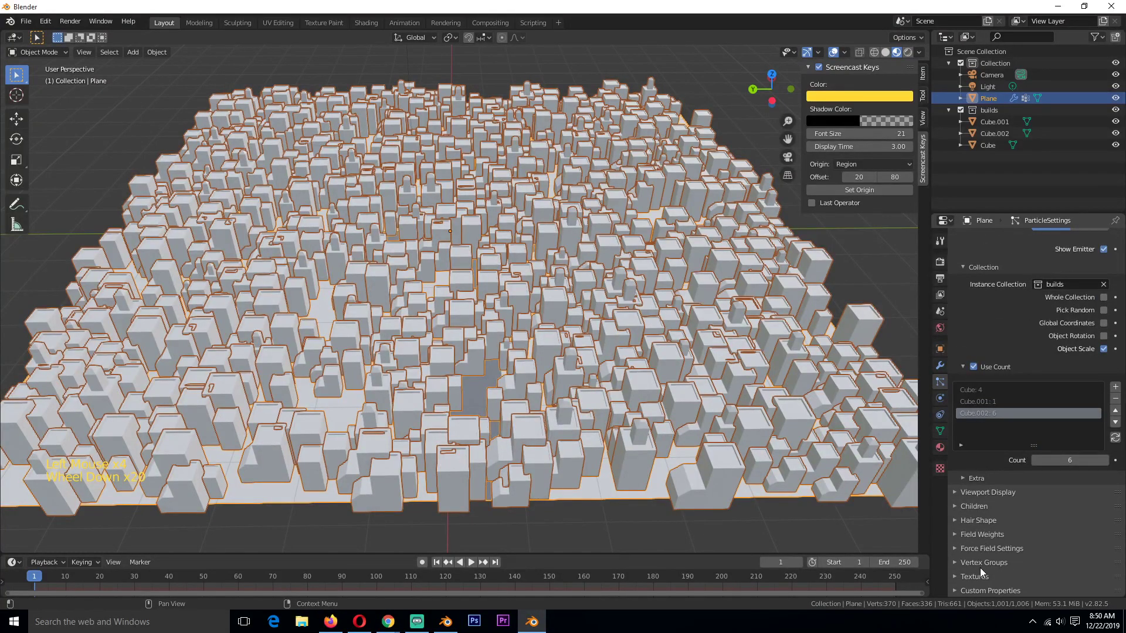
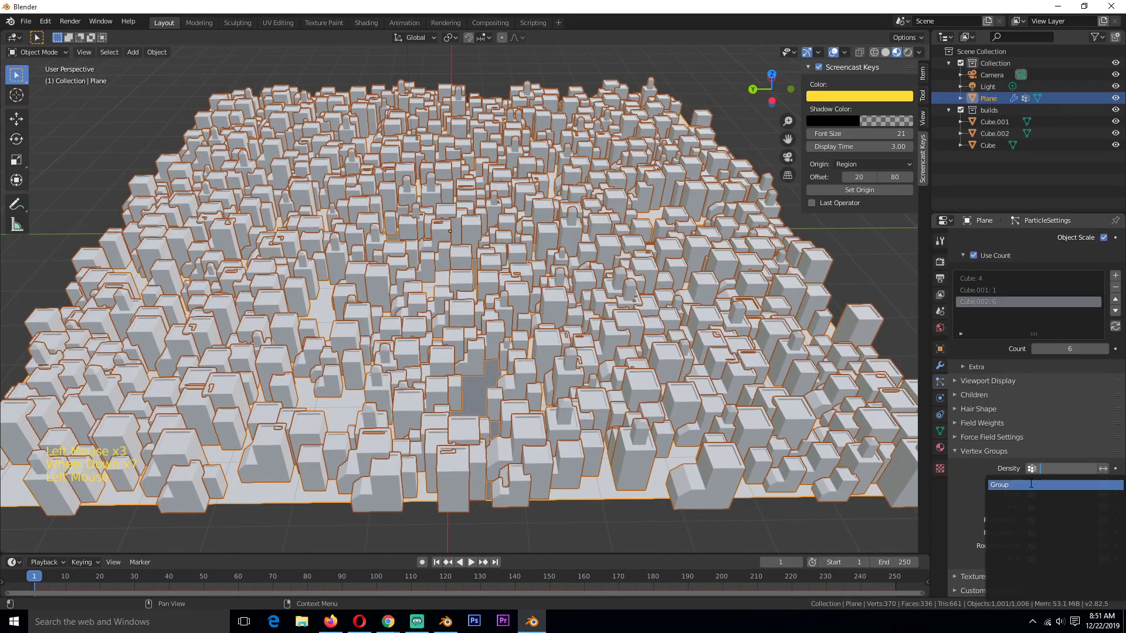
Set particle Density to vertex group Group and invert it so buildings avoid the roads
{"action": "key", "text": "`"}
{"action": "key", "text": "`"}
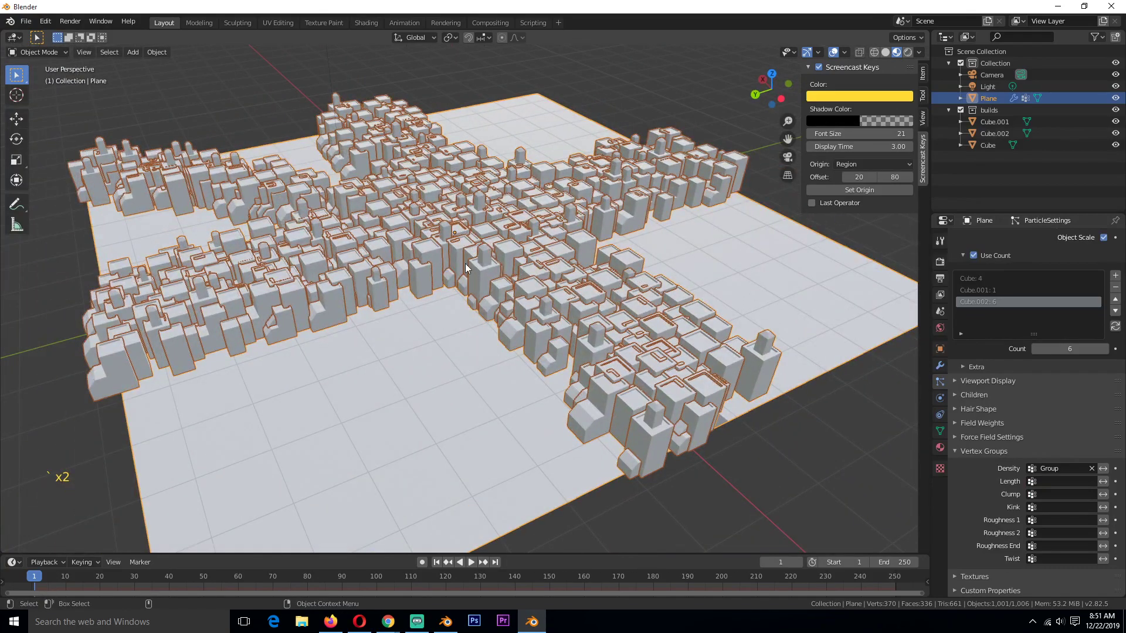
{"action": "key", "text": "`"}
{"action": "key", "text": "`"}
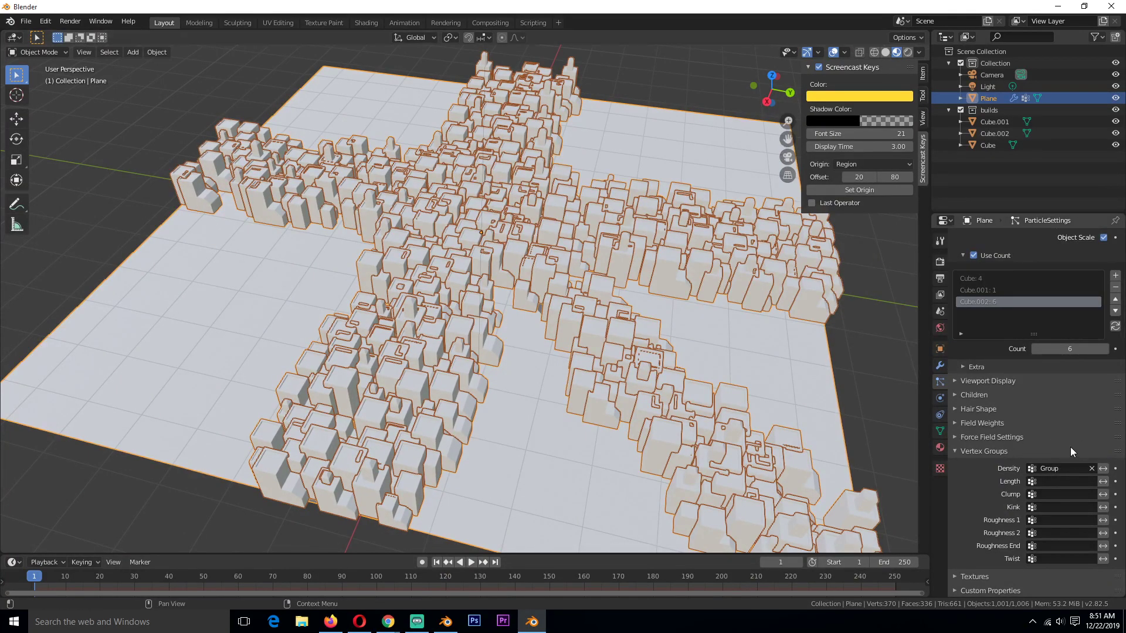
{"action": "left_click", "coordinate": [1113, 472]}
{"action": "key", "text": "alt+a"}
{"action": "key", "text": "`"}
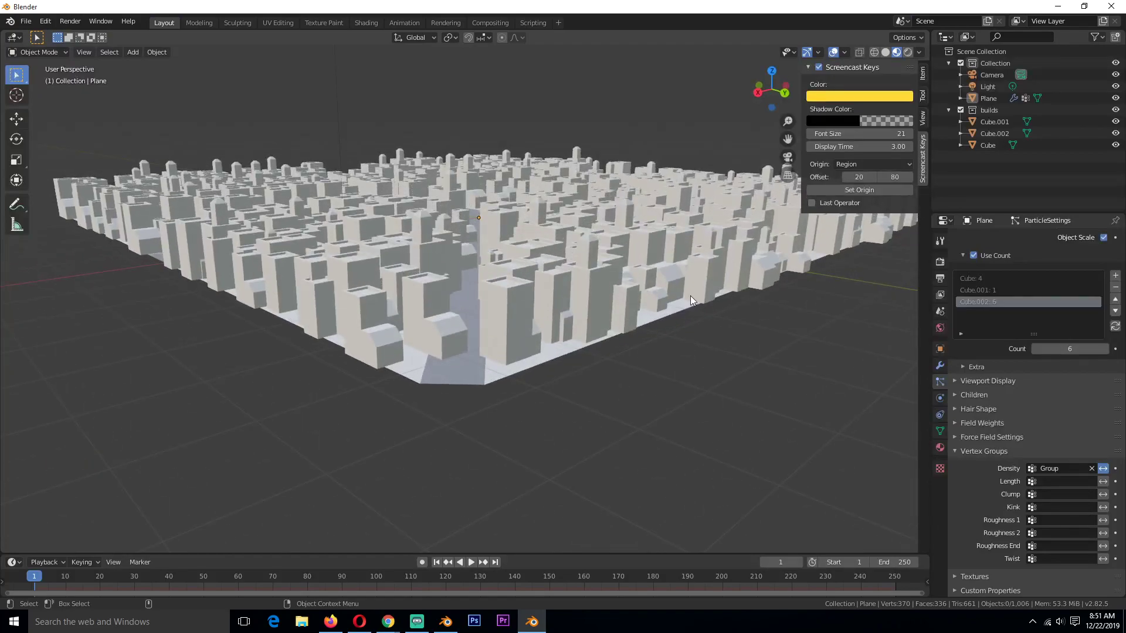
Inspect the roads from above, select the plane and enter Edit Mode on its mesh
{"action": "key", "text": "`"}
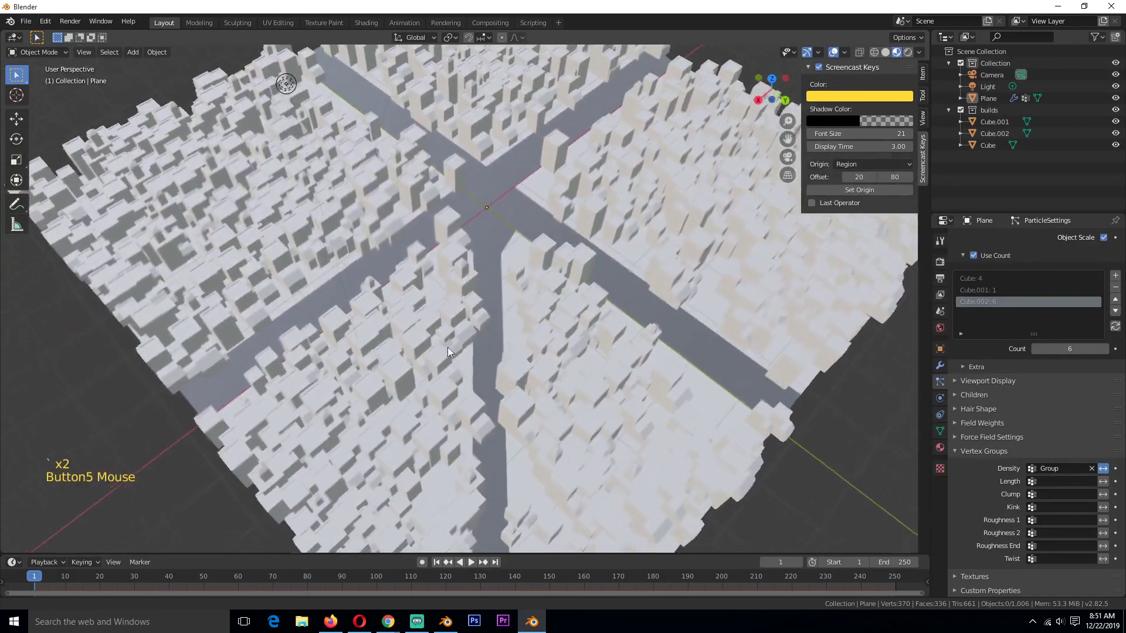
{"action": "scroll", "scroll_direction": "up", "scroll_amount": 3}
{"action": "key", "text": "`"}
{"action": "scroll", "scroll_direction": "down", "scroll_amount": 3}
{"action": "key", "text": "`"}
{"action": "key", "text": "`"}
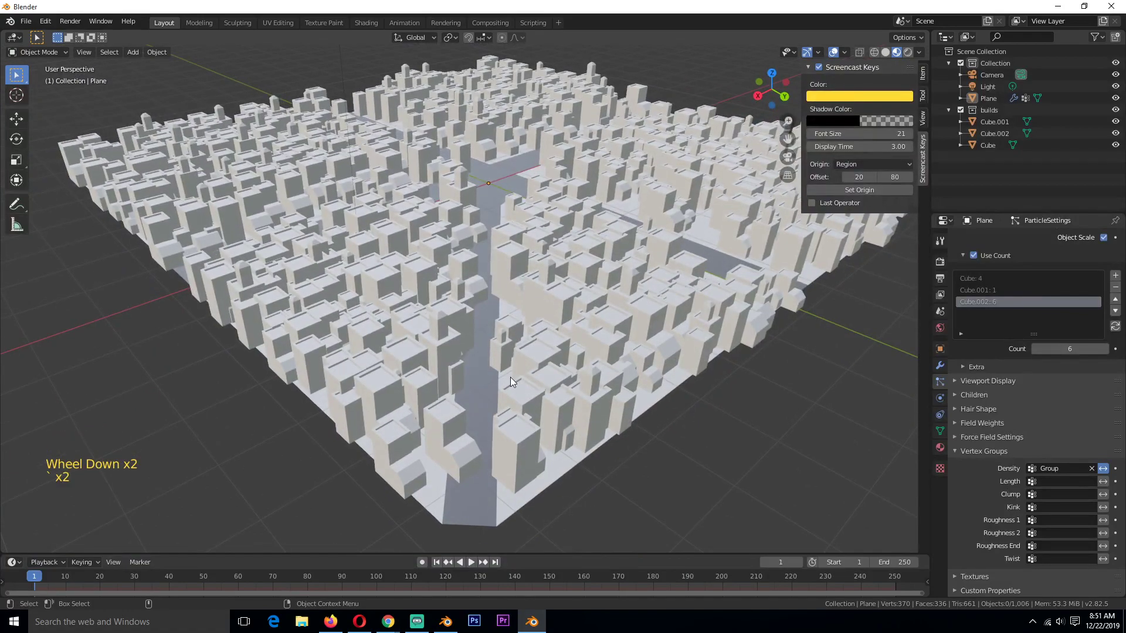
{"action": "left_click", "coordinate": [507, 317]}
{"action": "key", "text": "Tab"}
{"action": "key", "text": "`"}
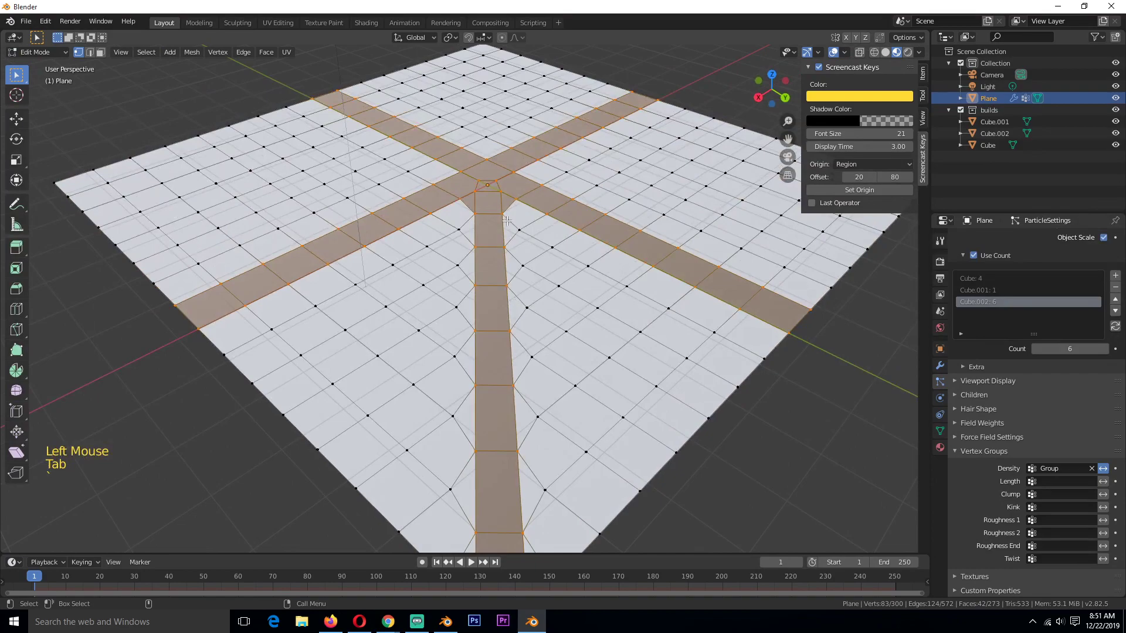
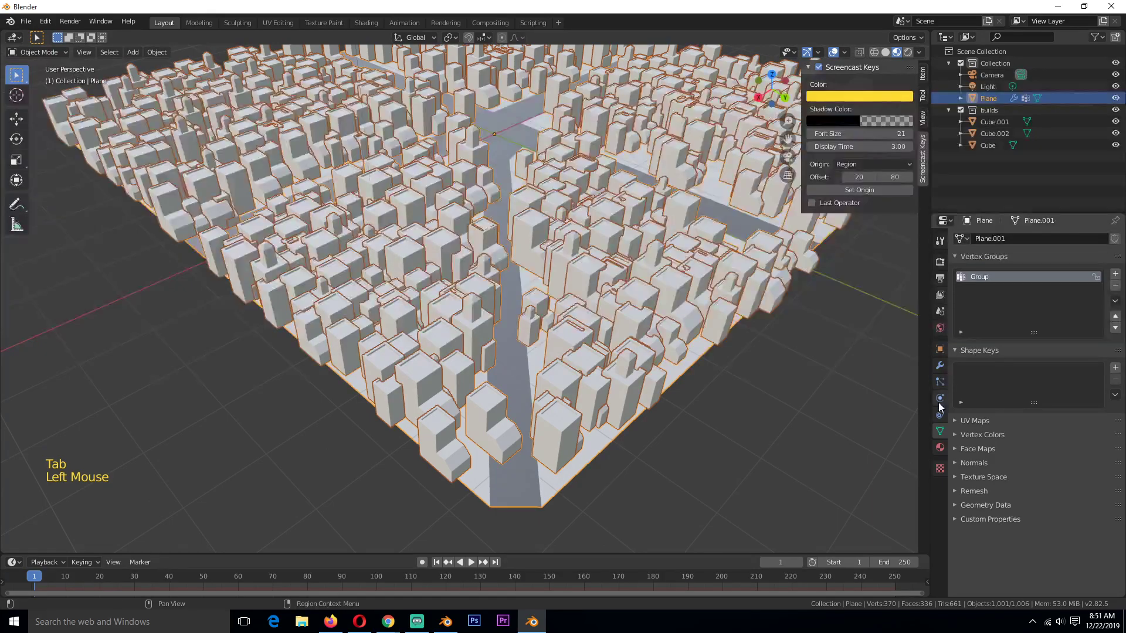
Select the Group vertex group's road faces, try growing the selection, then clear it
{"action": "key", "text": "Tab"}
{"action": "key", "text": "alt+a"}
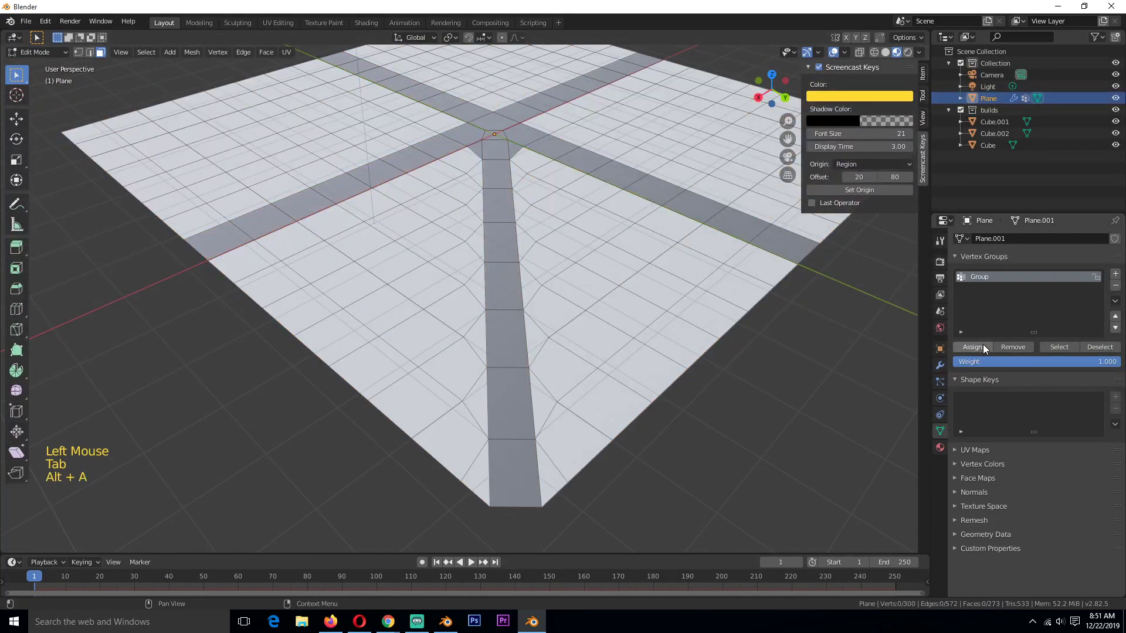
{"action": "left_click", "coordinate": [1080, 348]}
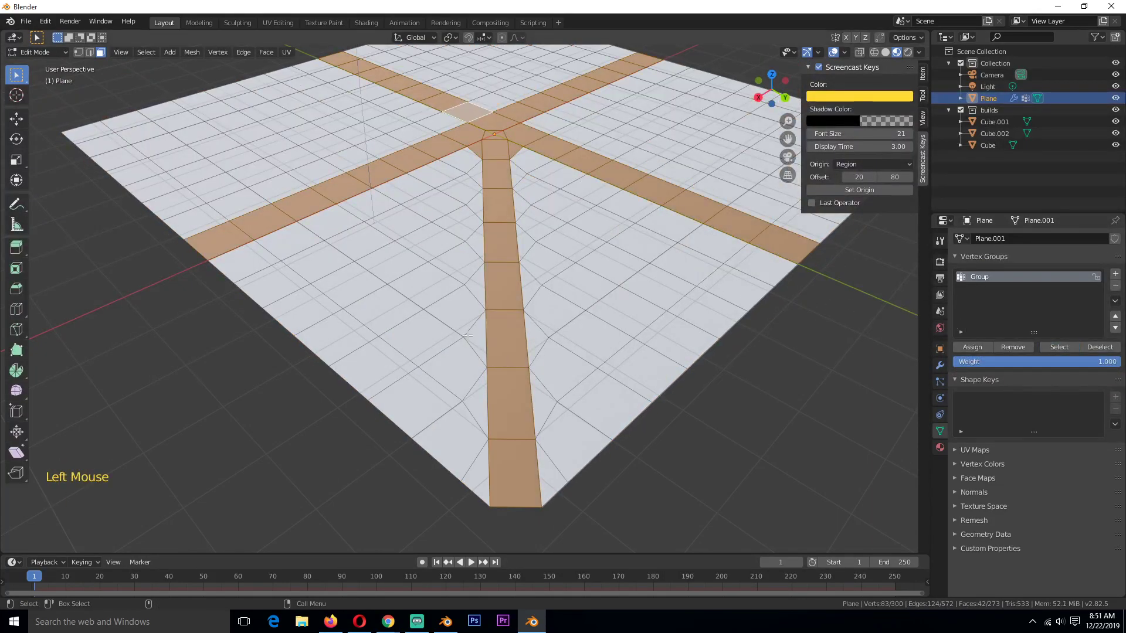
{"action": "key", "text": "ctrl+KP_Add"}
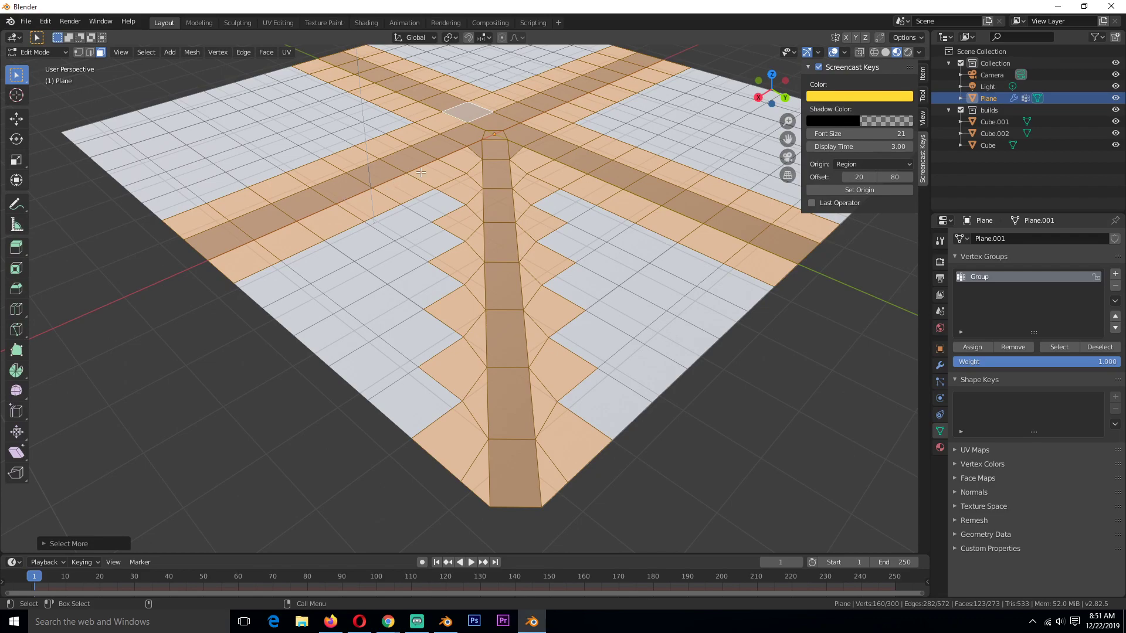
{"action": "key", "text": "alt+a"}
Reorient the view and reselect all the road faces from the Group vertex group
{"action": "key", "text": "`"}
{"action": "key", "text": "3"}
{"action": "left_click", "coordinate": [423, 152]}
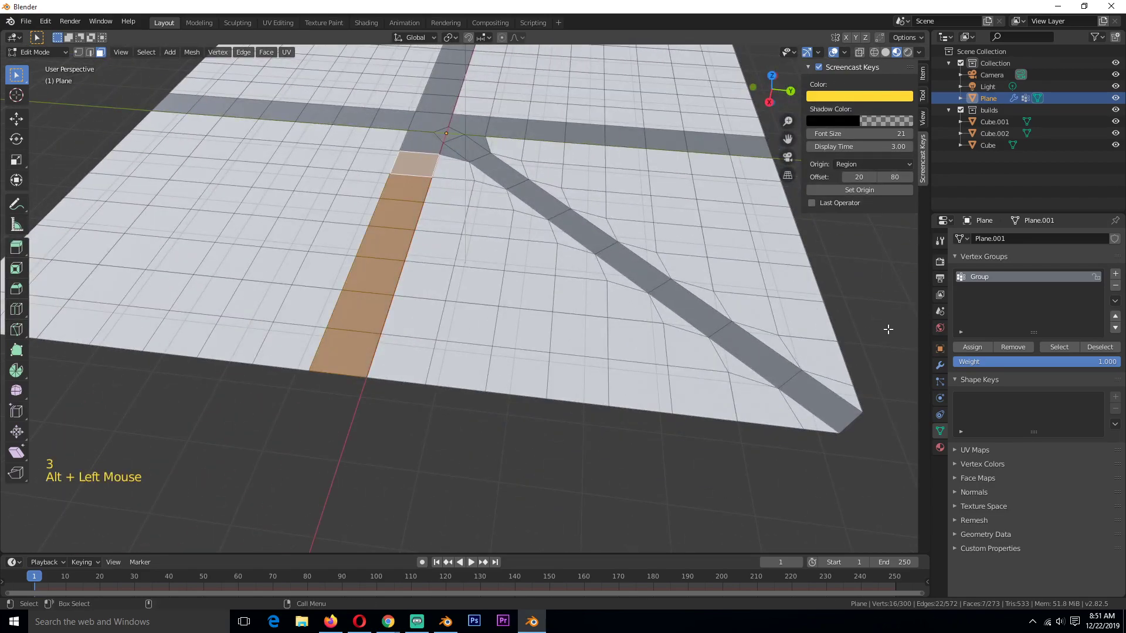
{"action": "left_click", "coordinate": [1063, 353]}
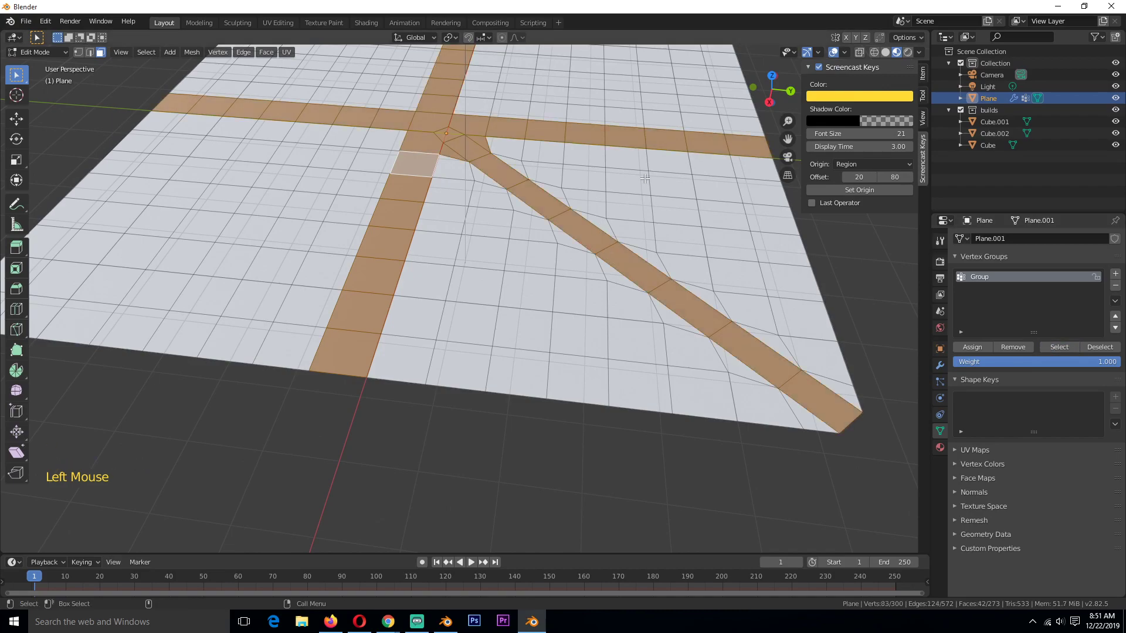
Inset the road faces, add vertex group Group.001 and assign the selection to it
{"action": "key", "text": "i"}
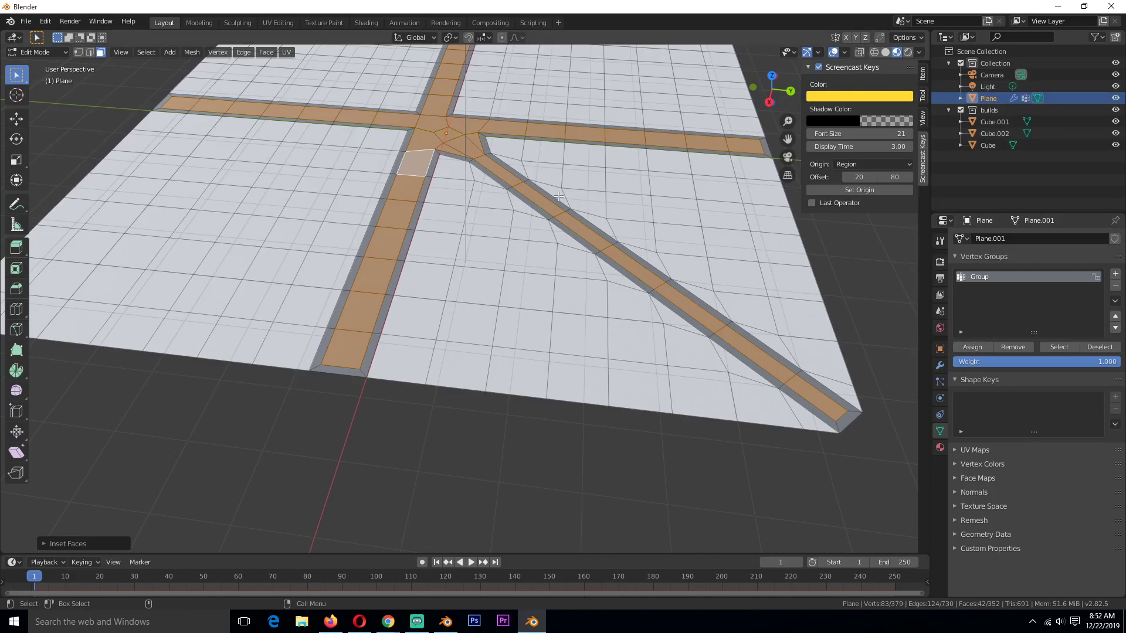
{"action": "left_click", "coordinate": [1125, 274]}
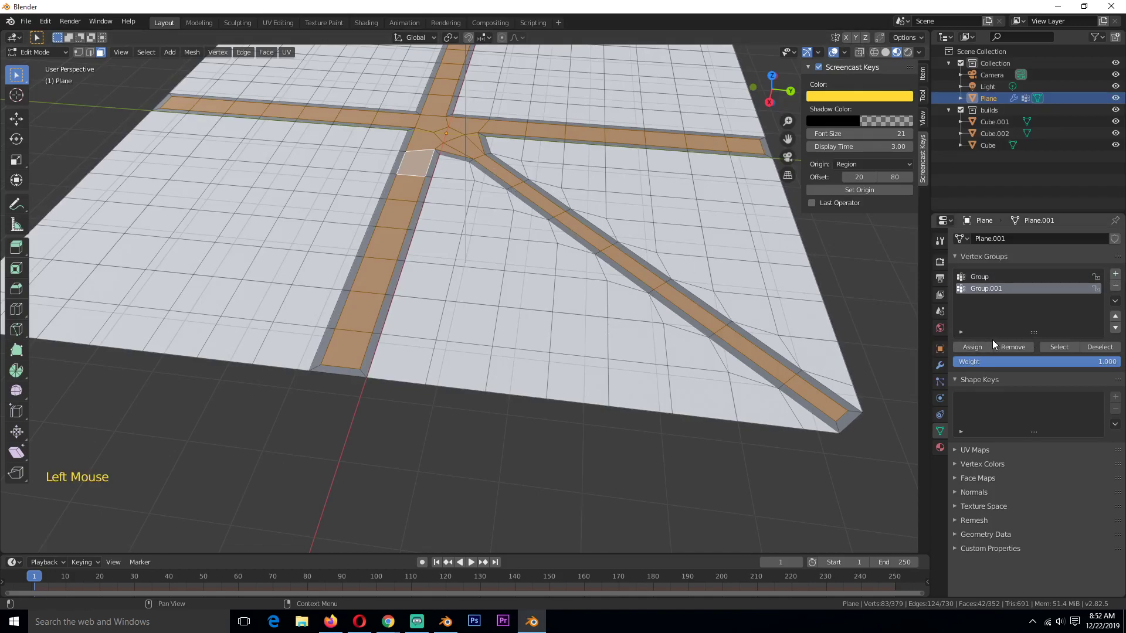
{"action": "left_click", "coordinate": [990, 349]}
{"action": "double_click", "coordinate": [991, 349]}
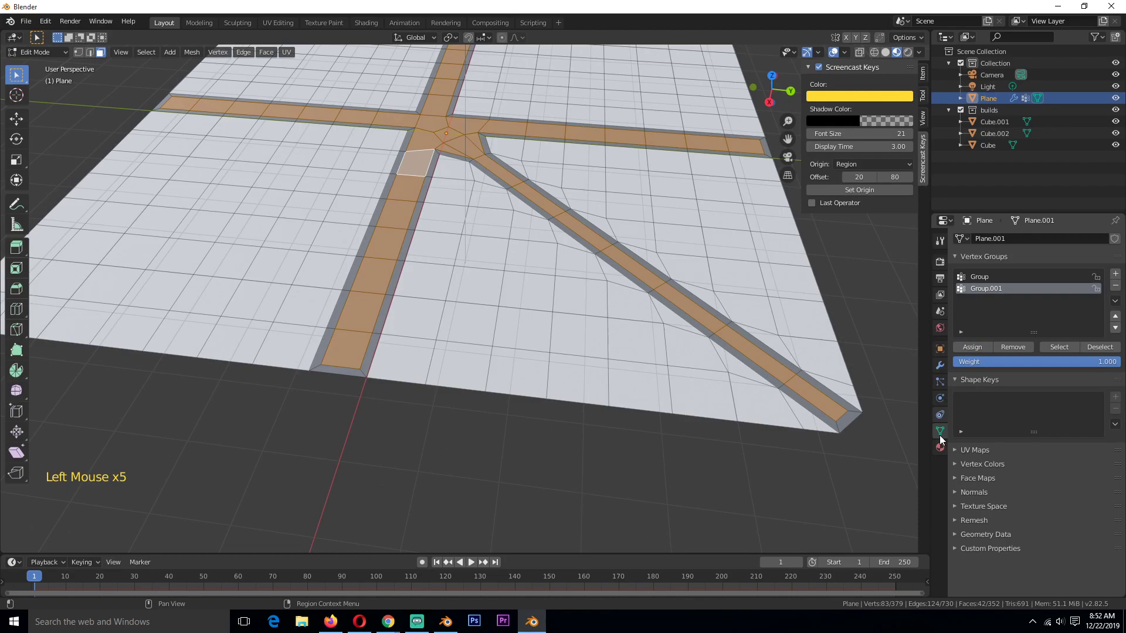
Add a third material slot to the plane holding new Material.003
{"action": "left_click", "coordinate": [945, 373]}
{"action": "left_click", "coordinate": [945, 453]}
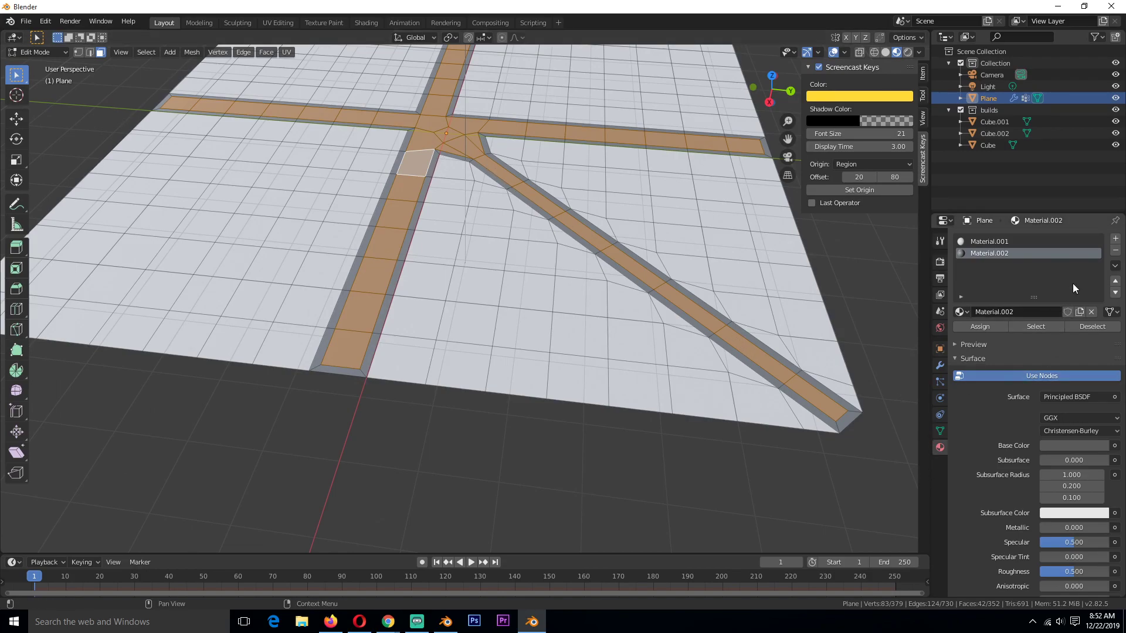
{"action": "left_click", "coordinate": [1117, 243]}
{"action": "left_click", "coordinate": [1039, 313]}
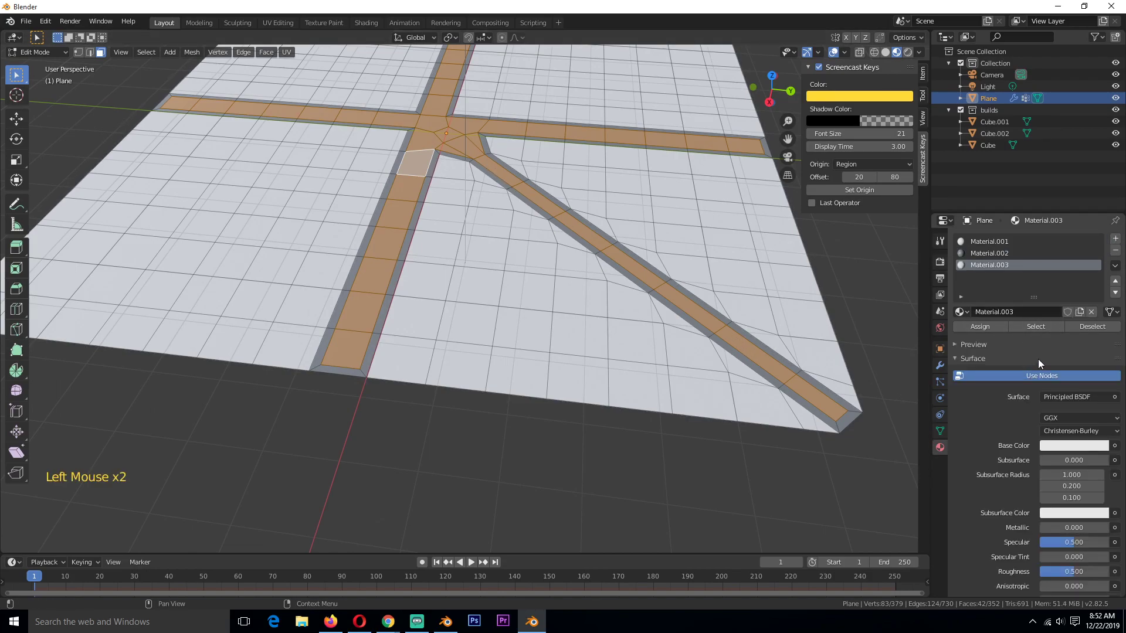
Set Material.003 base colour to dark grey (V 0.213) and assign it to the road faces
{"action": "left_click", "coordinate": [1071, 451]}
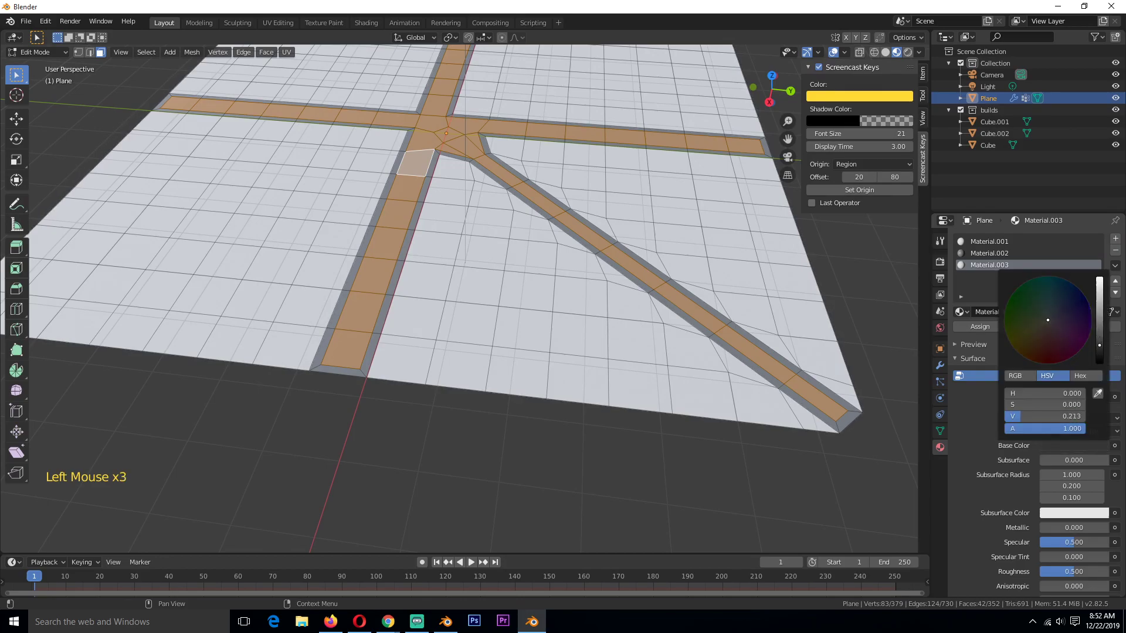
{"action": "left_click", "coordinate": [983, 331]}
{"action": "key", "text": "Tab"}
{"action": "key", "text": "`"}
{"action": "left_click", "coordinate": [944, 431]}
{"action": "left_click", "coordinate": [947, 374]}
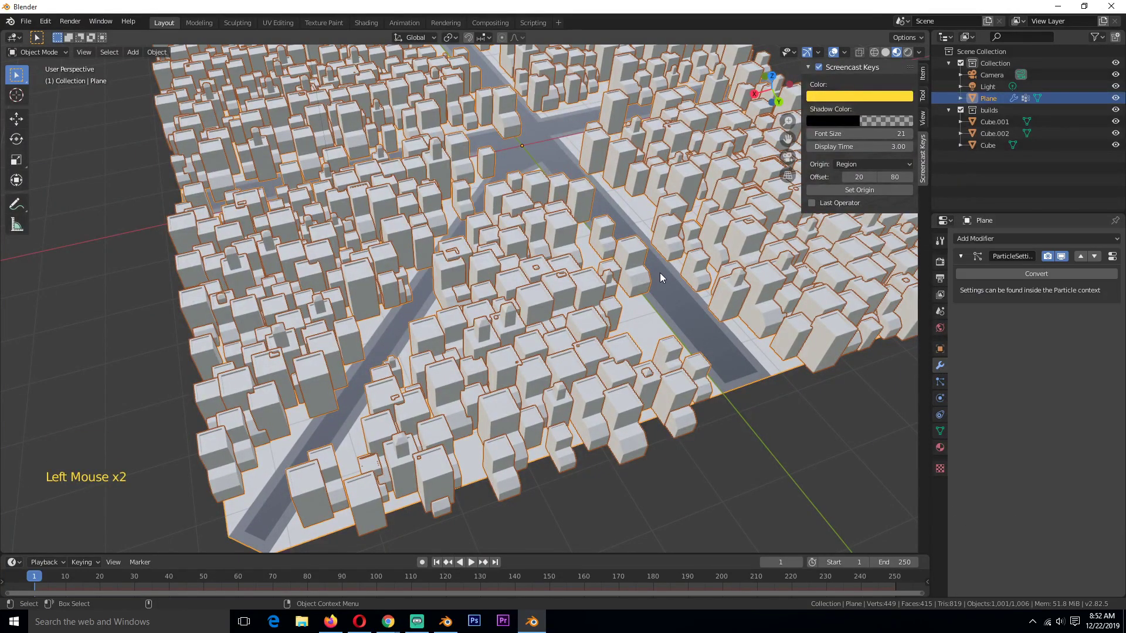
Revisit the plane's modifiers and mesh data, then return to Object Mode and deselect
{"action": "key", "text": "Tab"}
{"action": "key", "text": "ctrl+KP_Add"}
{"action": "left_click", "coordinate": [947, 429]}
{"action": "left_click", "coordinate": [996, 279]}
{"action": "double_click", "coordinate": [981, 353]}
{"action": "key", "text": "Tab"}
{"action": "key", "text": "alt+a"}
Orbit and zoom around the city for a close look at the dark roads
{"action": "key", "text": "`"}
{"action": "key", "text": "`"}
{"action": "scroll", "scroll_direction": "up", "scroll_amount": 3}
{"action": "key", "text": "`"}
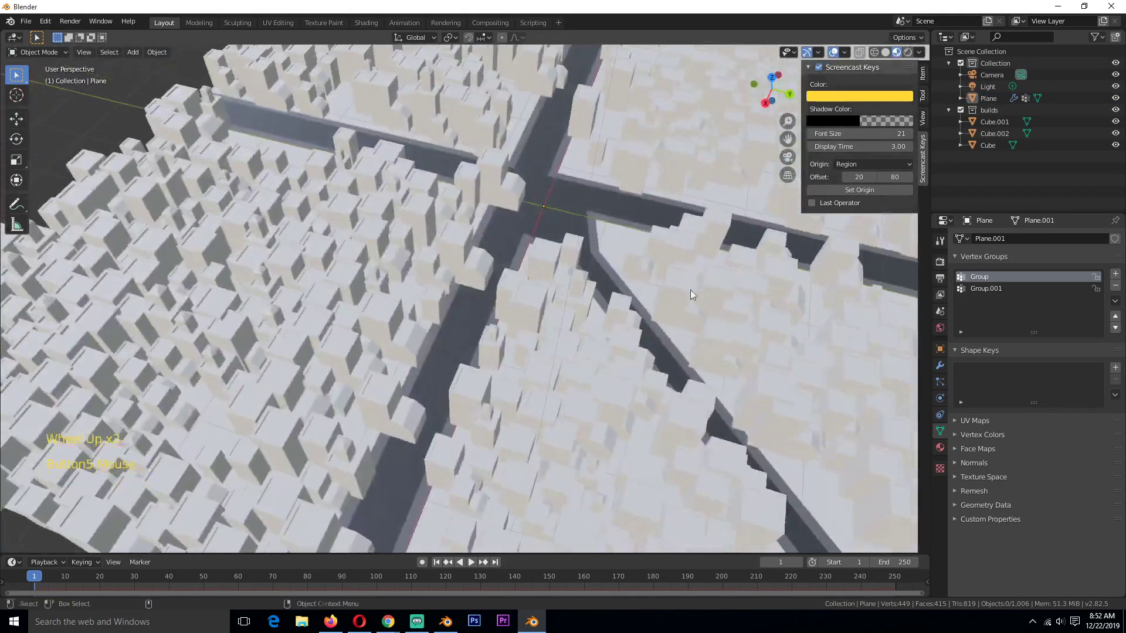
{"action": "key", "text": "`"}
{"action": "scroll", "scroll_direction": "up", "scroll_amount": 3}
{"action": "left_click", "coordinate": [441, 273]}
{"action": "scroll", "scroll_direction": "down", "scroll_amount": 3}
{"action": "scroll", "scroll_direction": "up", "scroll_amount": 3}
{"action": "scroll", "scroll_direction": "down", "scroll_amount": 3}
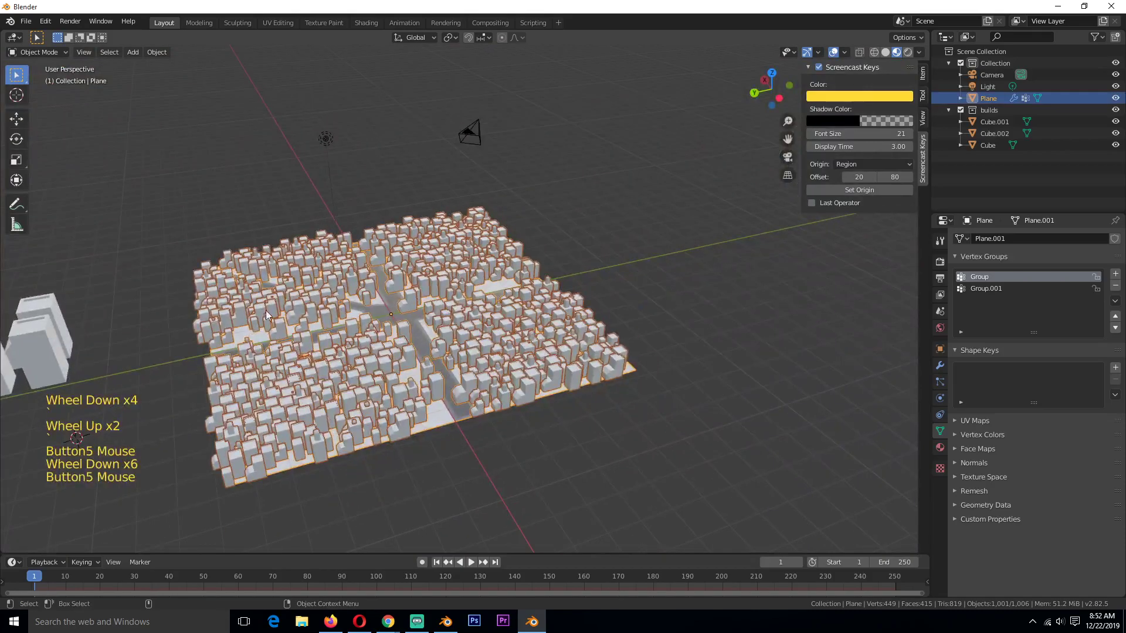
Inspect a source building cube and the roads' pale border strips from several angles
{"action": "left_click", "coordinate": [371, 354]}
{"action": "scroll", "scroll_direction": "up", "scroll_amount": 3}
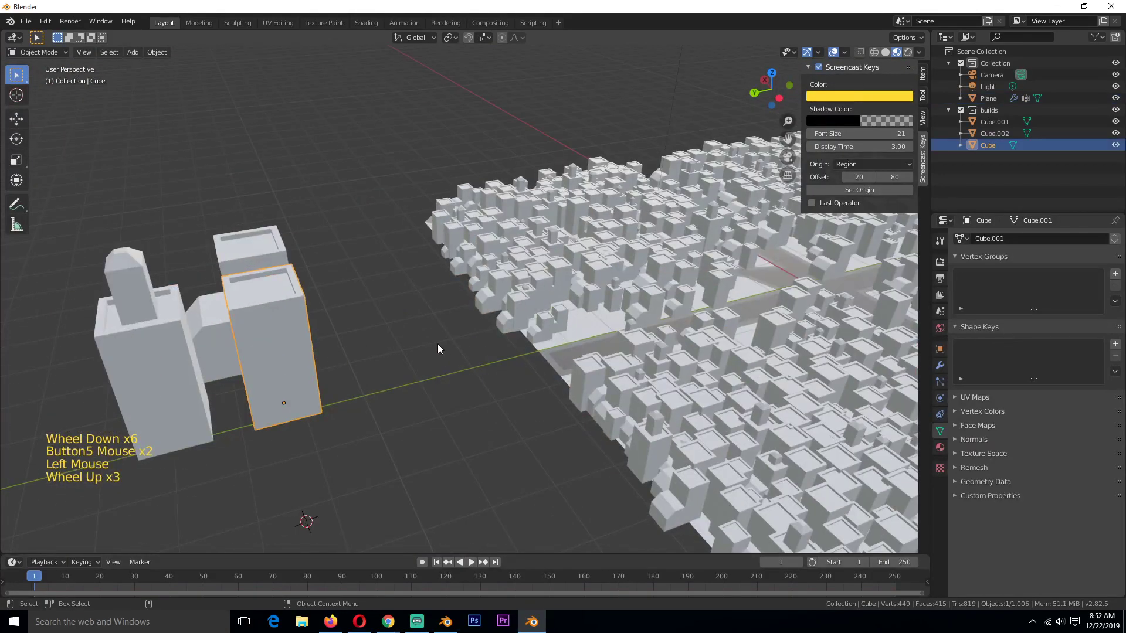
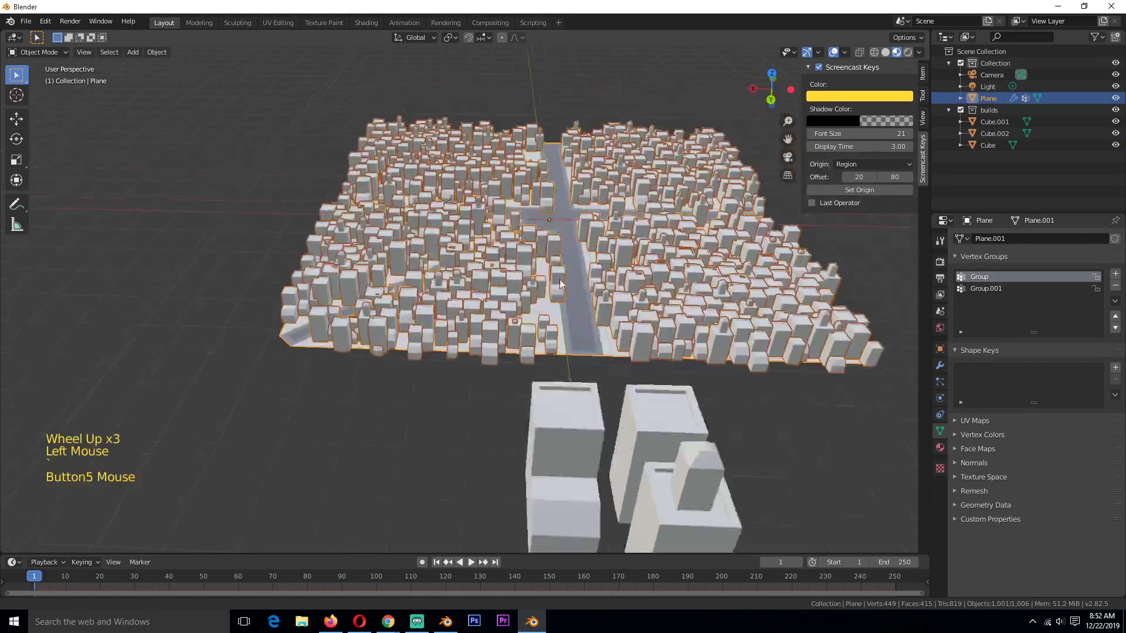
{"action": "scroll", "scroll_direction": "down", "scroll_amount": 3}
{"action": "scroll", "scroll_direction": "up", "scroll_amount": 3}
{"action": "key", "text": "`"}
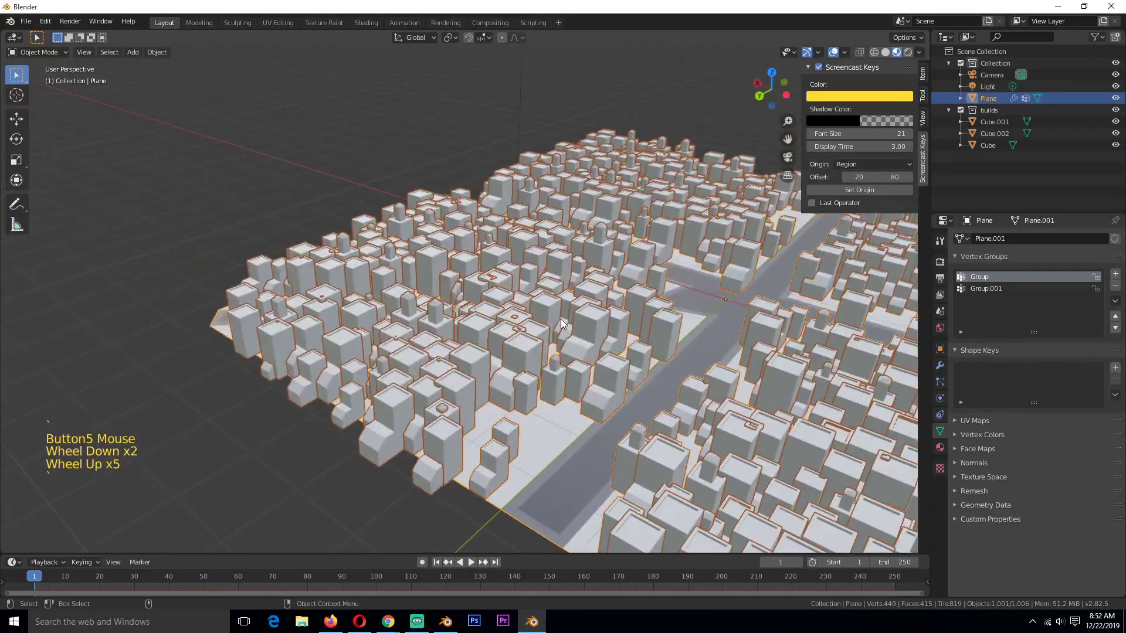
{"action": "scroll", "scroll_direction": "down", "scroll_amount": 3}
{"action": "key", "text": "`"}
{"action": "key", "text": "alt+a"}
{"action": "left_click", "coordinate": [483, 277]}
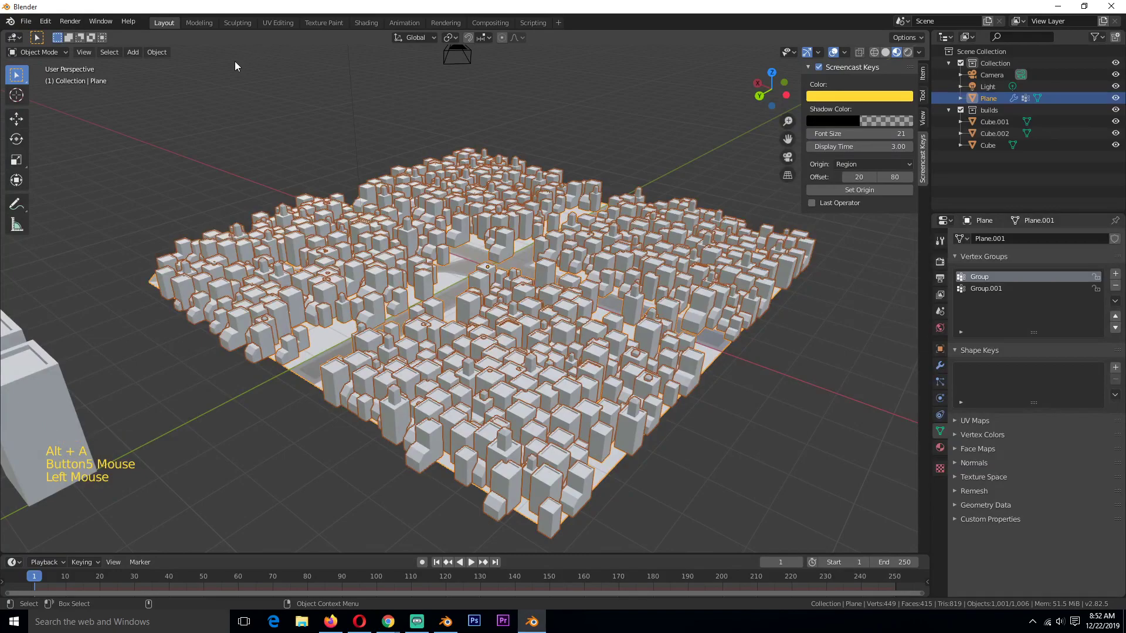
{"action": "scroll", "scroll_direction": "up", "scroll_amount": 3}
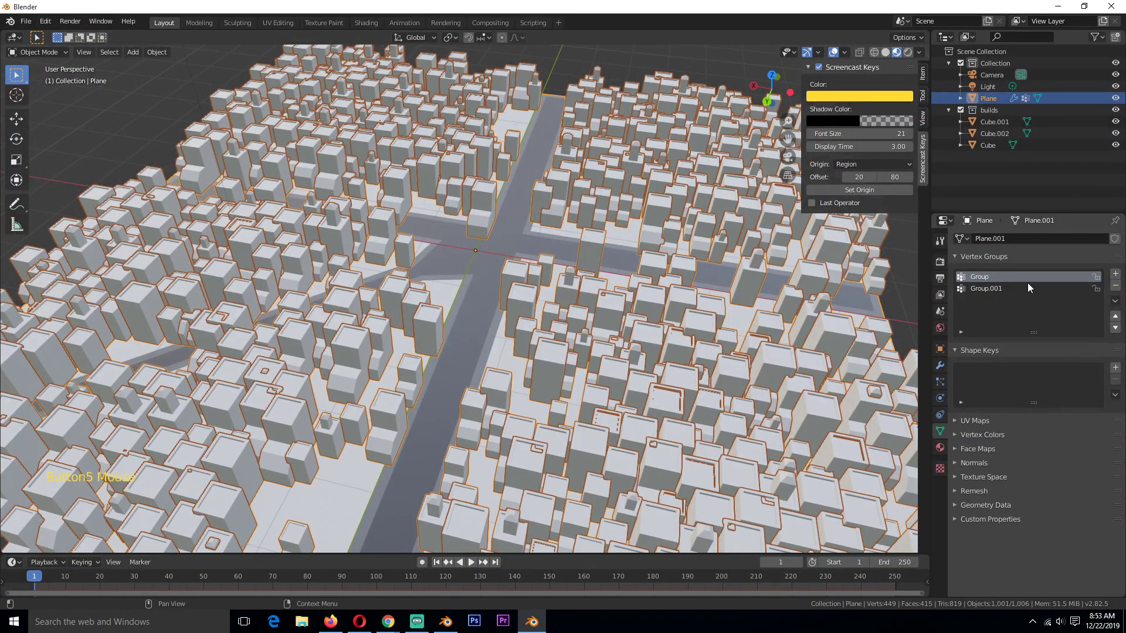
In Weight Paint mode, paint Group weights along both crossing roads, then return to Object Mode
{"action": "left_click", "coordinate": [65, 52]}
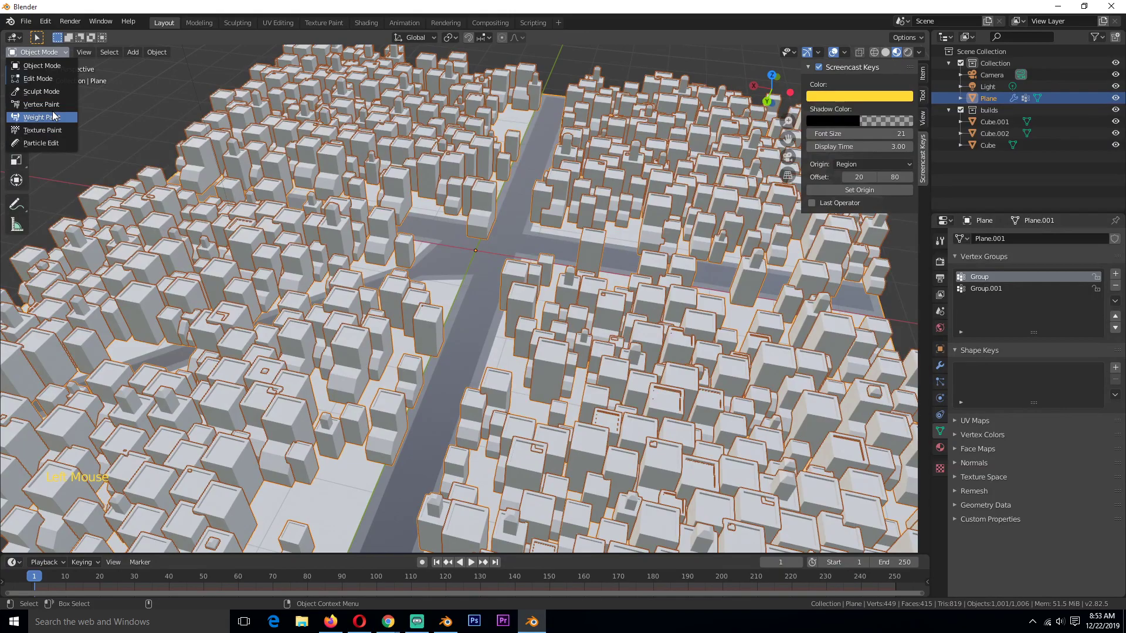
{"action": "scroll", "scroll_direction": "up", "scroll_amount": 3}
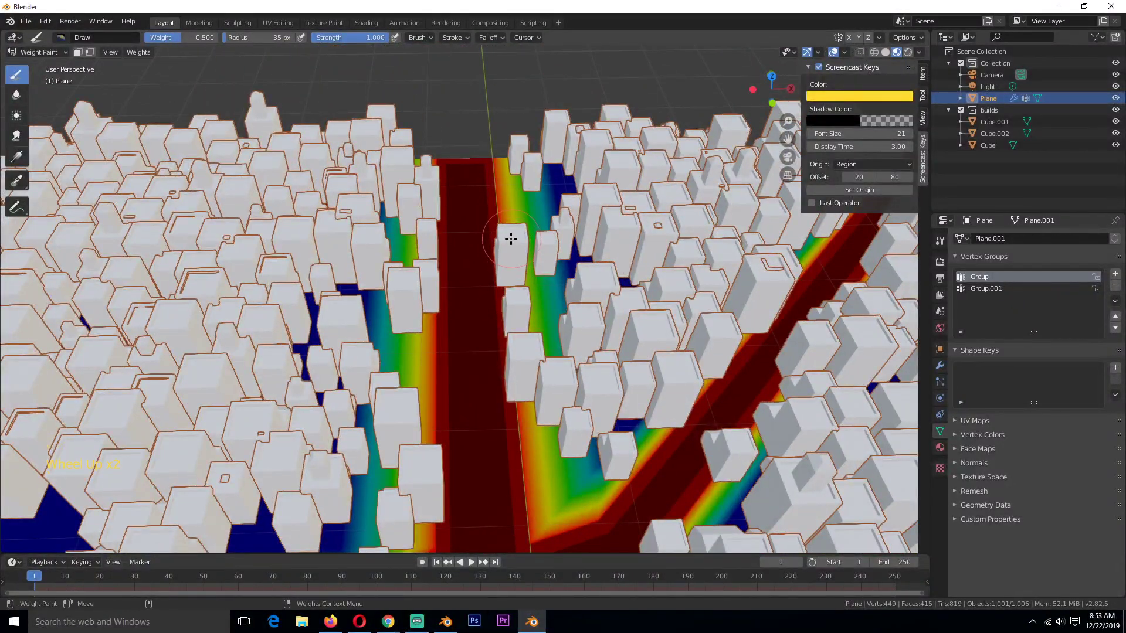
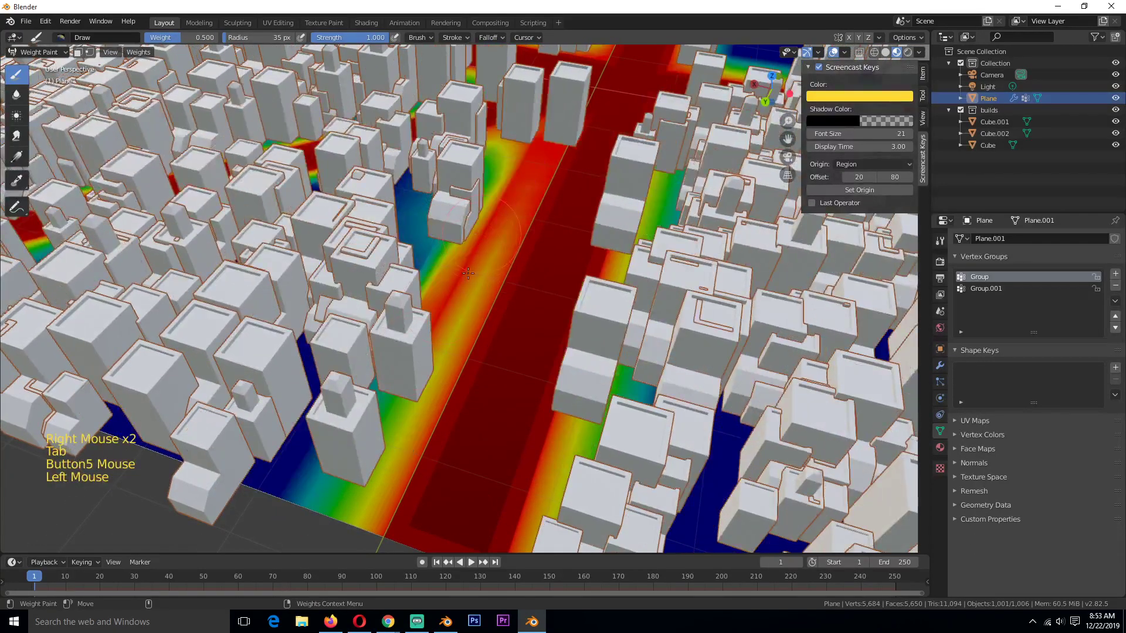
{"action": "scroll", "scroll_direction": "down", "scroll_amount": 3}
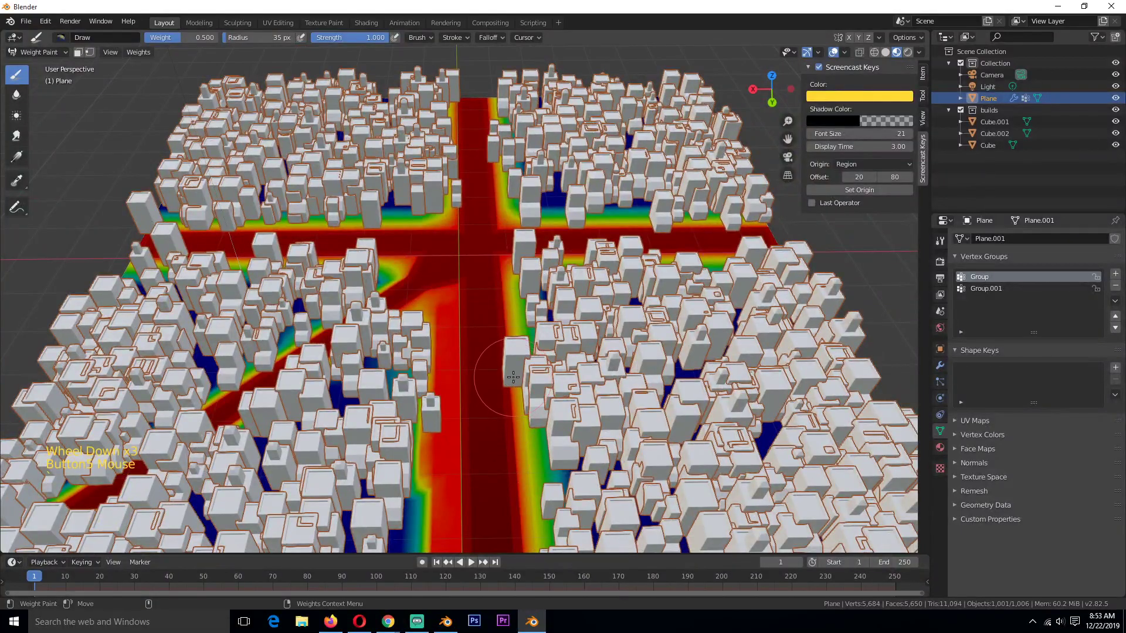
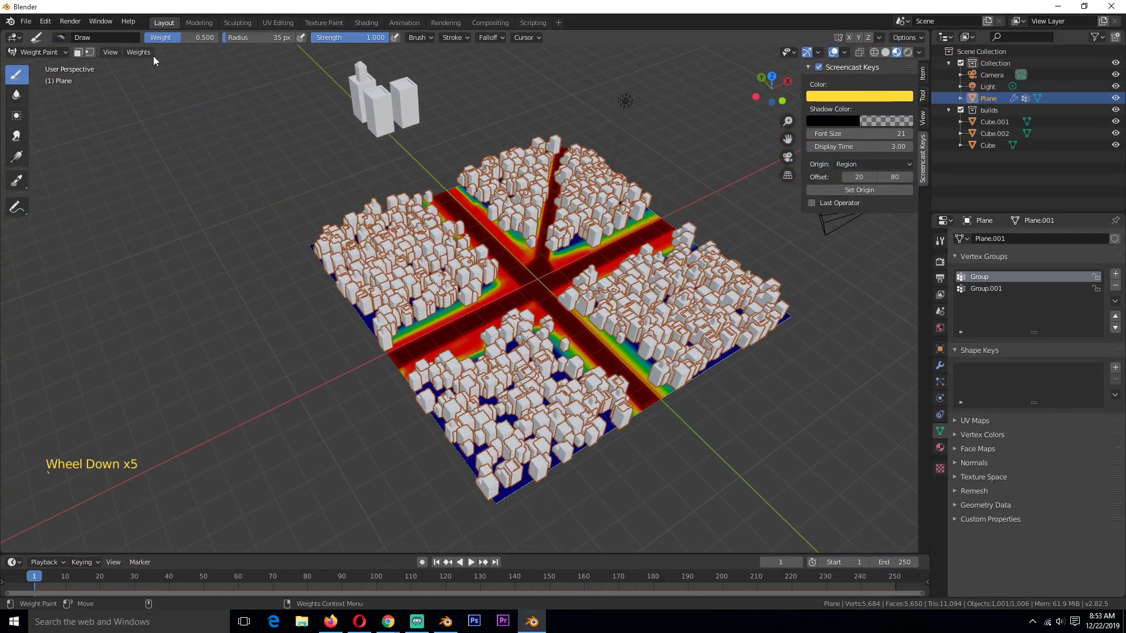
{"action": "left_click", "coordinate": [67, 54]}
Leave weight painting and return to Object Mode
{"action": "key", "text": "alt+a"}
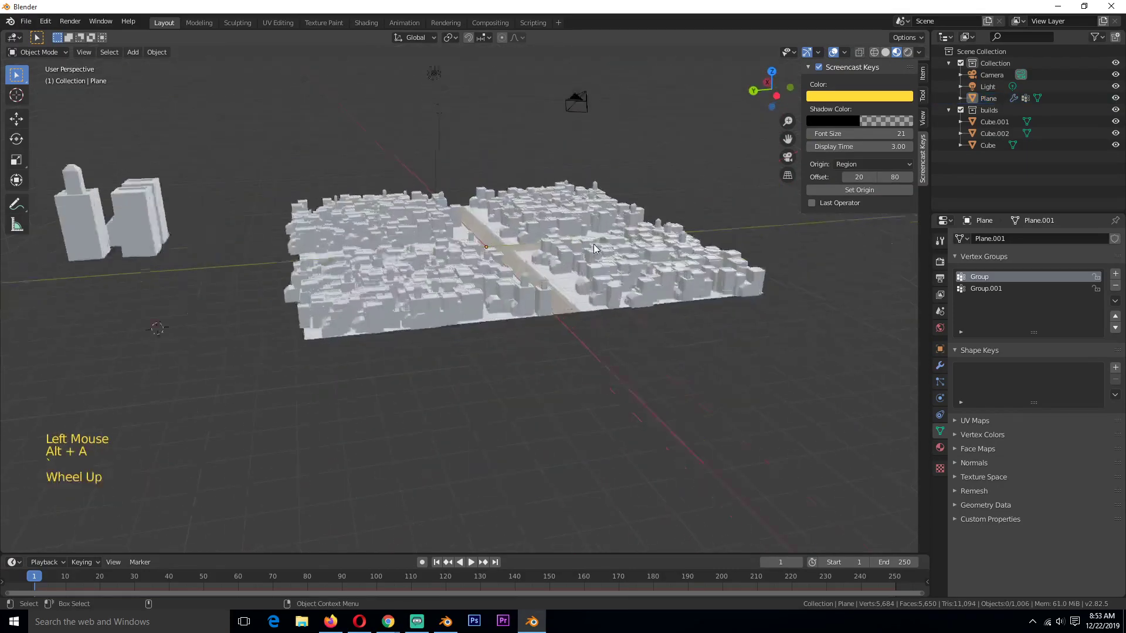
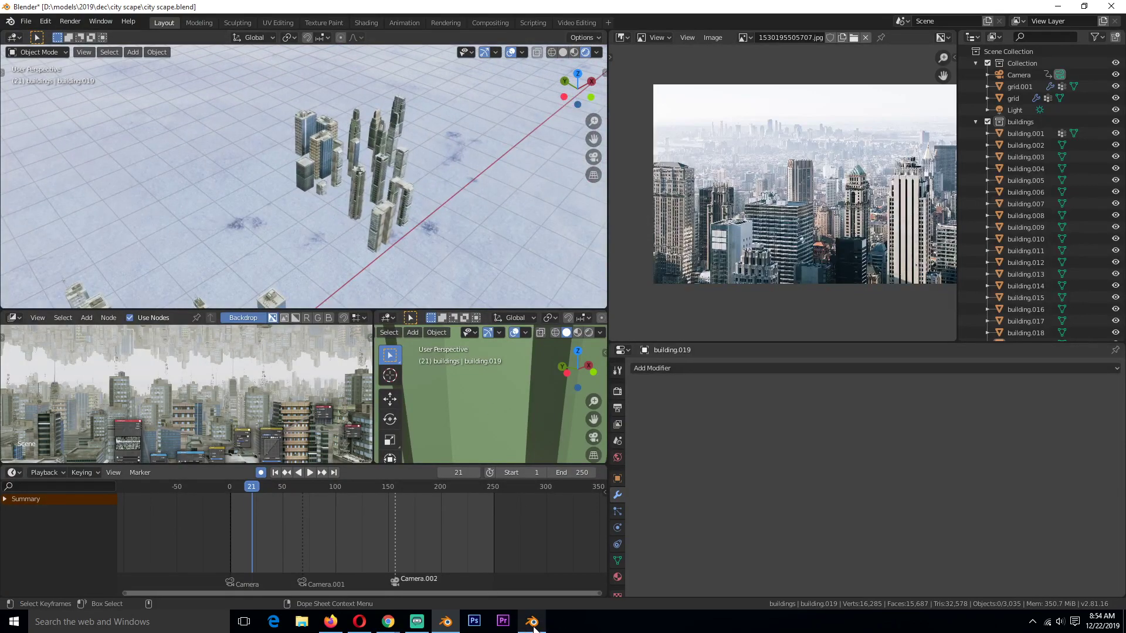
Paste the ten copied textured tower buildings into the city scene and frame them in view
{"action": "scroll", "scroll_direction": "down", "scroll_amount": 3}
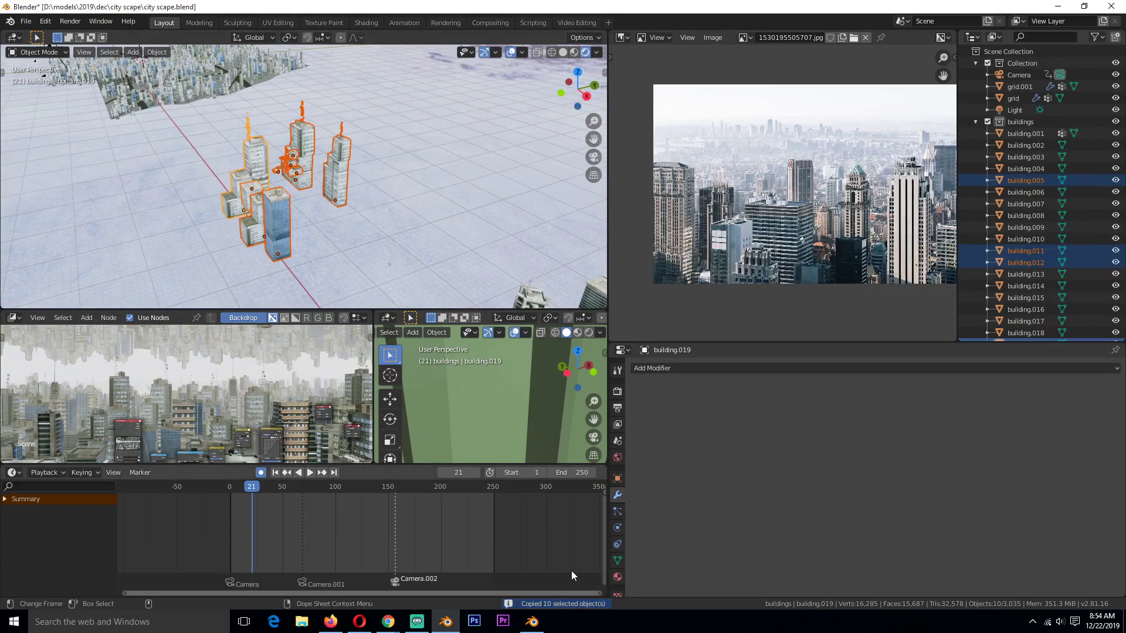
{"action": "left_click", "coordinate": [728, 313]}
{"action": "key", "text": "ctrl+v"}
{"action": "scroll", "scroll_direction": "down", "scroll_amount": 3}
{"action": "key", "text": "KP_Decimal"}
{"action": "scroll", "scroll_direction": "down", "scroll_amount": 3}
{"action": "key", "text": "`"}
{"action": "left_click", "coordinate": [518, 286]}
{"action": "scroll", "scroll_direction": "up", "scroll_amount": 3}
Look over the pasted skyscrapers from several viewpoints around the road plane
{"action": "key", "text": "`"}
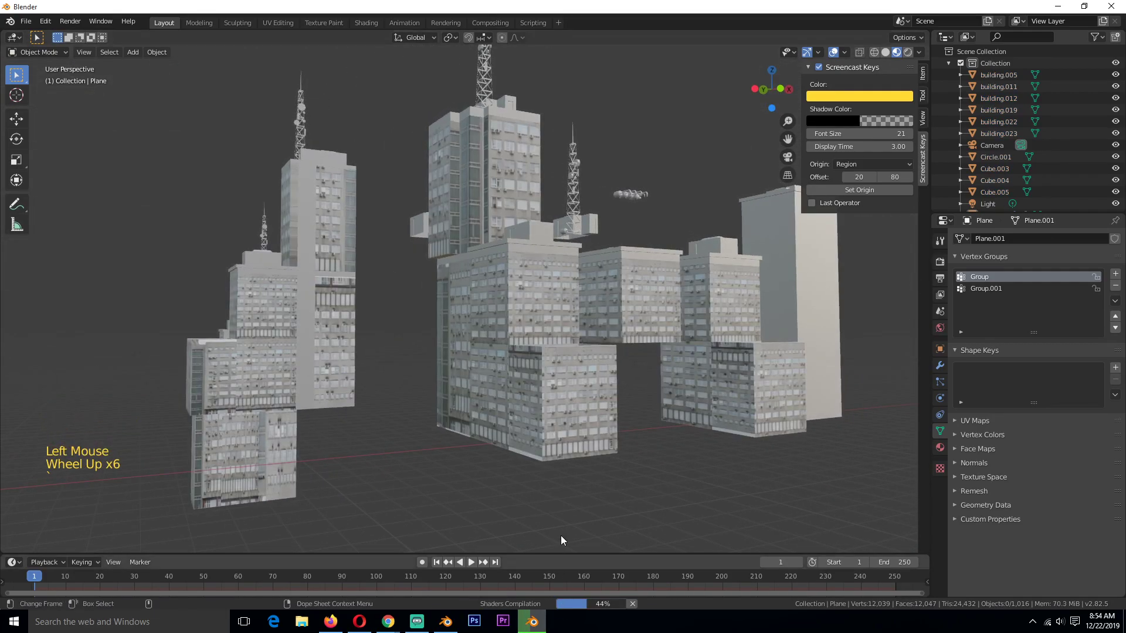
{"action": "key", "text": "`"}
{"action": "key", "text": "`"}
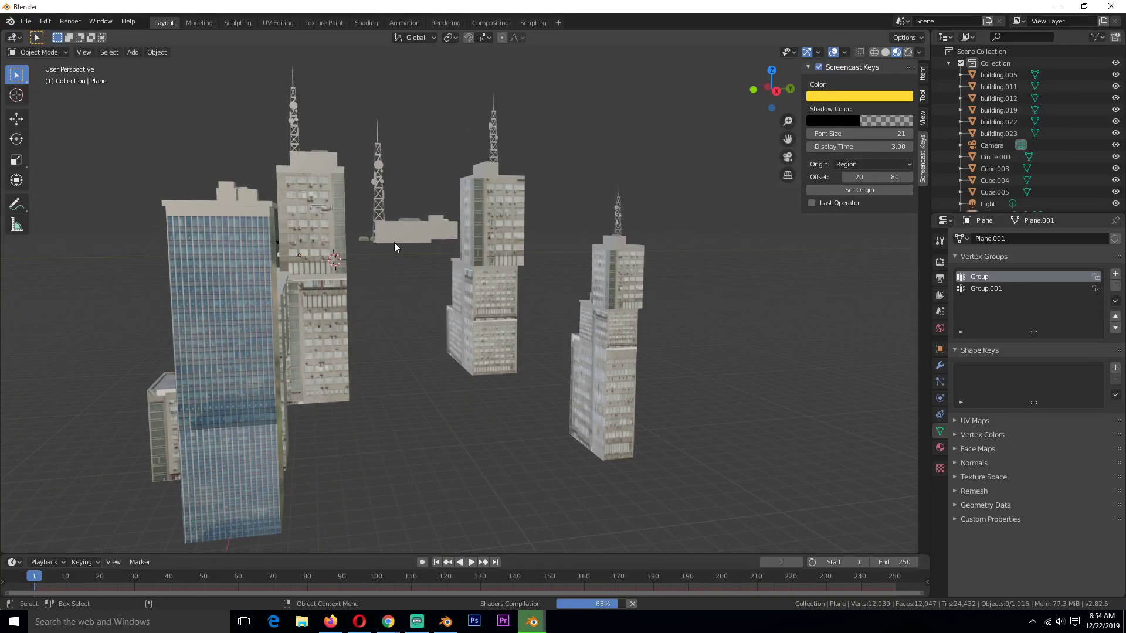
{"action": "left_click", "coordinate": [411, 237]}
{"action": "key", "text": "`"}
{"action": "key", "text": "`"}
{"action": "scroll", "scroll_direction": "down", "scroll_amount": 3}
{"action": "left_click", "coordinate": [228, 162]}
{"action": "key", "text": "KP_Decimal"}
{"action": "key", "text": "alt+a"}
{"action": "key", "text": "`"}
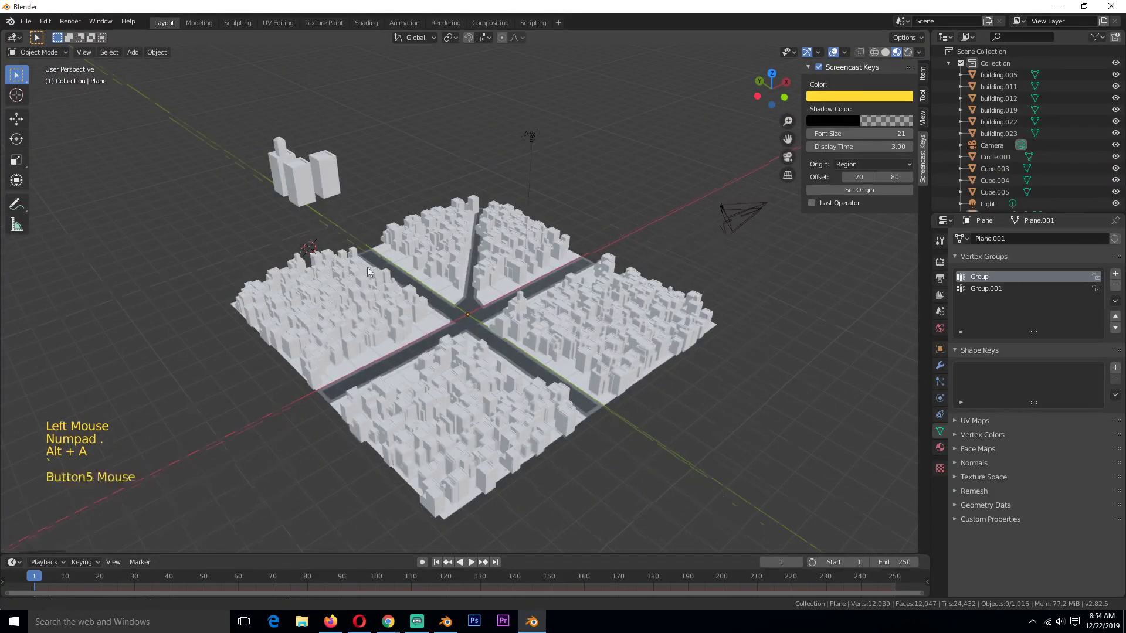
{"action": "scroll", "scroll_direction": "down", "scroll_amount": 3}
{"action": "scroll", "scroll_direction": "down", "scroll_amount": 3}
Move the pasted buildings into the builds collection, then reselect the ground Plane
{"action": "left_click", "coordinate": [567, 126]}
{"action": "key", "text": "m"}
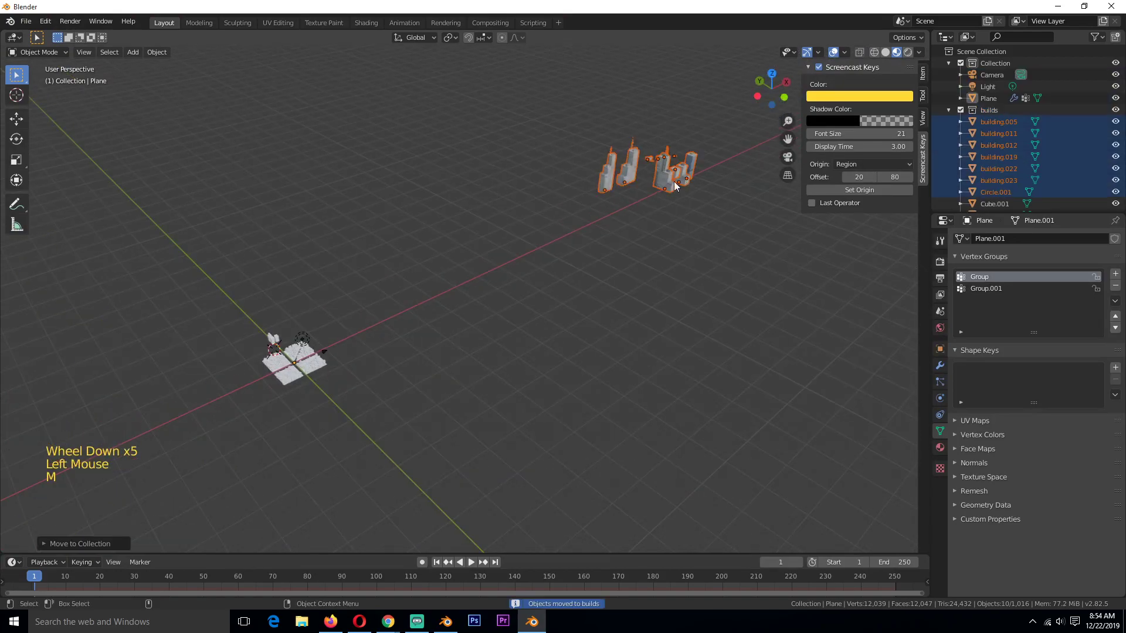
{"action": "scroll", "scroll_direction": "up", "scroll_amount": 3}
{"action": "scroll", "scroll_direction": "down", "scroll_amount": 3}
{"action": "left_click", "coordinate": [346, 319]}
{"action": "scroll", "scroll_direction": "up", "scroll_amount": 3}
{"action": "scroll", "scroll_direction": "up", "scroll_amount": 3}
{"action": "scroll", "scroll_direction": "down", "scroll_amount": 3}
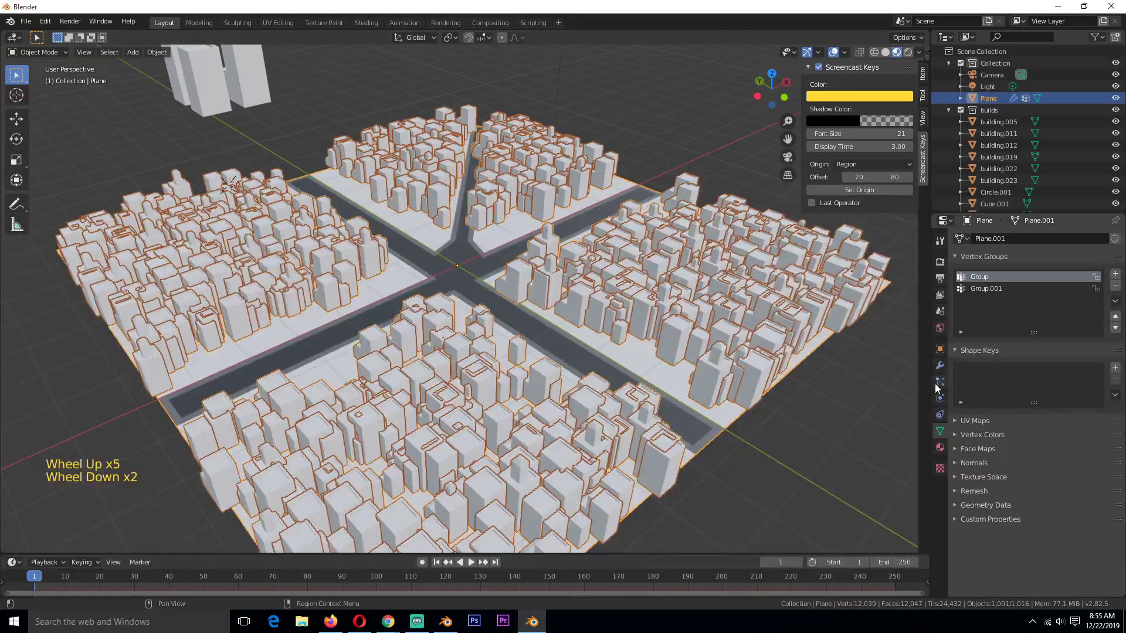
Refresh the Plane's particle Use Count list so the builds objects appear in the scatter
{"action": "left_click", "coordinate": [941, 389]}
{"action": "scroll", "scroll_direction": "down", "scroll_amount": 3}
{"action": "scroll", "scroll_direction": "up", "scroll_amount": 3}
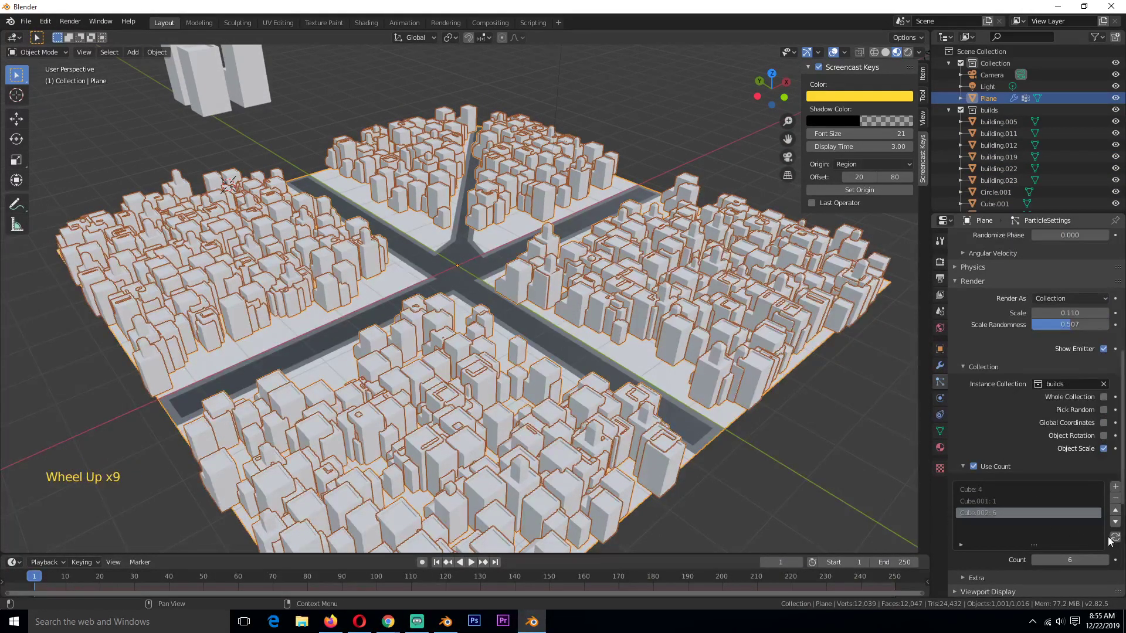
{"action": "left_click", "coordinate": [1123, 538]}
{"action": "scroll", "scroll_direction": "down", "scroll_amount": 3}
{"action": "key", "text": "alt+a"}
{"action": "key", "text": "`"}
{"action": "key", "text": "`"}
{"action": "key", "text": "`"}
{"action": "key", "text": "`"}
{"action": "key", "text": "`"}
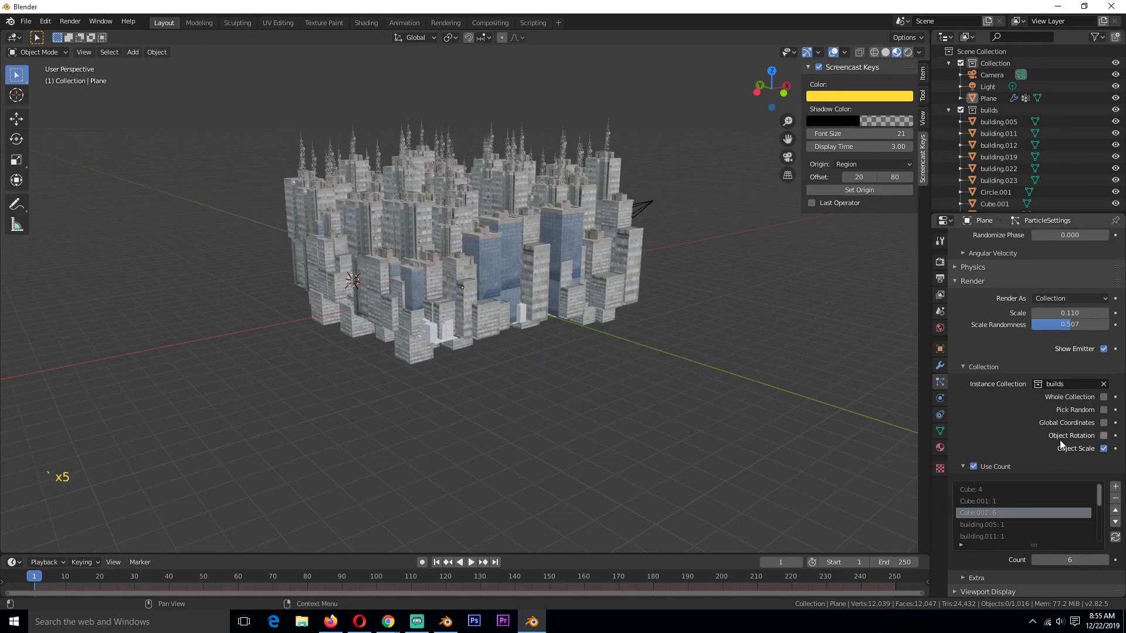
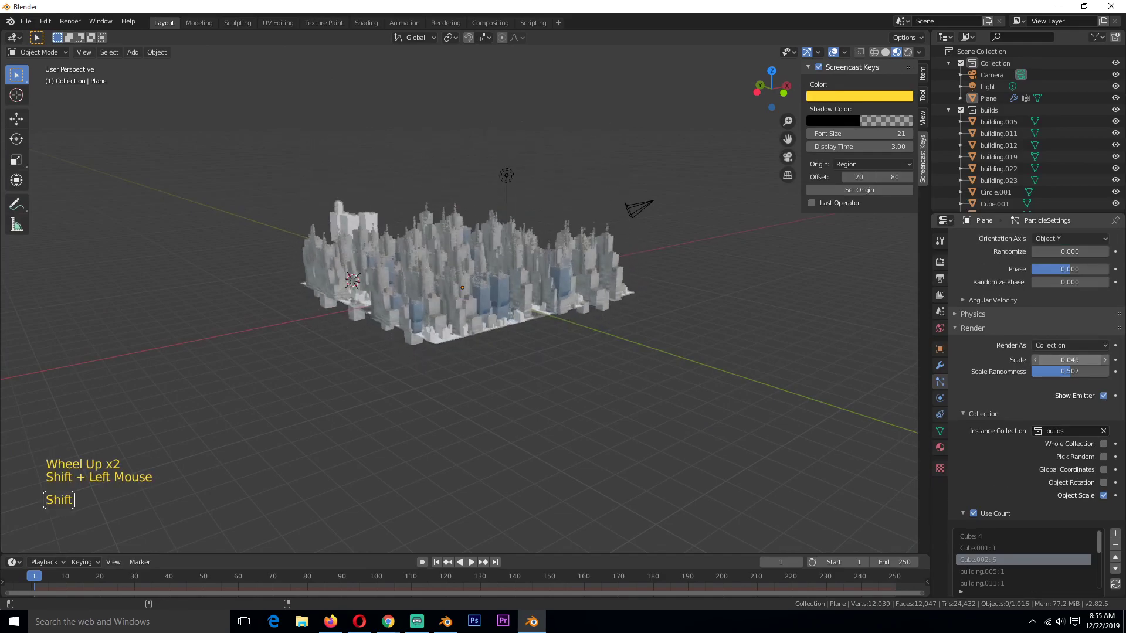
{"action": "scroll", "scroll_direction": "up", "scroll_amount": 3}
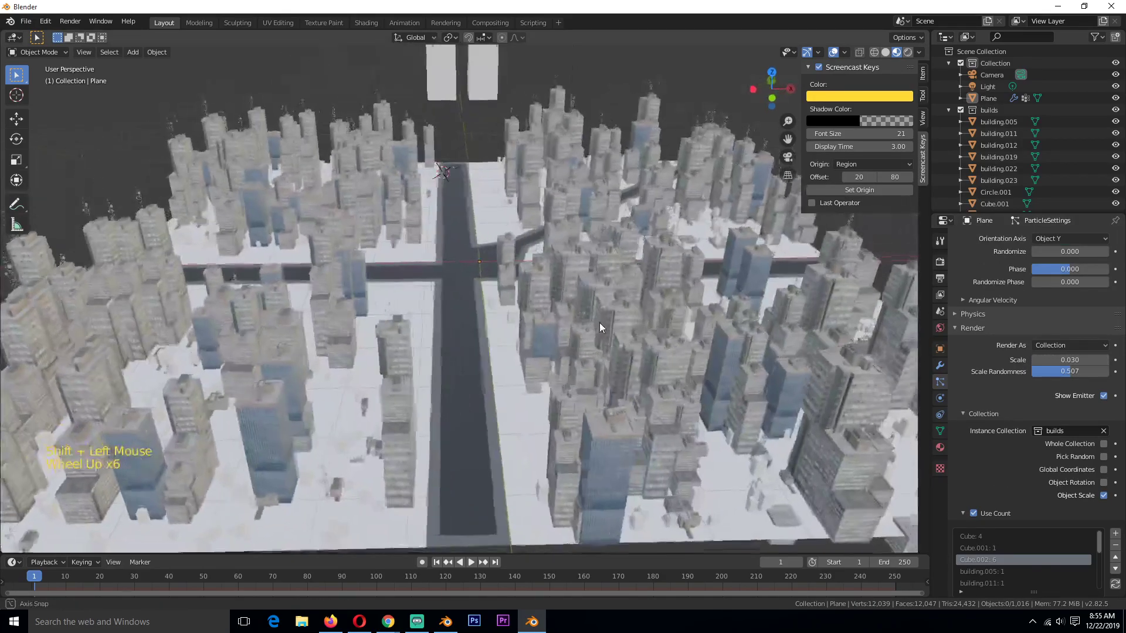
{"action": "key", "text": "`"}
{"action": "scroll", "scroll_direction": "down", "scroll_amount": 3}
{"action": "scroll", "scroll_direction": "up", "scroll_amount": 3}
Delete the ten pasted textured buildings, leaving only the three block cubes in builds
{"action": "left_click", "coordinate": [396, 386]}
{"action": "left_click", "coordinate": [360, 324]}
{"action": "scroll", "scroll_direction": "down", "scroll_amount": 3}
{"action": "scroll", "scroll_direction": "down", "scroll_amount": 3}
{"action": "scroll", "scroll_direction": "down", "scroll_amount": 3}
{"action": "left_click", "coordinate": [608, 194]}
{"action": "key", "text": "x"}
{"action": "scroll", "scroll_direction": "up", "scroll_amount": 3}
{"action": "scroll", "scroll_direction": "up", "scroll_amount": 3}
{"action": "left_click", "coordinate": [451, 245]}
Duplicate the tall block and reshape the copy into a tall tapered tower, Cube.003
{"action": "left_click", "coordinate": [407, 276]}
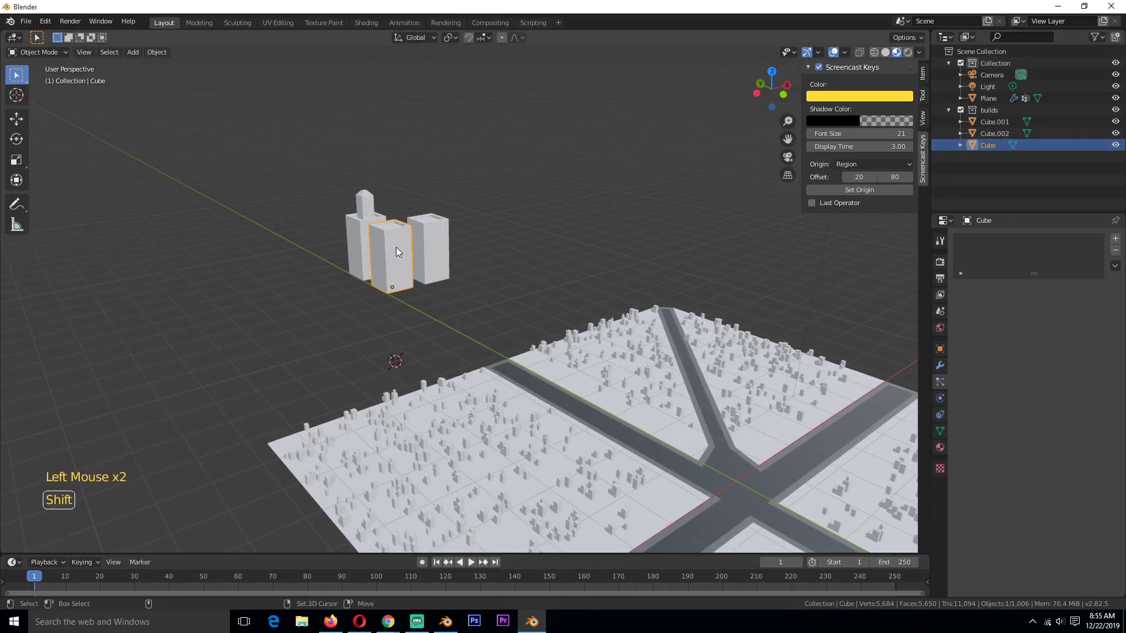
{"action": "key", "text": "shift+d"}
{"action": "key", "text": "Tab"}
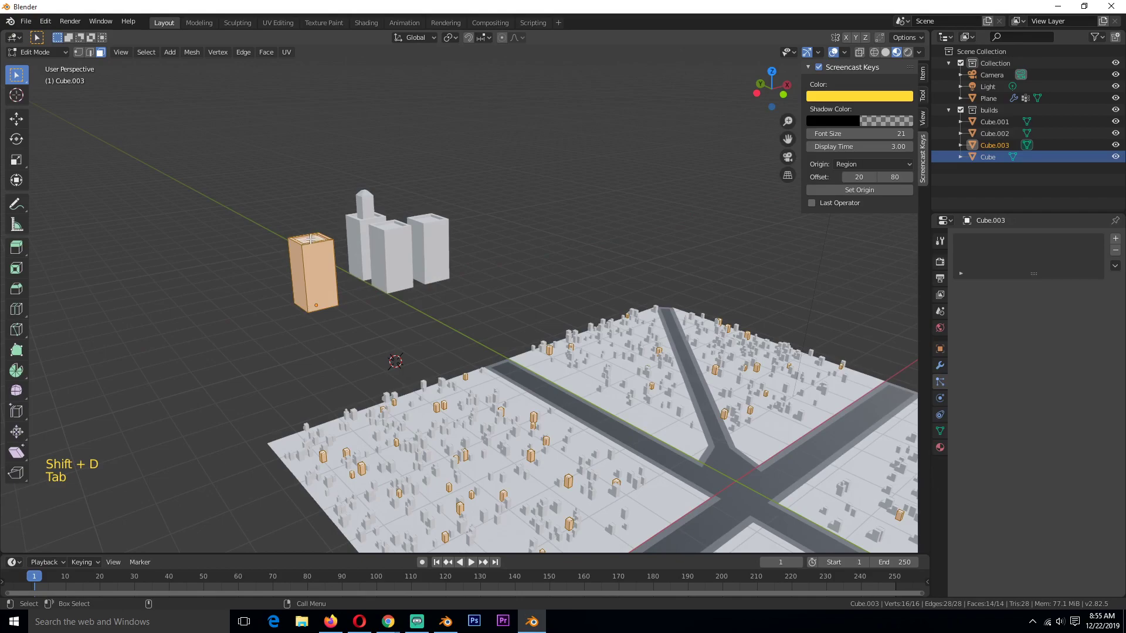
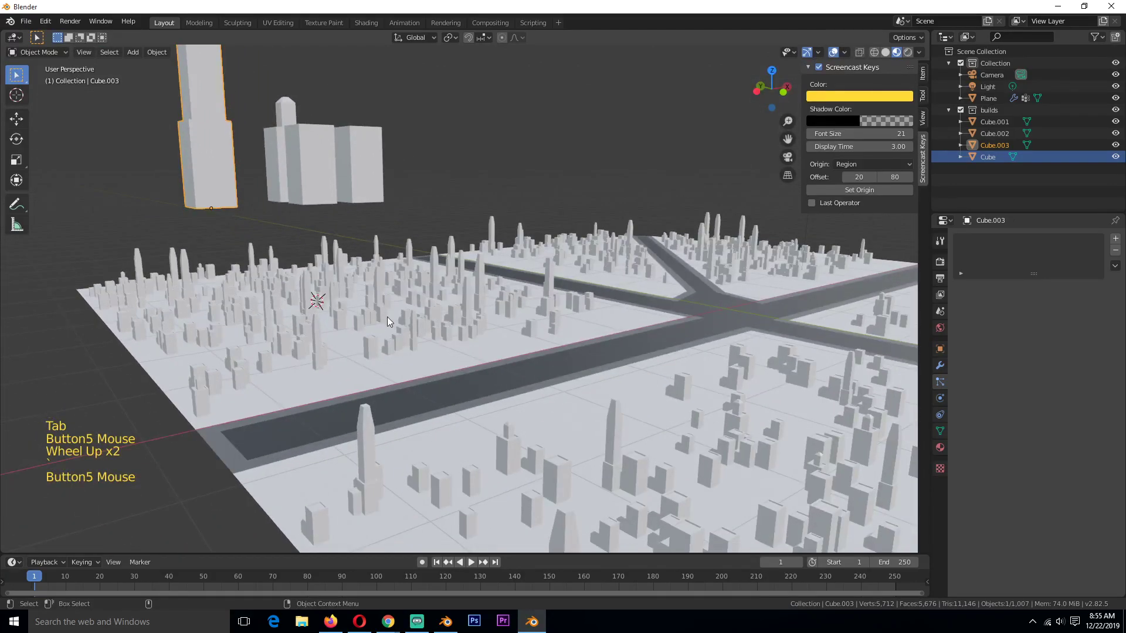
{"action": "key", "text": "`"}
On the Plane's particles, refresh Use Count to add Cube.003 and set Emission Seed to 9
{"action": "left_click", "coordinate": [499, 376]}
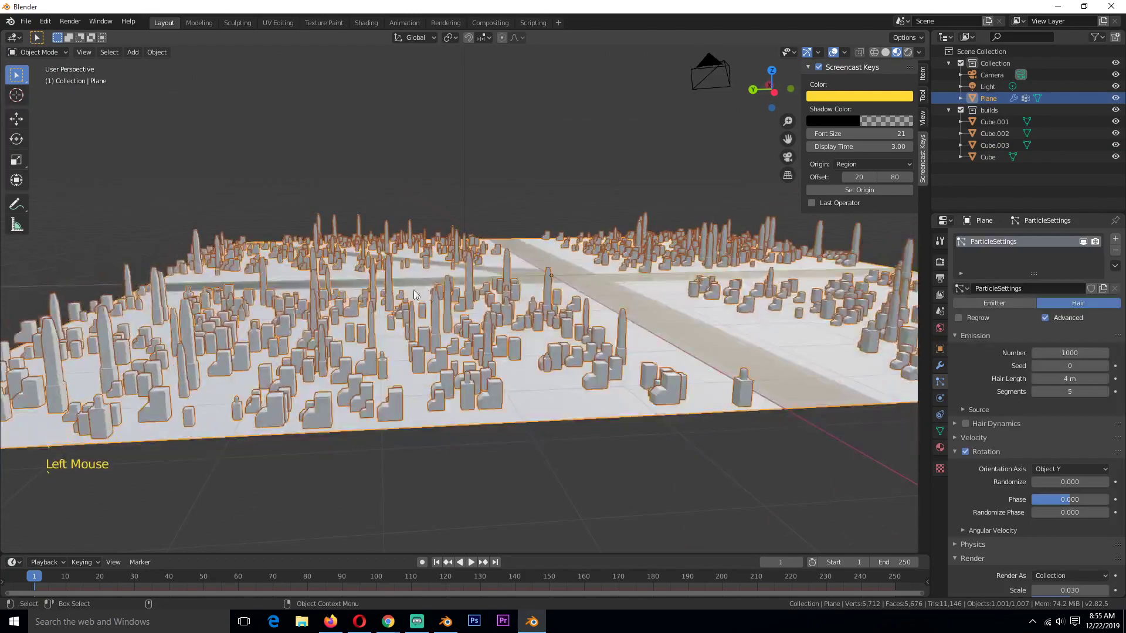
{"action": "key", "text": "alt+a"}
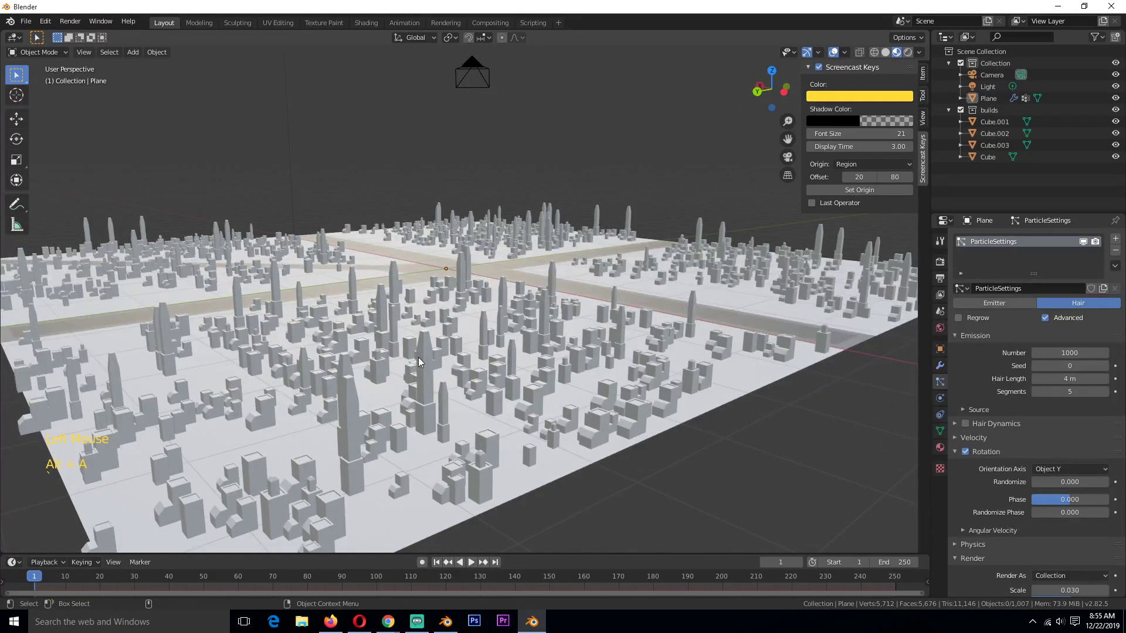
{"action": "left_click", "coordinate": [472, 363]}
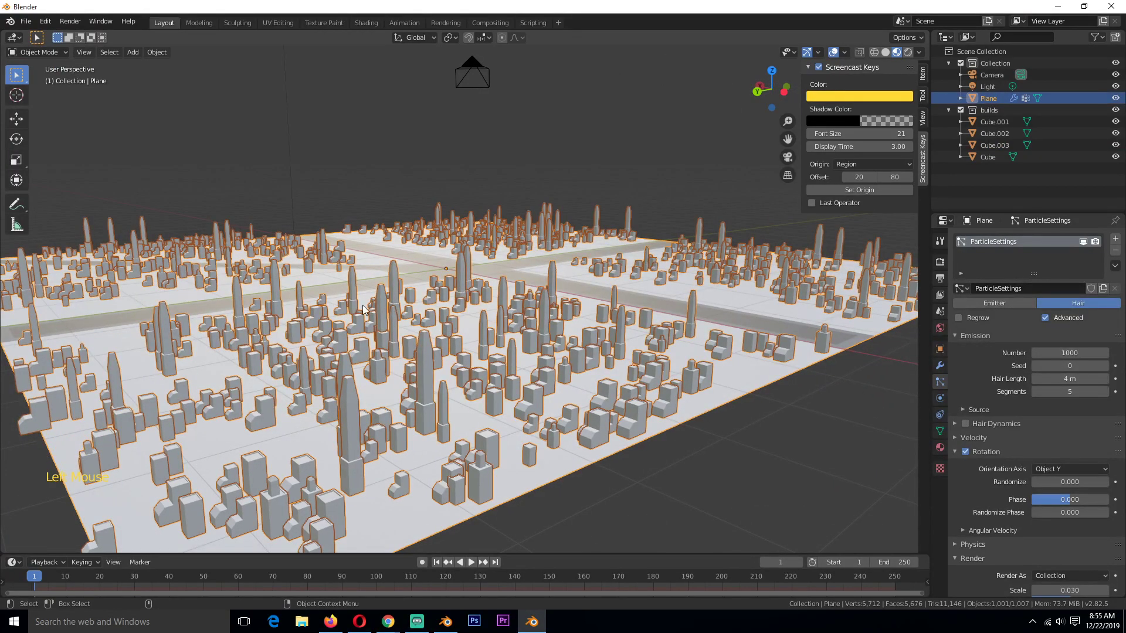
{"action": "scroll", "scroll_direction": "down", "scroll_amount": 3}
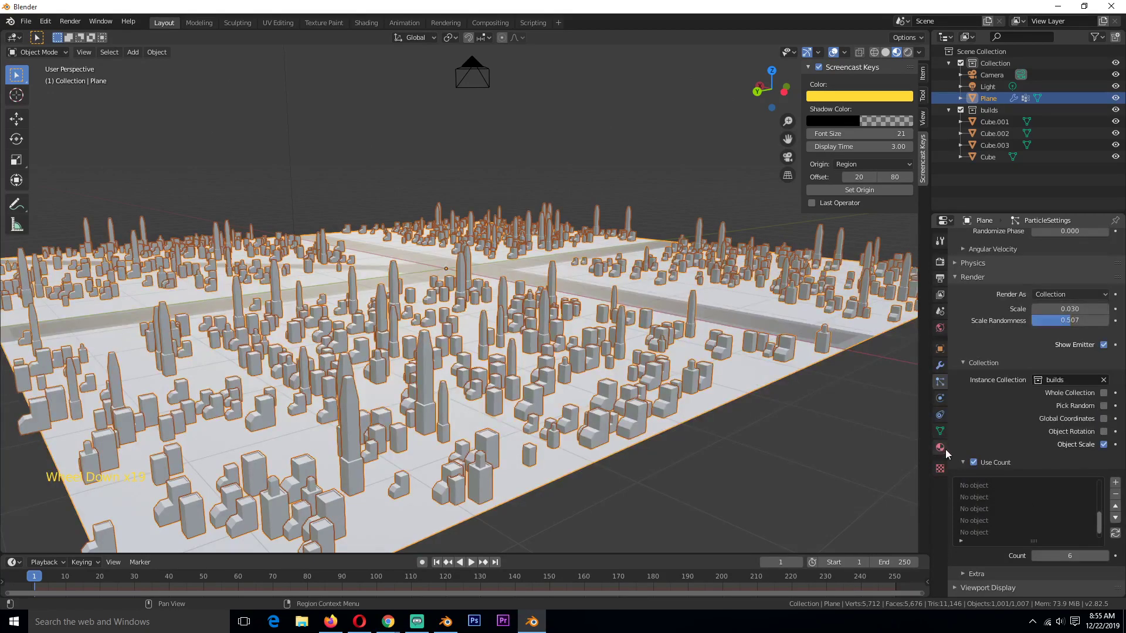
{"action": "scroll", "scroll_direction": "up", "scroll_amount": 3}
{"action": "double_click", "coordinate": [1125, 557]}
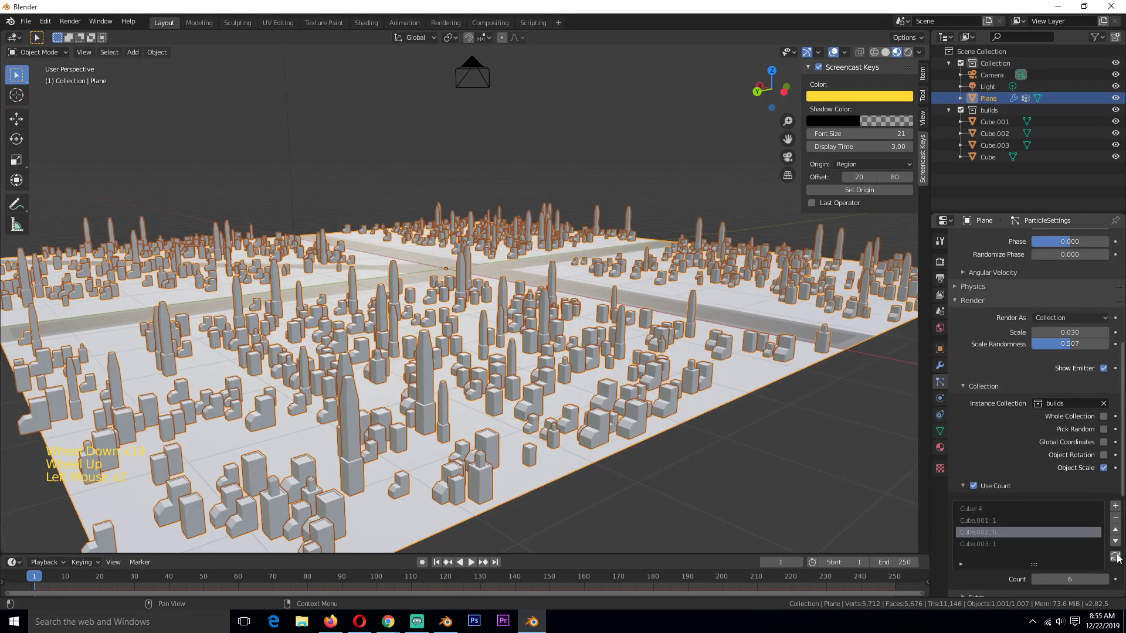
{"action": "left_click", "coordinate": [1068, 563]}
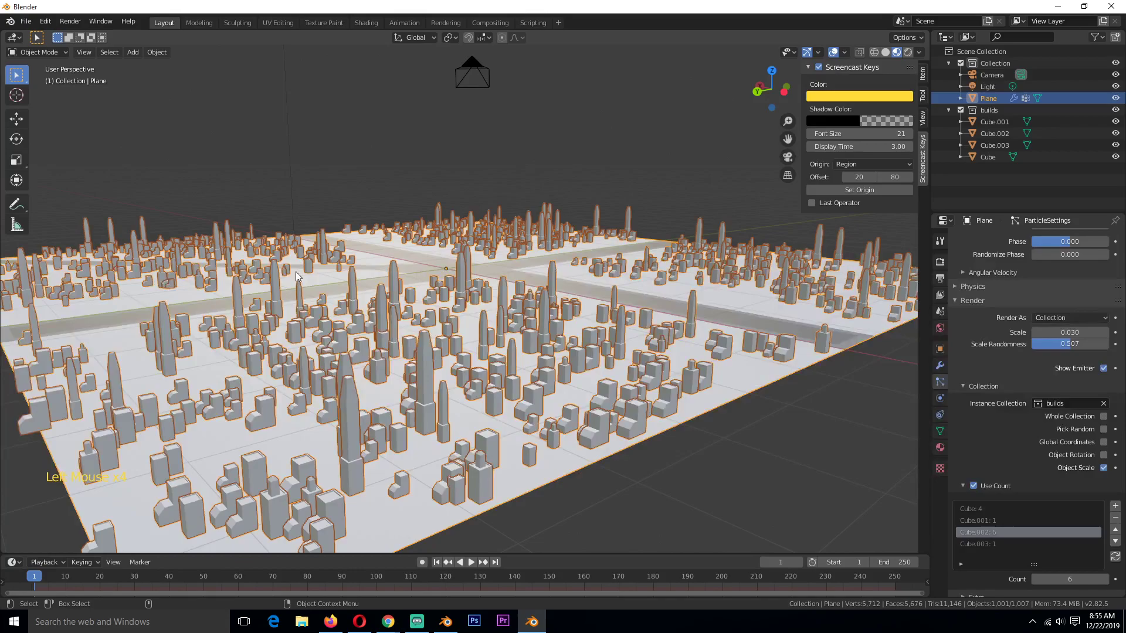
Orbit and zoom around the city to review the rearranged buildings and new towers
{"action": "key", "text": "alt+a"}
{"action": "key", "text": "`"}
{"action": "scroll", "scroll_direction": "down", "scroll_amount": 3}
{"action": "scroll", "scroll_direction": "up", "scroll_amount": 3}
{"action": "key", "text": "`"}
{"action": "key", "text": "`"}
{"action": "scroll", "scroll_direction": "down", "scroll_amount": 3}
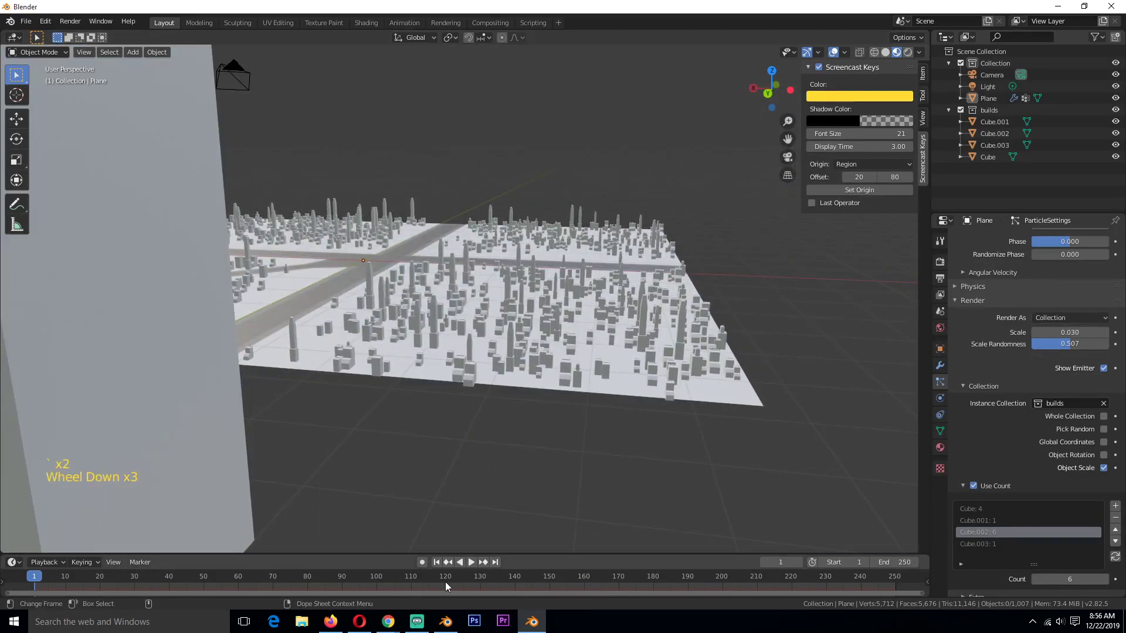
{"action": "key", "text": "`"}
{"action": "scroll", "scroll_direction": "up", "scroll_amount": 3}
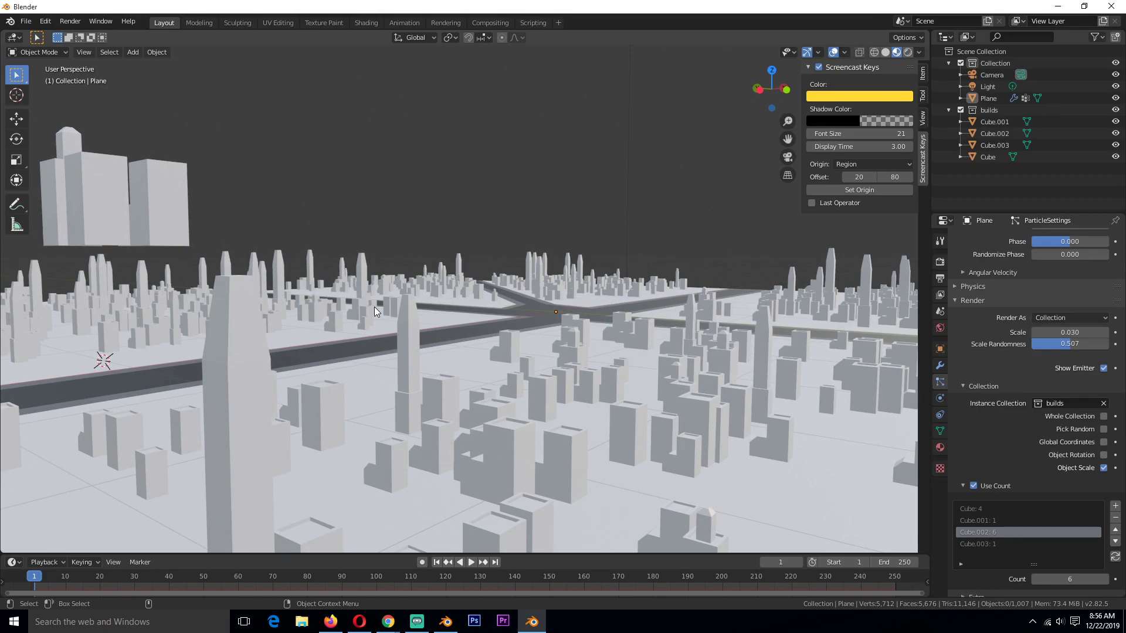
{"action": "scroll", "scroll_direction": "up", "scroll_amount": 3}
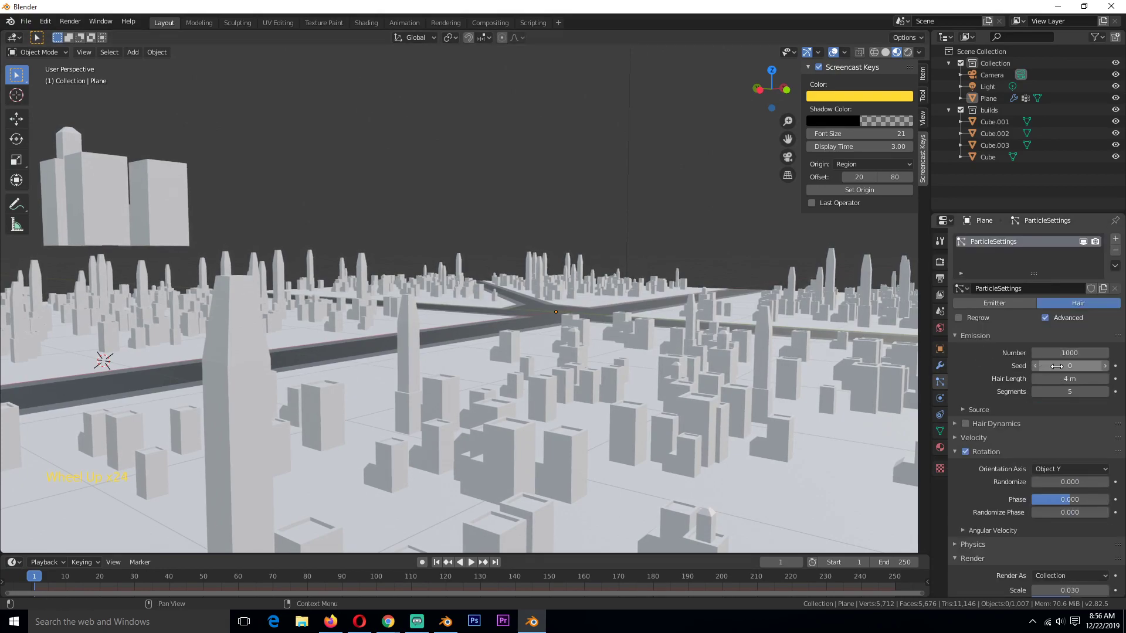